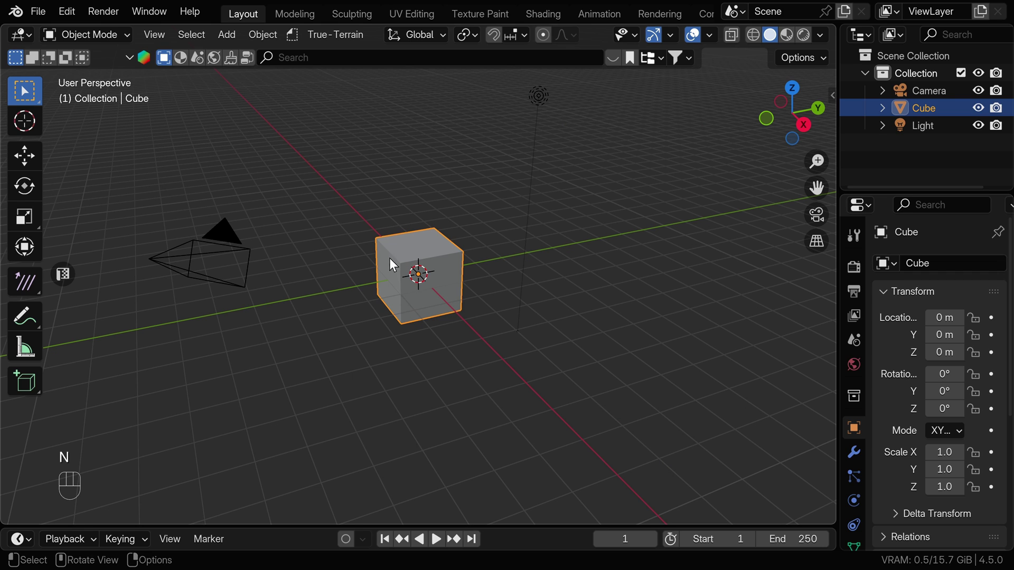
Delete the default cube and import the Blender logo SVG as a curve via File > Import.
{"action": "left_click", "coordinate": [400, 251]}
{"action": "key", "text": "x"}
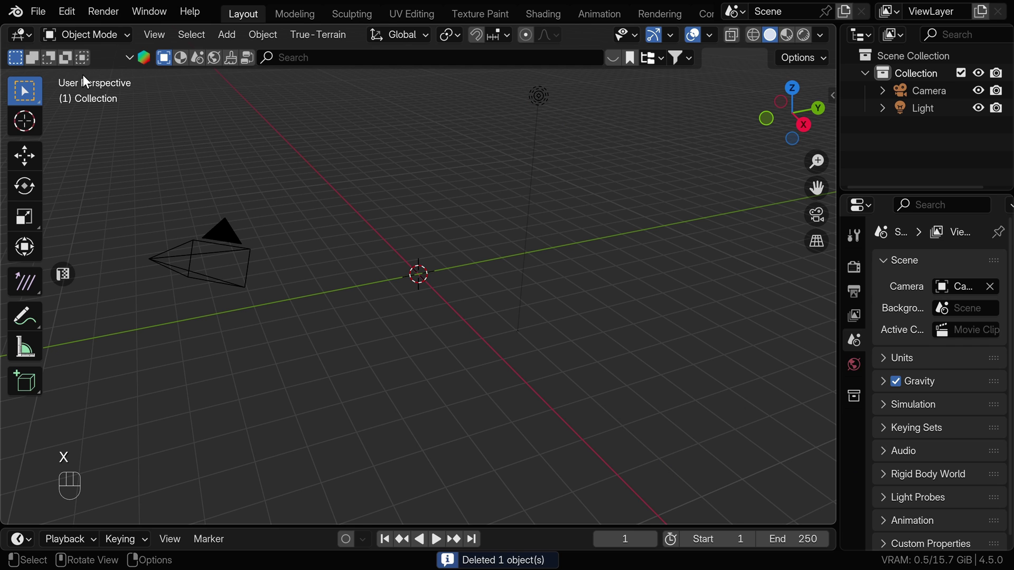
{"action": "left_click", "coordinate": [33, 14]}
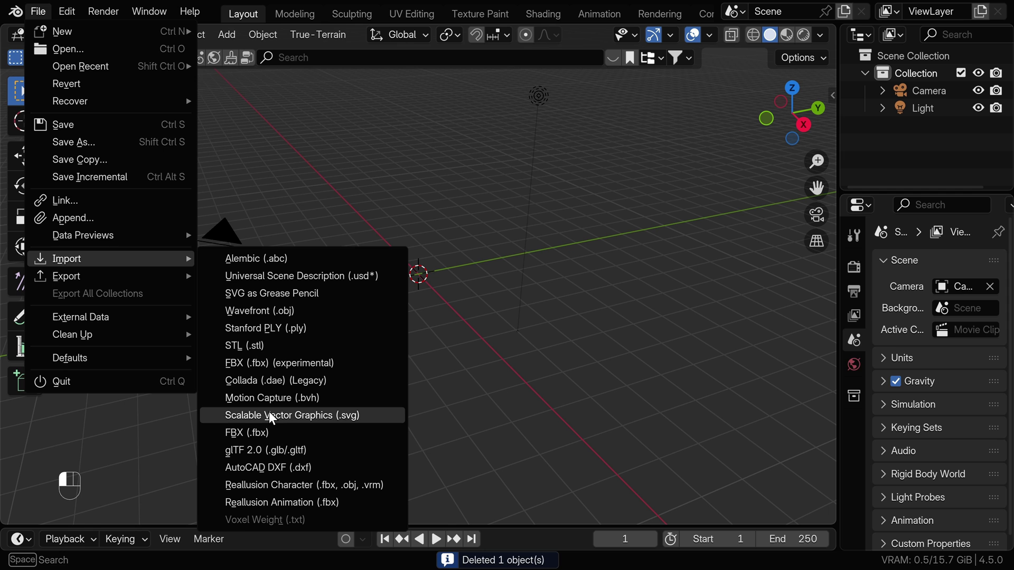
{"action": "left_click", "coordinate": [432, 282]}
Scale the imported logo curve by 10 and view it from directly above.
{"action": "key", "text": "s"}
{"action": "key", "text": "KP_1"}
{"action": "key", "text": "KP_0"}
{"action": "key", "text": "KP_Enter"}
{"action": "key", "text": "KP_7"}
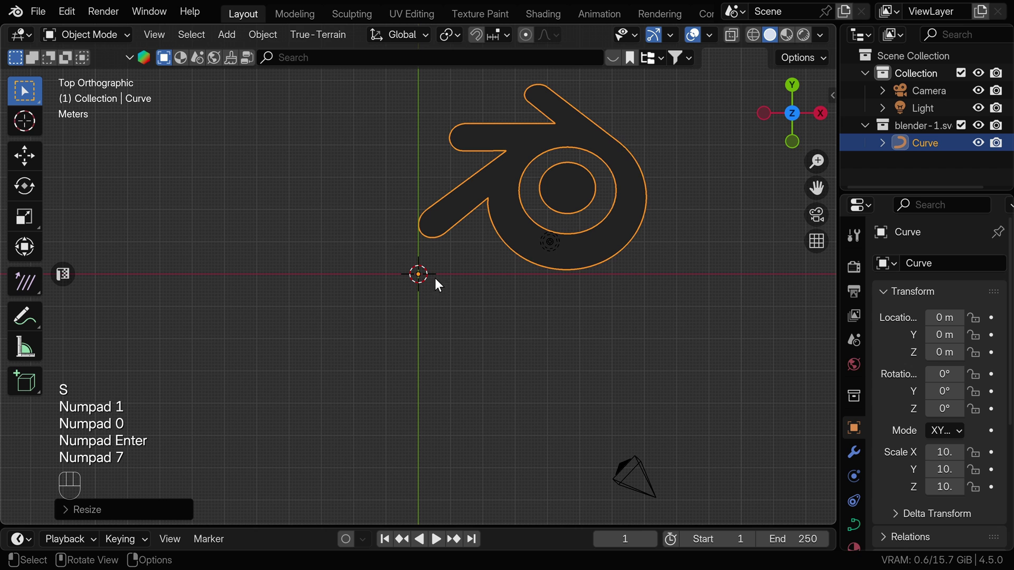
Move the logo curve so it sits centred on the world origin.
{"action": "key", "text": "g"}
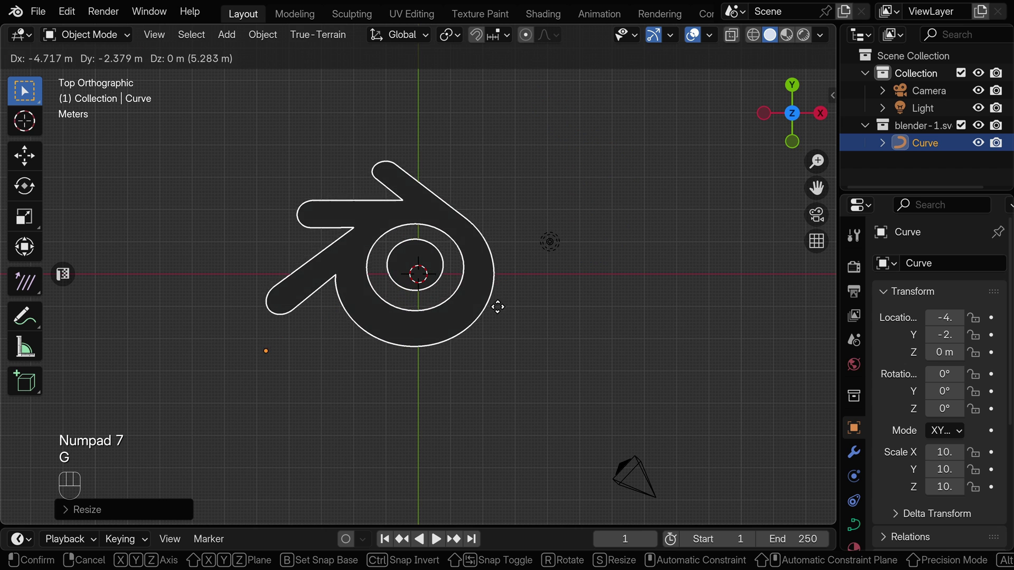
{"action": "key", "text": "ctrl+a"}
{"action": "left_click_drag", "start_coordinate": [861, 531], "coordinate": [997, 286]}
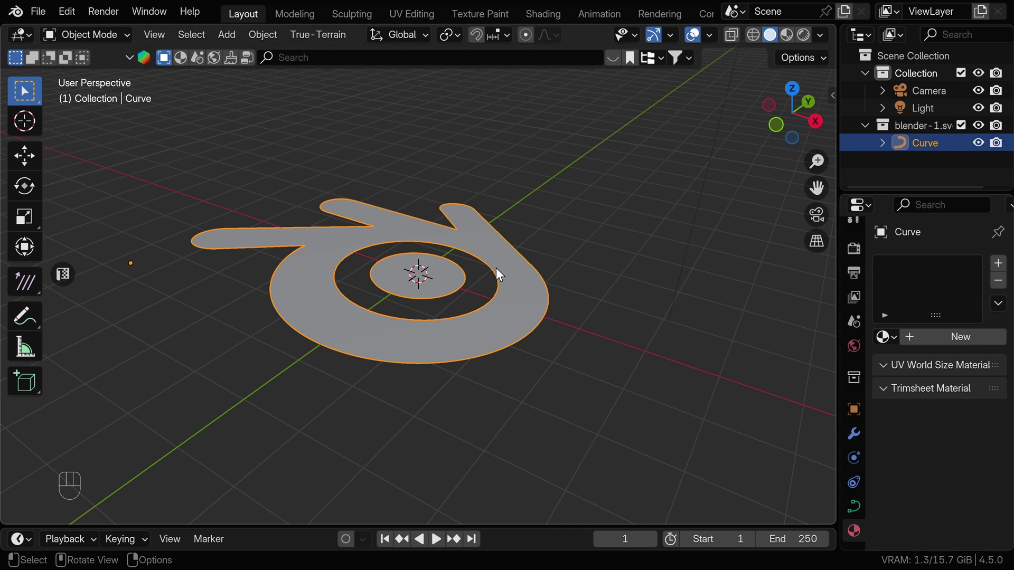
Raise Extrude in the curve's shape settings to give the flat logo solid thickness.
{"action": "left_click_drag", "start_coordinate": [460, 272], "coordinate": [391, 160]}
{"action": "left_click", "coordinate": [390, 160]}
{"action": "left_click_drag", "start_coordinate": [391, 160], "coordinate": [393, 160]}
{"action": "left_click", "coordinate": [392, 160]}
{"action": "left_click_drag", "start_coordinate": [438, 198], "coordinate": [521, 264]}
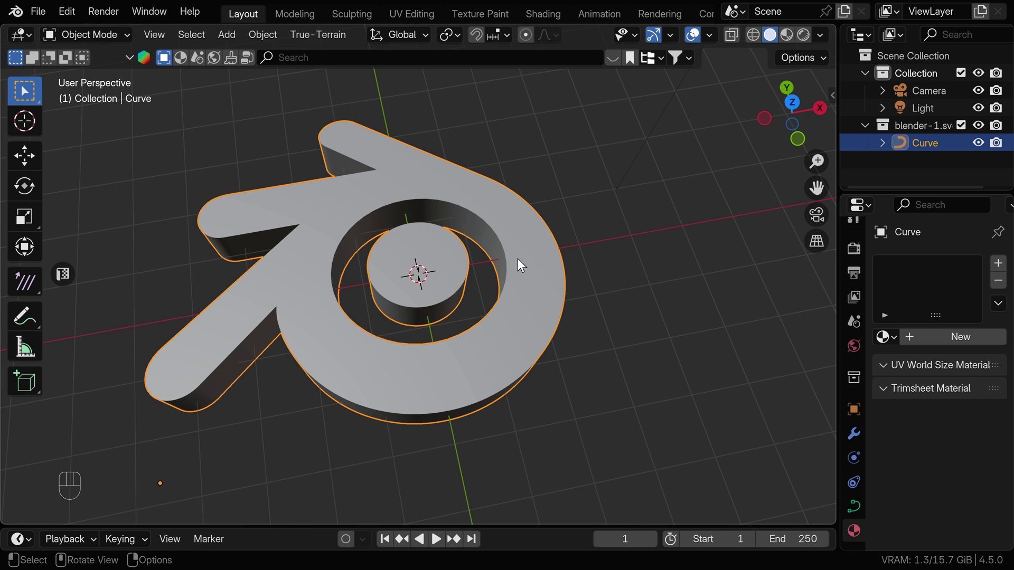
Apply the logo's scale, convert it to a mesh and select all its vertices in Edit Mode.
{"action": "key", "text": "ctrl+a"}
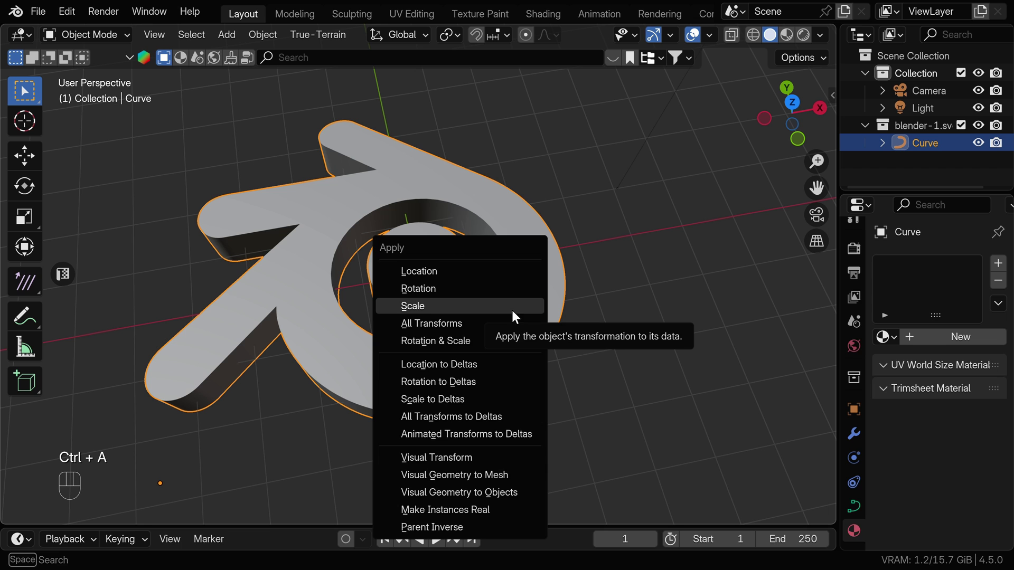
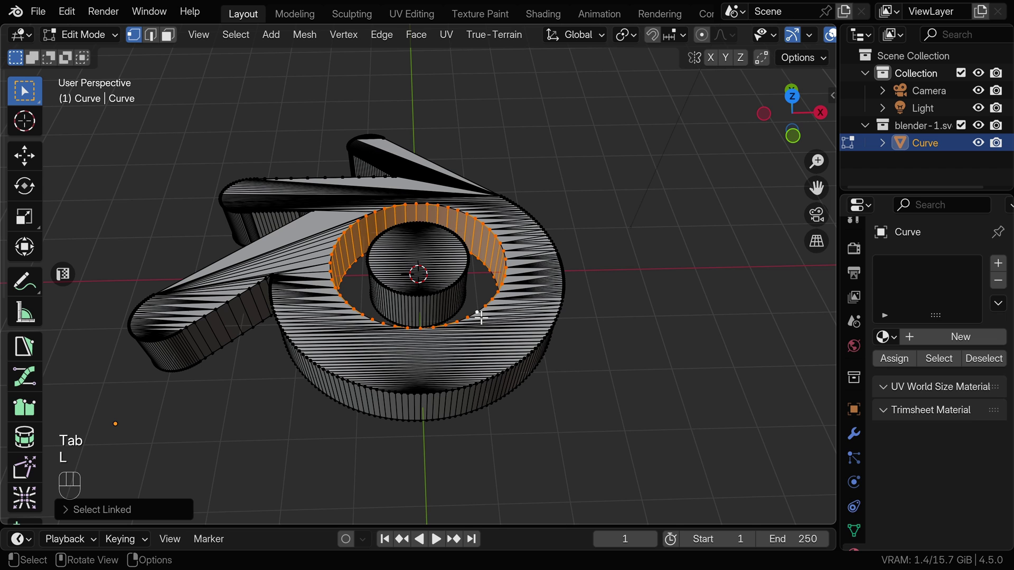
{"action": "key", "text": "g"}
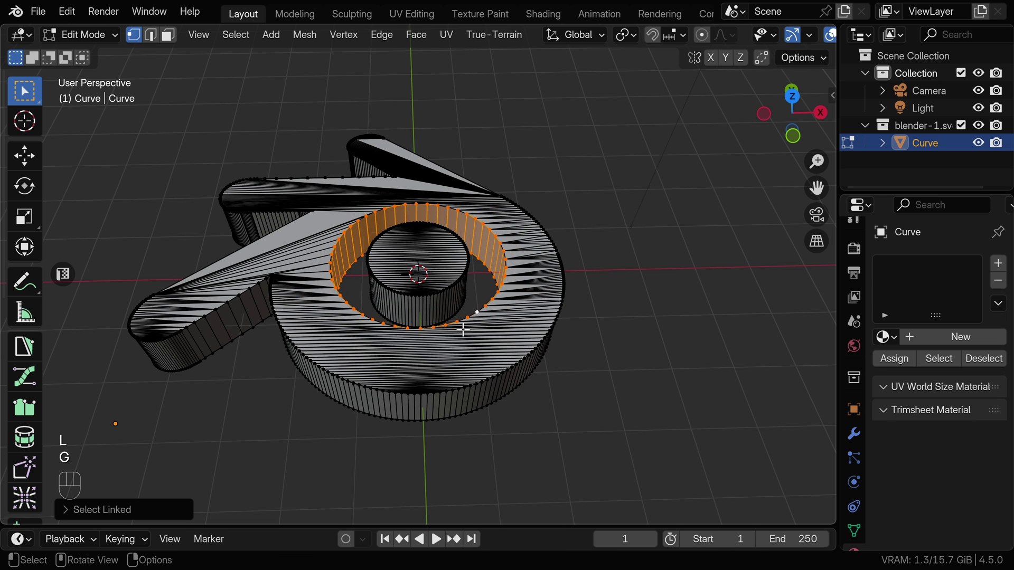
{"action": "key", "text": "a"}
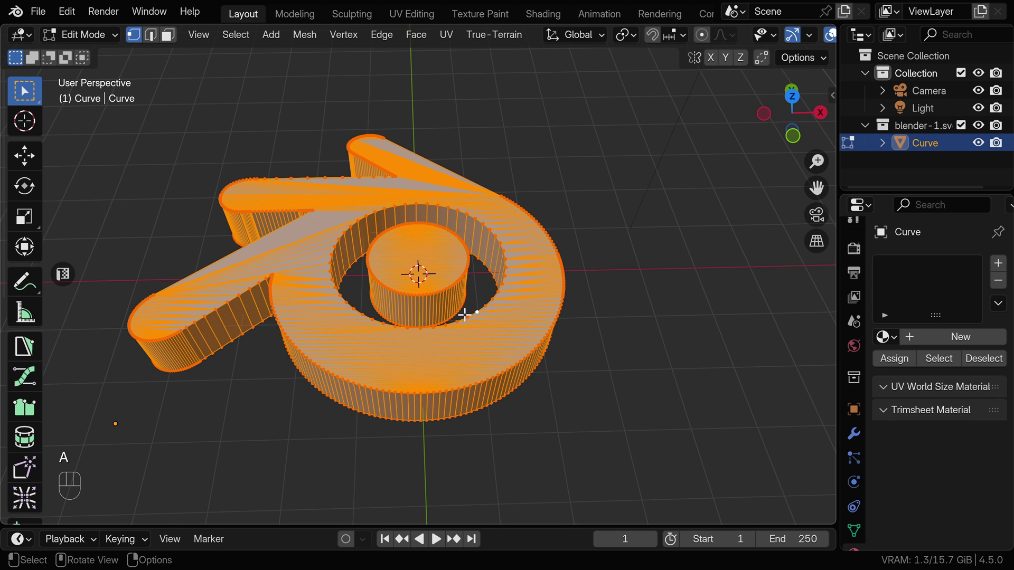
Merge the 1105 overlapping vertices by distance, dissolve the faces flat and return to Object Mode.
{"action": "key", "text": "m"}
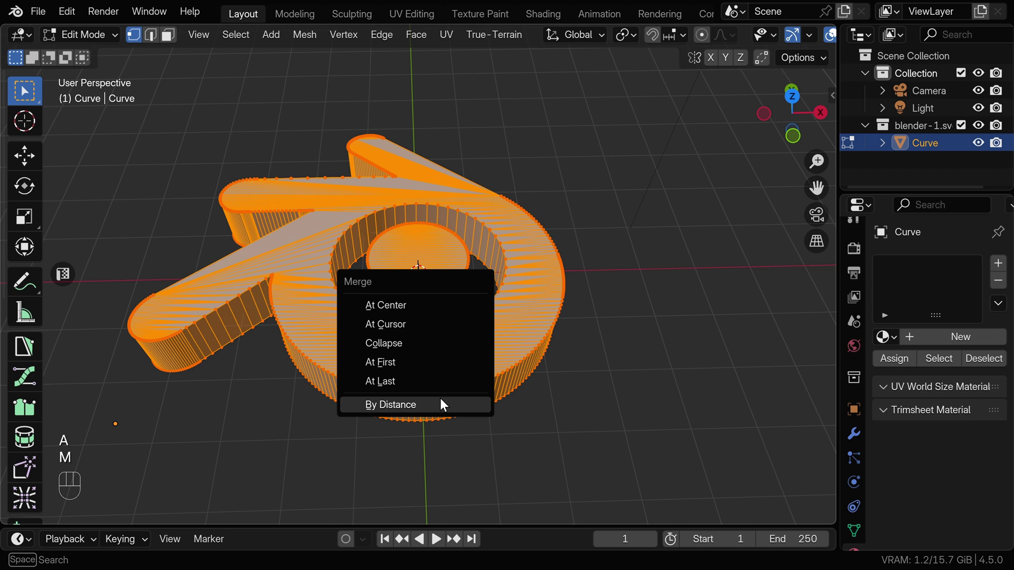
{"action": "left_click", "coordinate": [428, 407]}
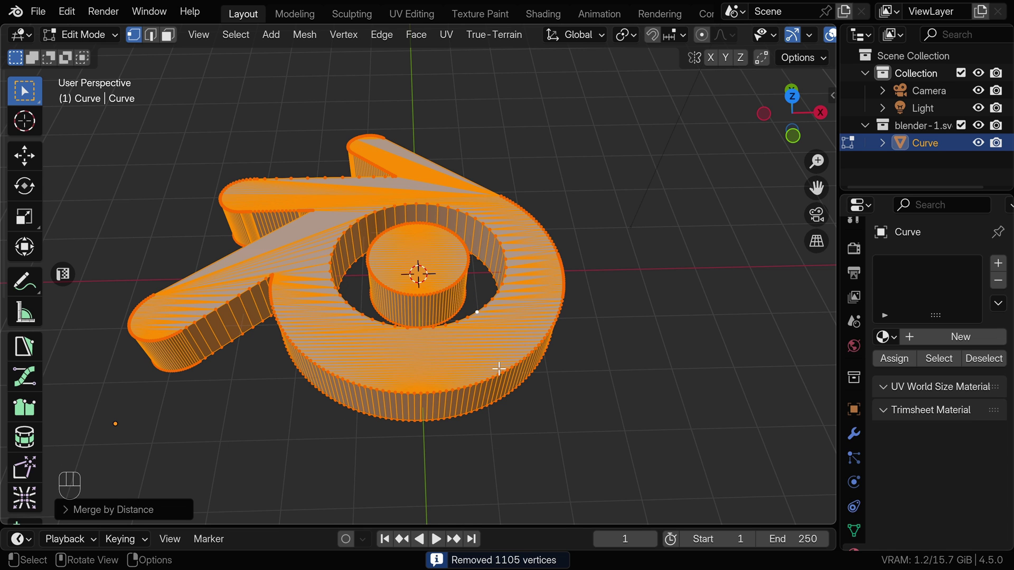
{"action": "key", "text": "x"}
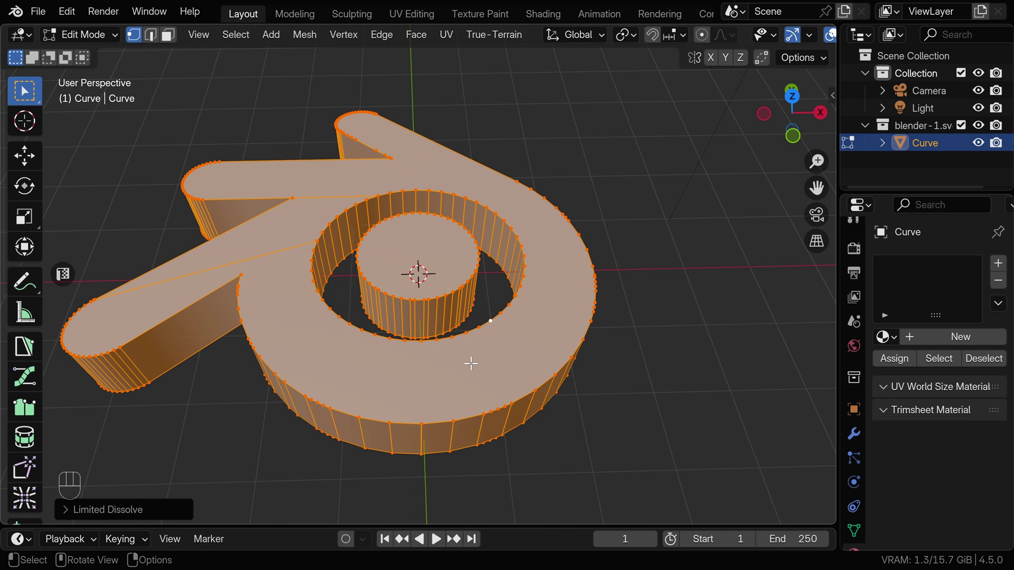
{"action": "key", "text": "Tab"}
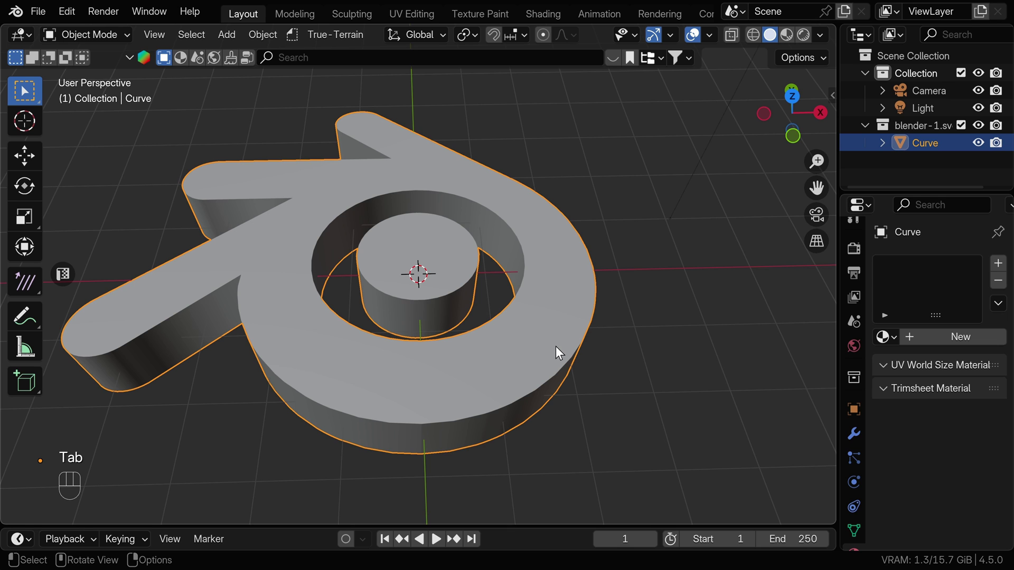
Add a Solidify modifier to the logo mesh.
{"action": "key", "text": "KP_7"}
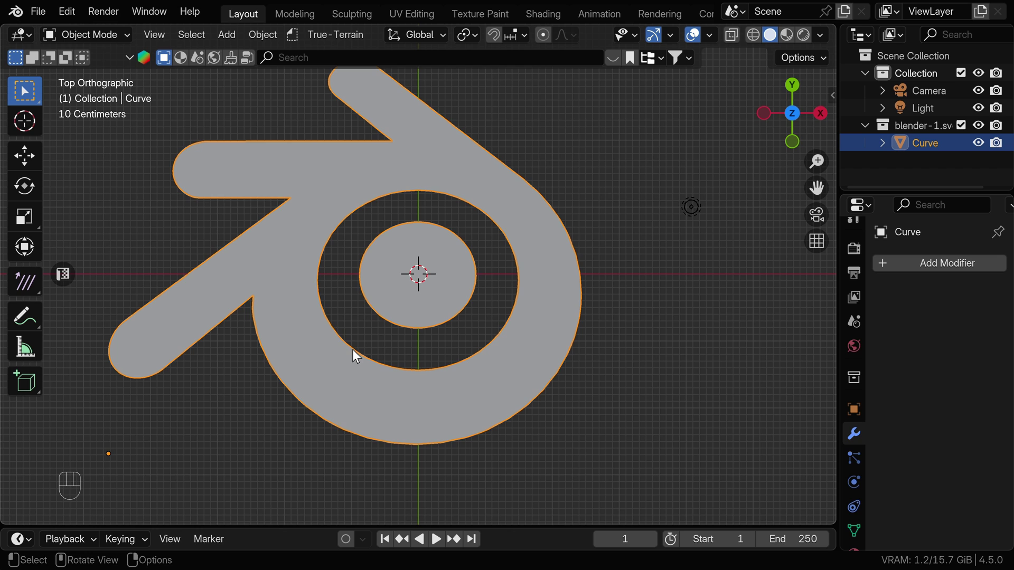
{"action": "middle_click", "coordinate": [339, 248]}
{"action": "double_click", "coordinate": [340, 260]}
{"action": "middle_click", "coordinate": [341, 260]}
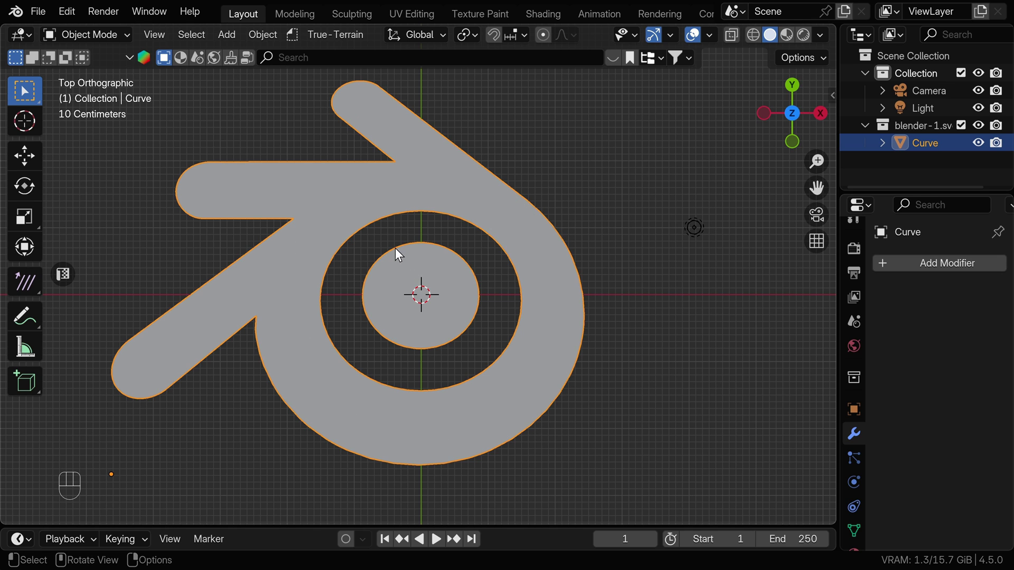
{"action": "left_click_drag", "start_coordinate": [914, 268], "coordinate": [726, 302]}
{"action": "key", "text": "alt+z"}
{"action": "left_click", "coordinate": [416, 330]}
{"action": "middle_click", "coordinate": [442, 239]}
{"action": "left_click_drag", "start_coordinate": [447, 305], "coordinate": [457, 241]}
{"action": "left_click", "coordinate": [942, 391]}
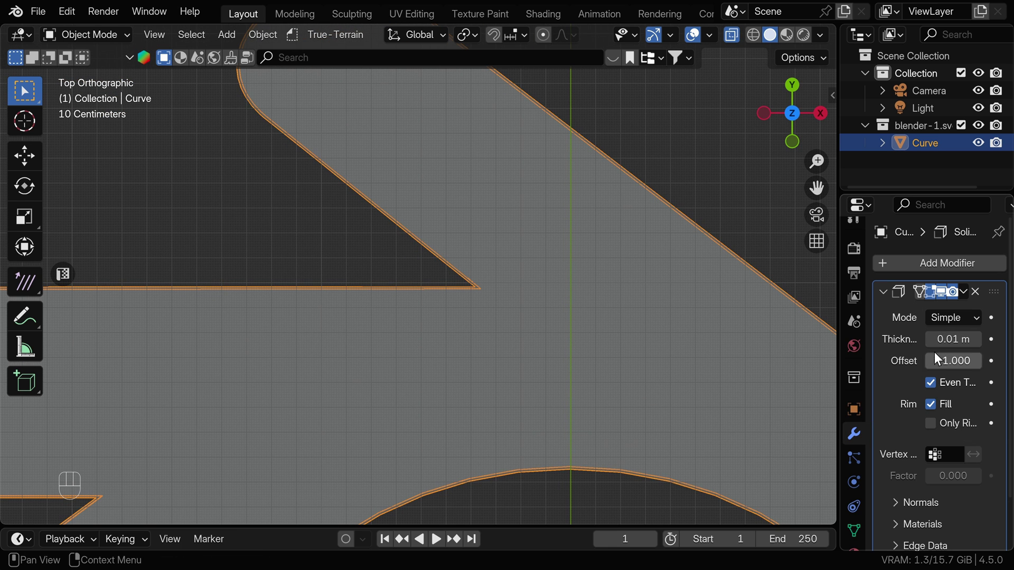
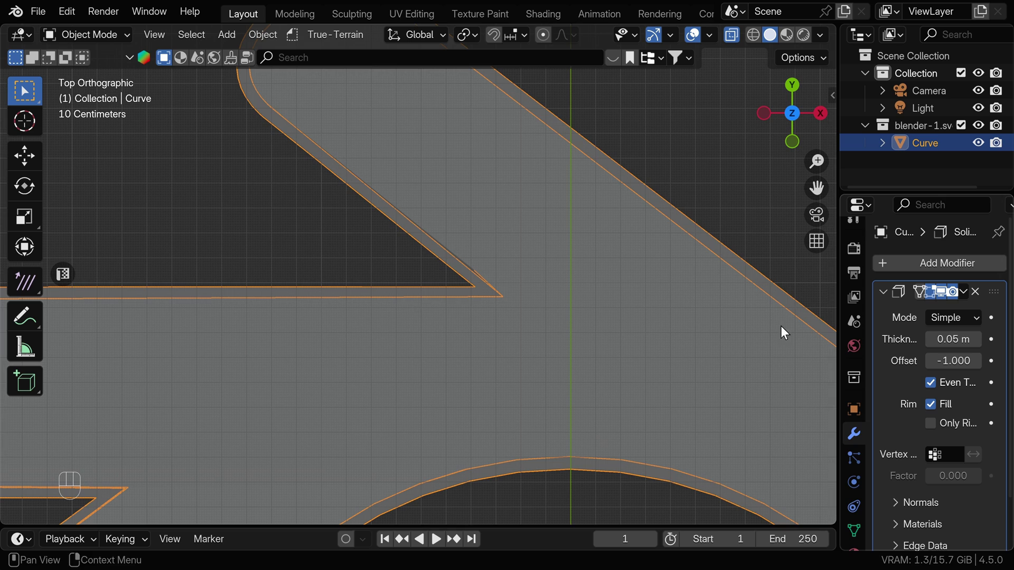
Set Solidify to offset -1, Complex mode, thickness 0.1 m and check the walls in Edit Mode.
{"action": "left_click_drag", "start_coordinate": [523, 434], "coordinate": [536, 272]}
{"action": "left_click_drag", "start_coordinate": [611, 499], "coordinate": [607, 365]}
{"action": "left_click_drag", "start_coordinate": [578, 351], "coordinate": [429, 315]}
{"action": "middle_click", "coordinate": [434, 319]}
{"action": "key", "text": "Tab"}
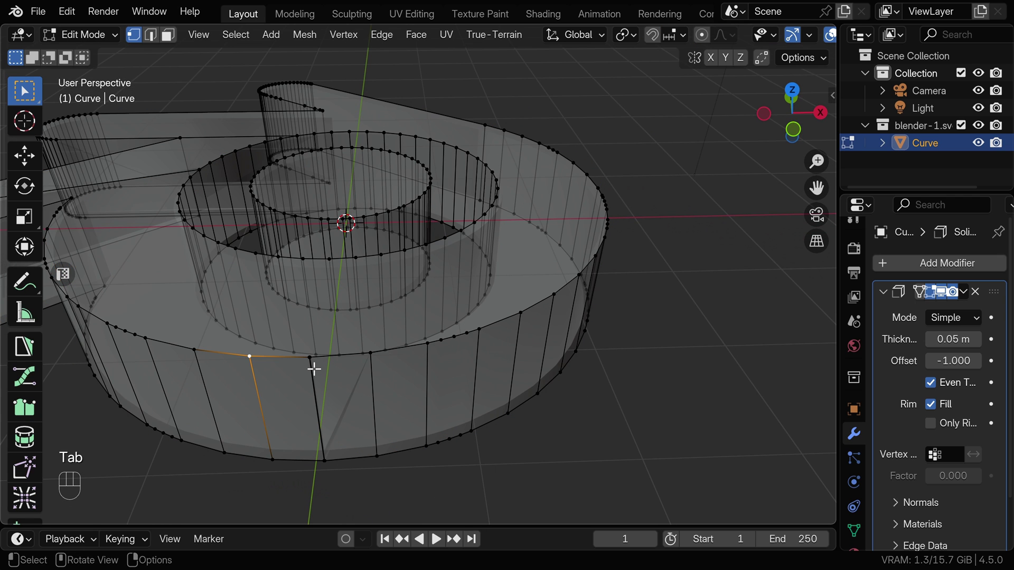
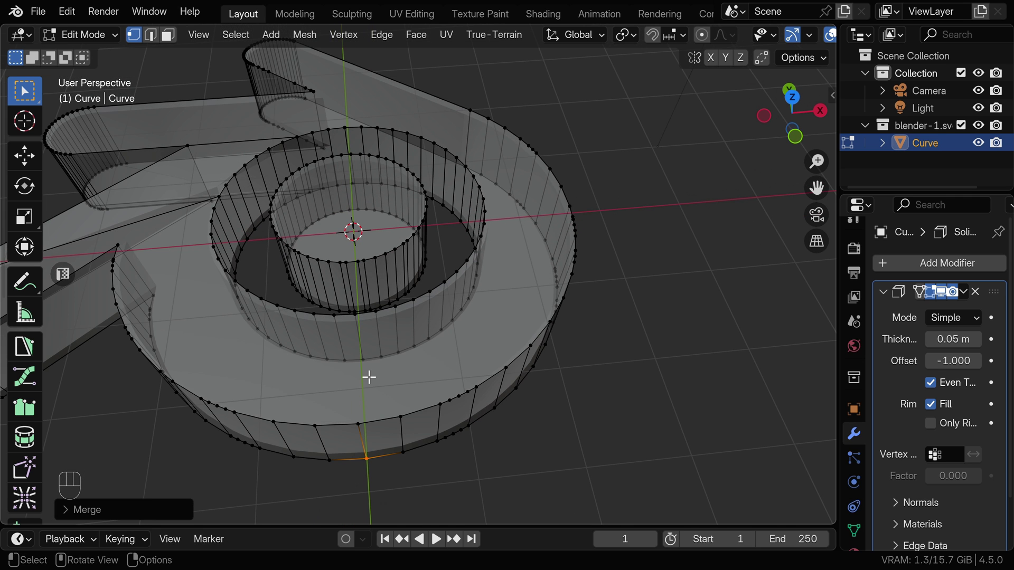
{"action": "key", "text": "Tab"}
Apply the Solidify modifier so the 0.1 m wall thickness becomes permanent geometry.
{"action": "key", "text": "shift+KP_7"}
{"action": "left_click_drag", "start_coordinate": [982, 319], "coordinate": [938, 358]}
{"action": "left_click_drag", "start_coordinate": [299, 181], "coordinate": [313, 239]}
{"action": "left_click_drag", "start_coordinate": [312, 239], "coordinate": [318, 261]}
{"action": "middle_click", "coordinate": [331, 263]}
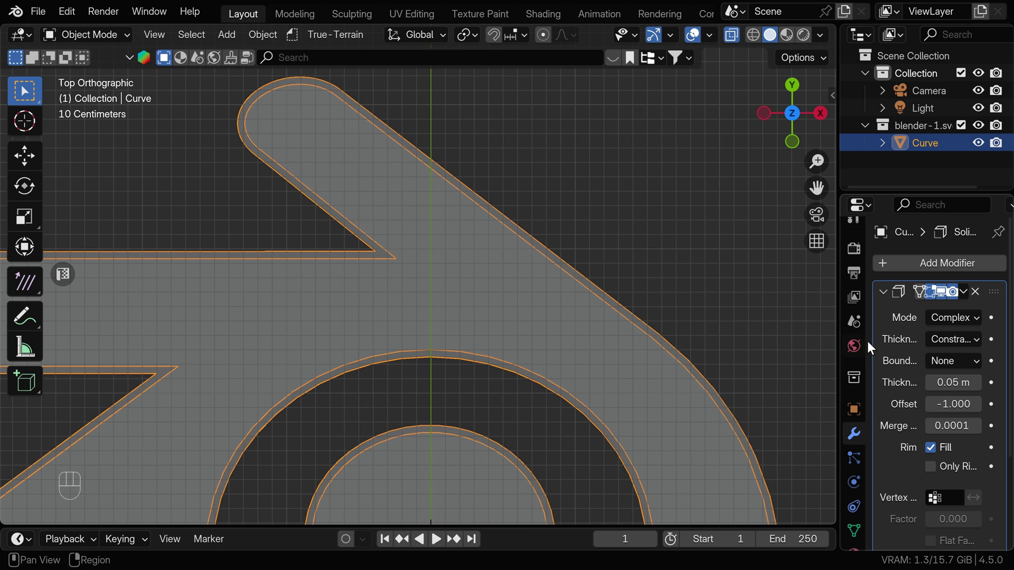
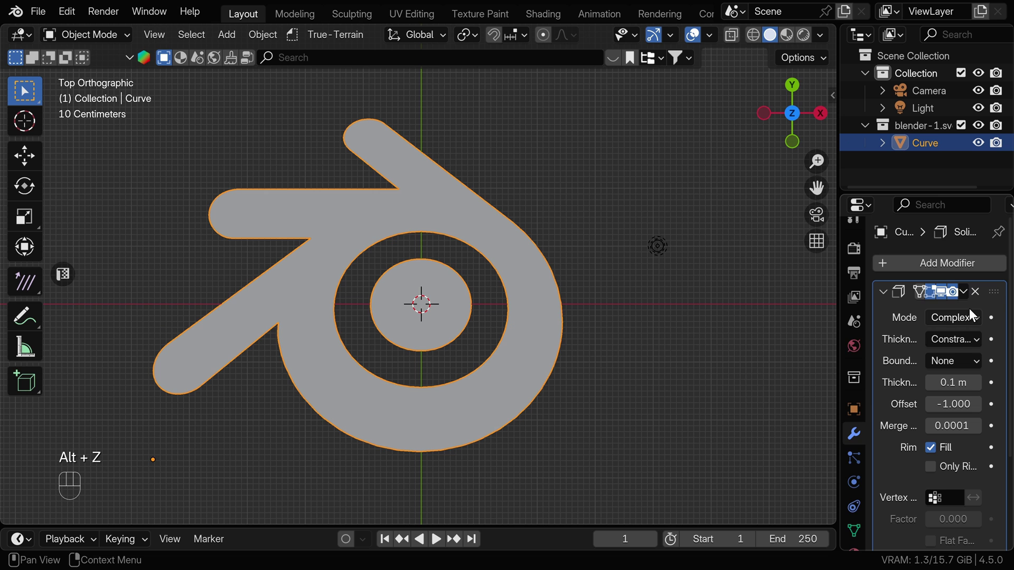
{"action": "left_click_drag", "start_coordinate": [968, 297], "coordinate": [919, 320]}
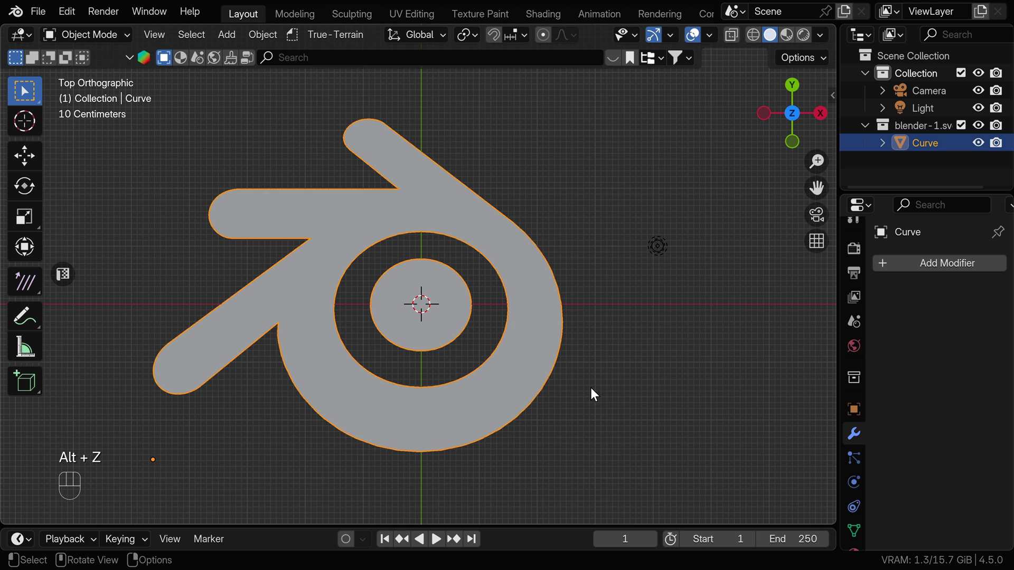
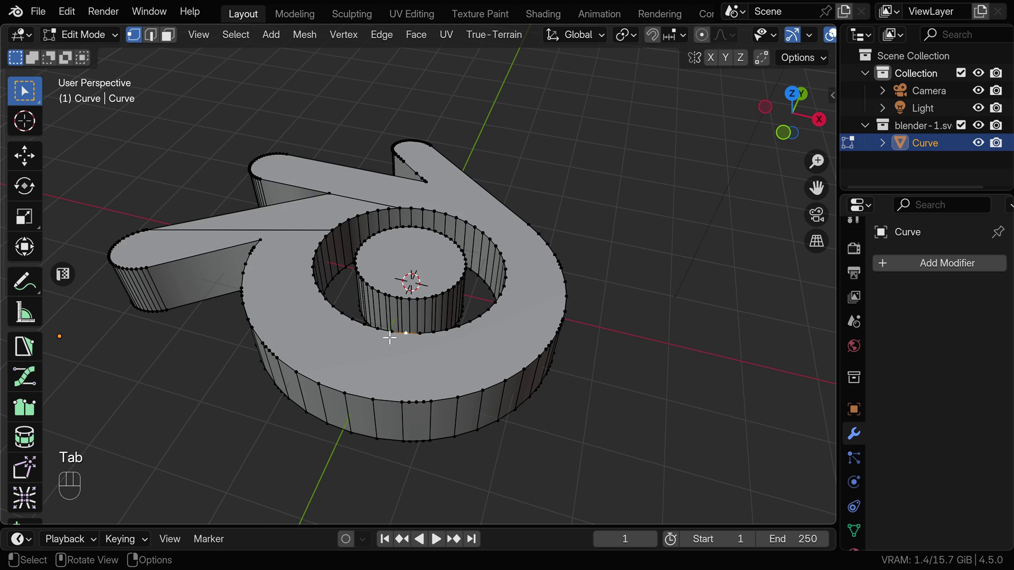
In Edit Mode, duplicate the whole logo geometry in place.
{"action": "key", "text": "l"}
{"action": "key", "text": "l"}
{"action": "key", "text": "p"}
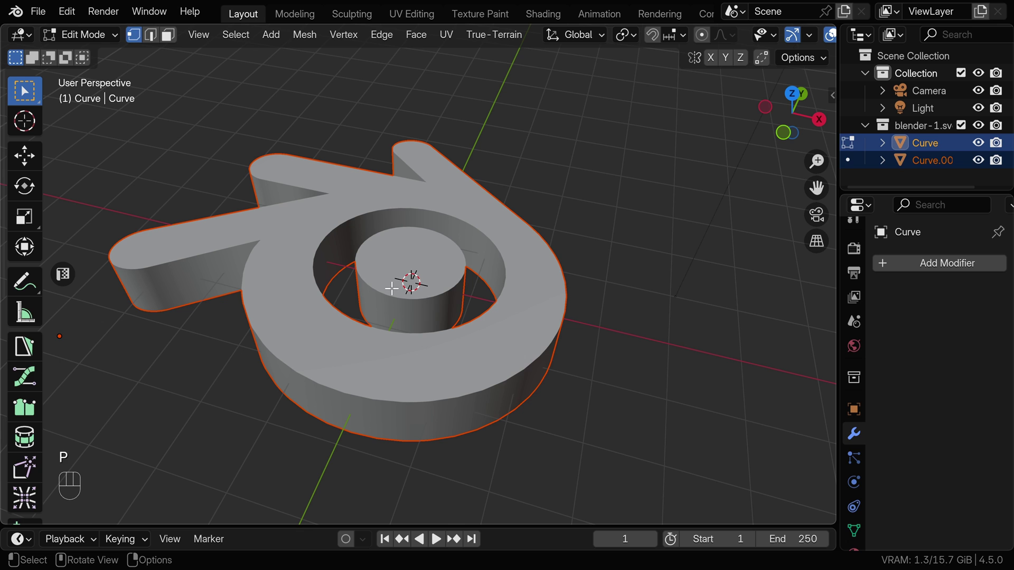
Separate the copy into its own object and name the two objects col and fluid mesh.
{"action": "key", "text": "Tab"}
{"action": "left_click", "coordinate": [396, 294]}
{"action": "key", "text": "g"}
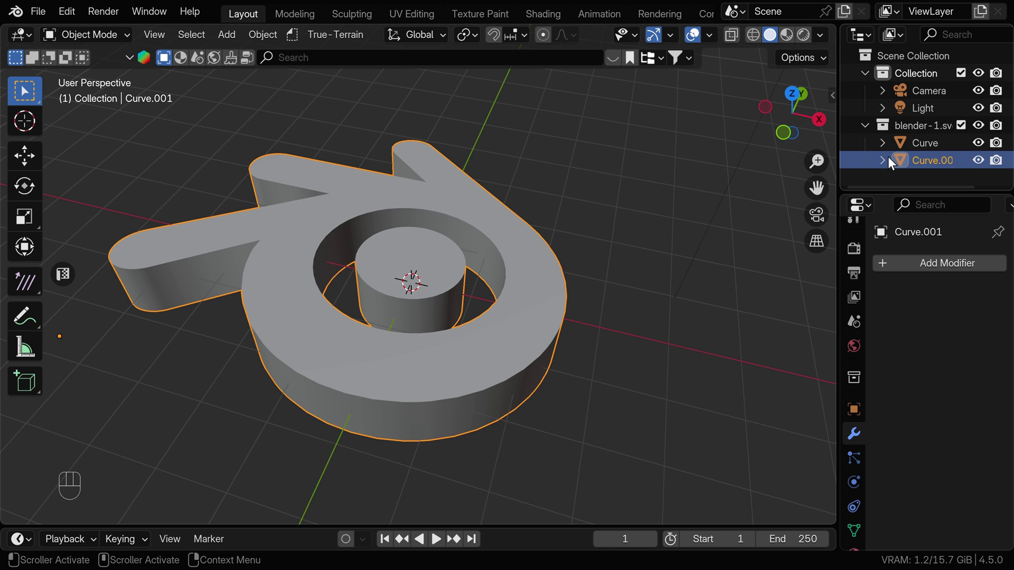
{"action": "left_click_drag", "start_coordinate": [927, 166], "coordinate": [928, 166]}
{"action": "left_click", "coordinate": [927, 166]}
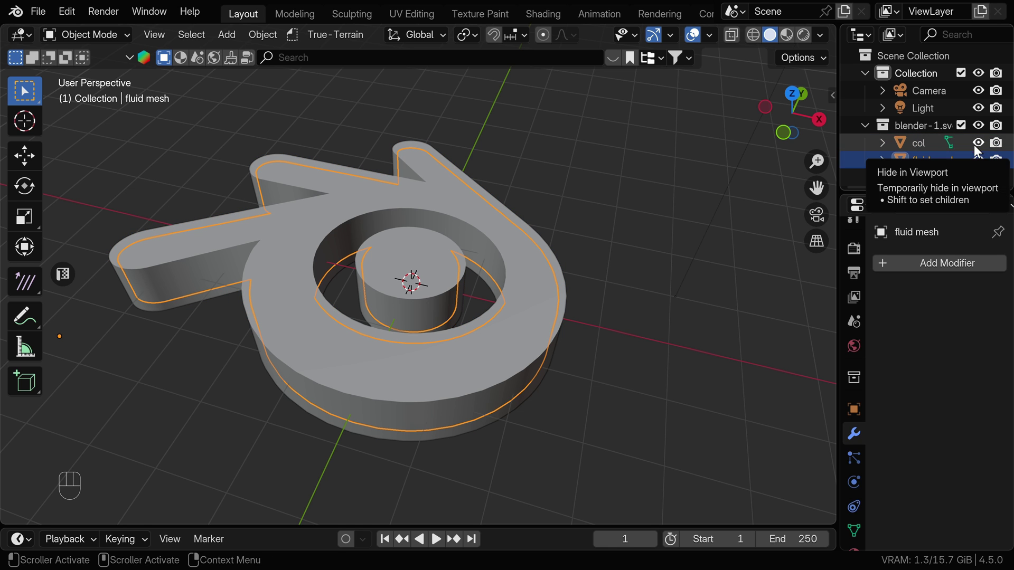
Hide col, select all of fluid mesh in Edit Mode and apply Quick Liquid to make it a Liquid Domain.
{"action": "left_click", "coordinate": [985, 144]}
{"action": "left_click_drag", "start_coordinate": [478, 277], "coordinate": [495, 280]}
{"action": "left_click_drag", "start_coordinate": [711, 38], "coordinate": [456, 402]}
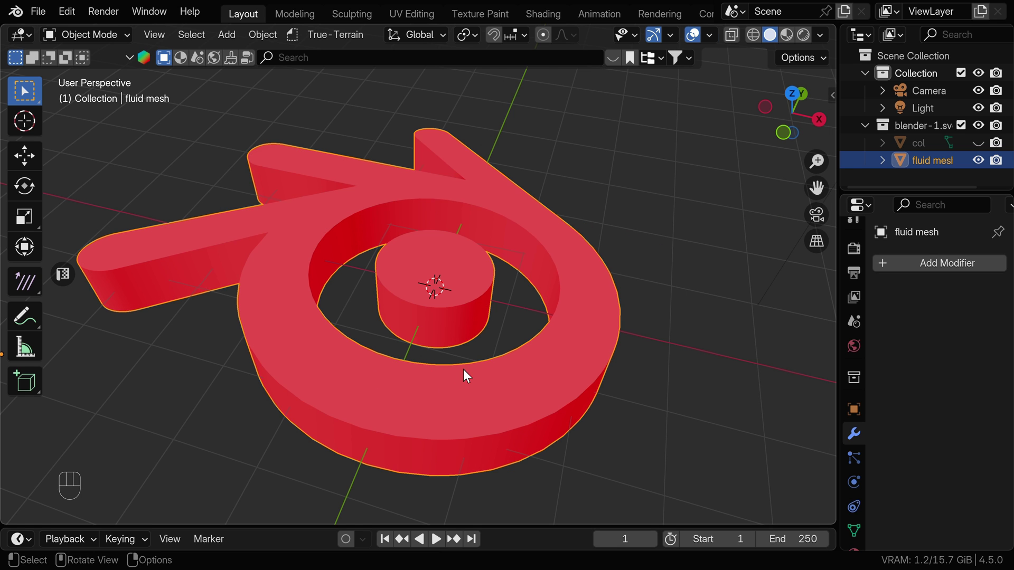
{"action": "key", "text": "Tab"}
{"action": "key", "text": "a"}
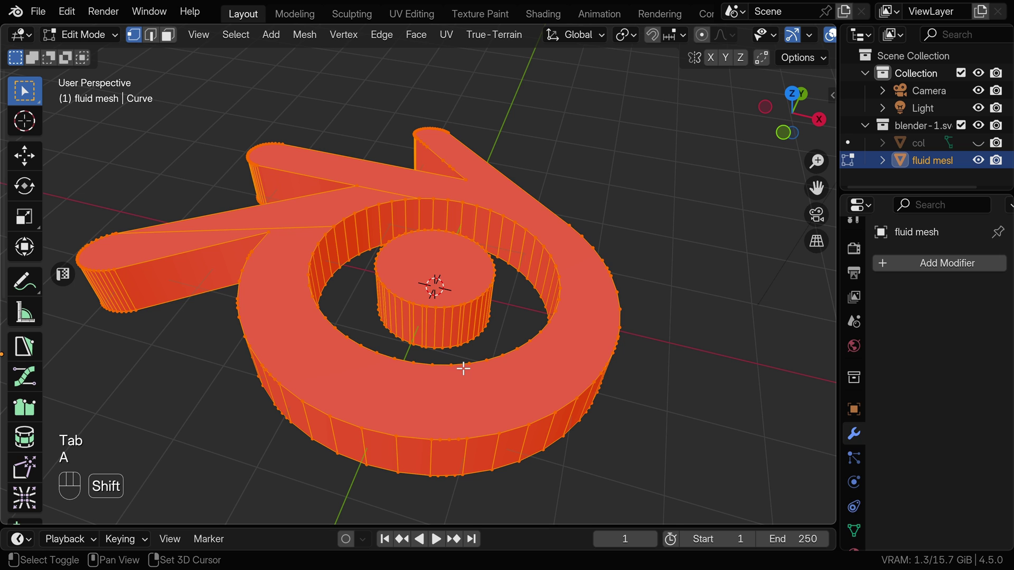
{"action": "key", "text": "shift+n"}
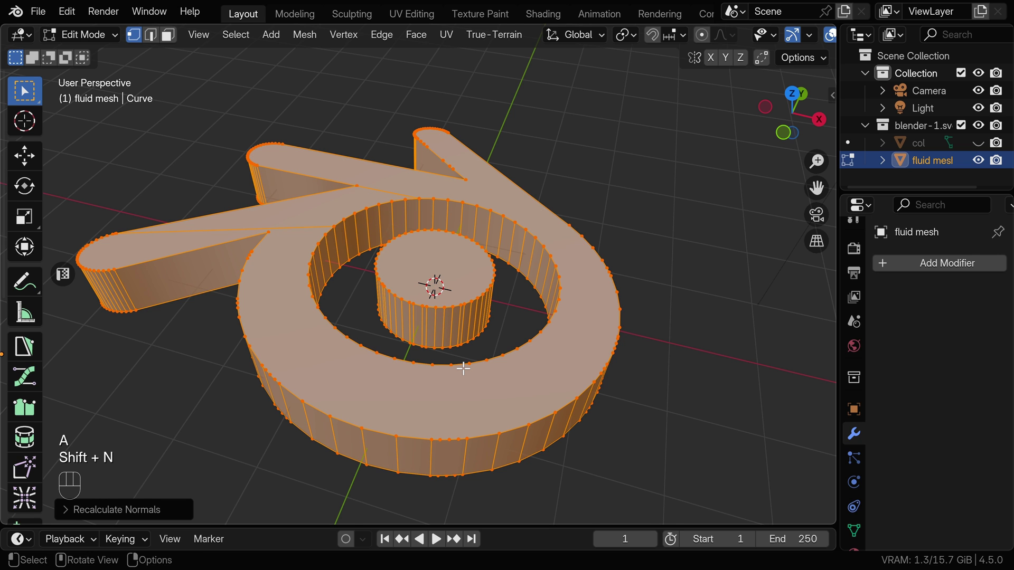
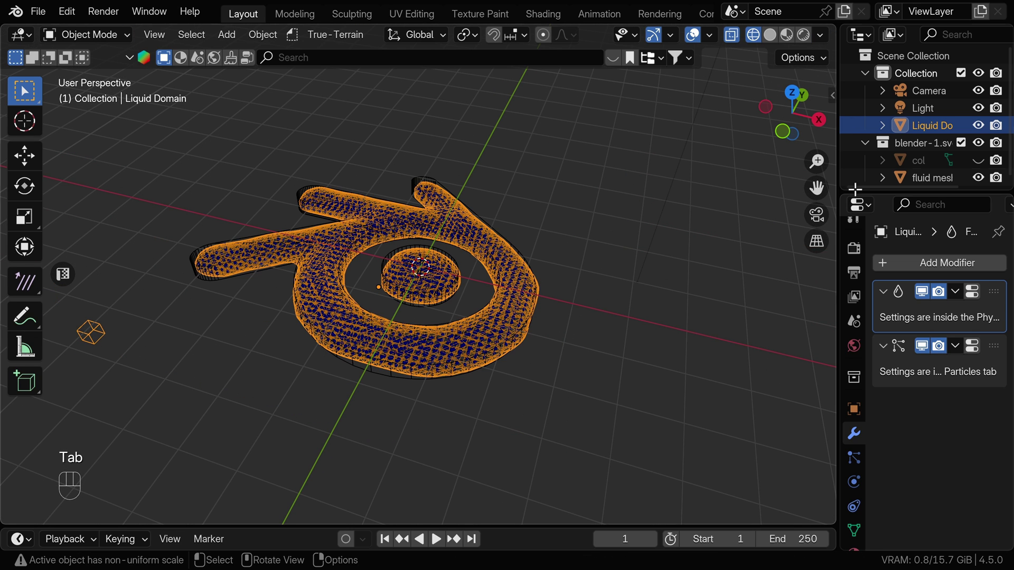
Unhide and select the col logo object in the Outliner.
{"action": "left_click", "coordinate": [980, 163]}
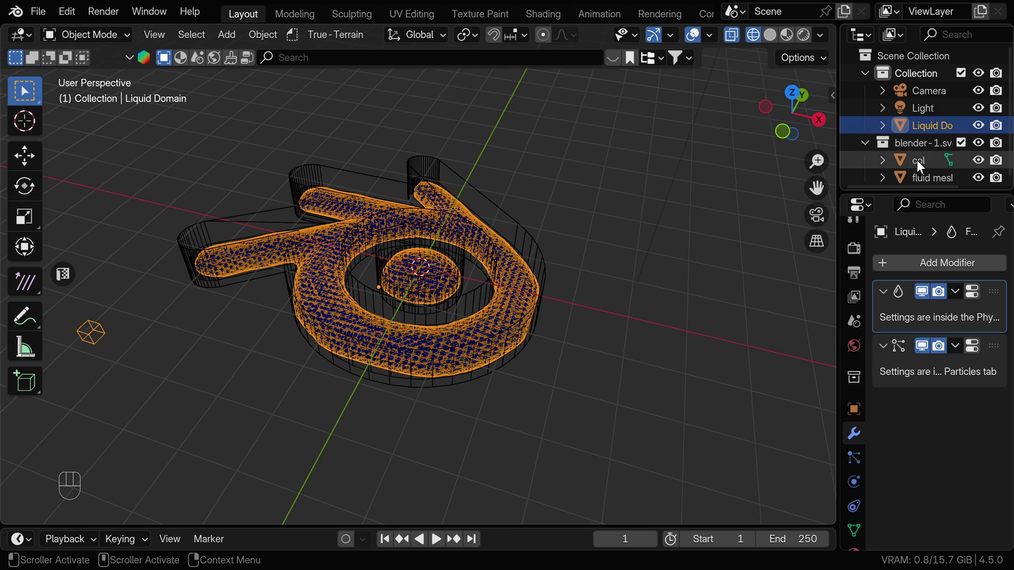
{"action": "left_click", "coordinate": [769, 36]}
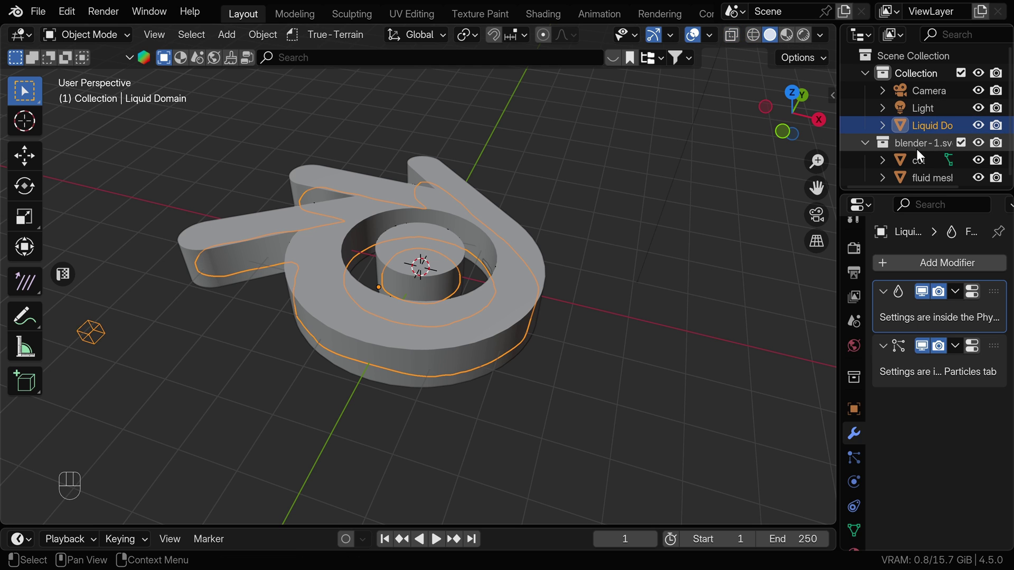
{"action": "left_click", "coordinate": [921, 168]}
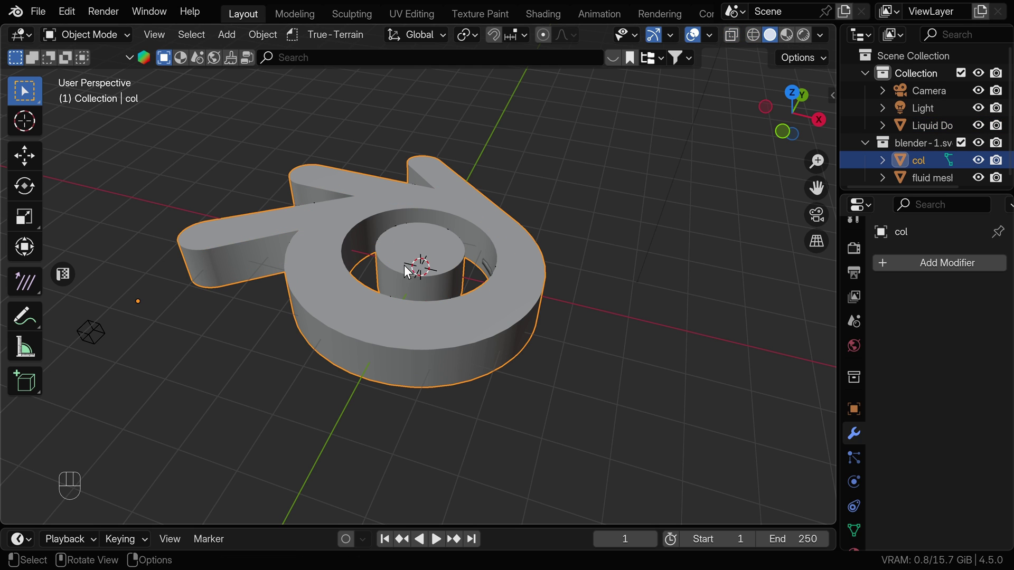
Select all of col's faces in Edit Mode, recalculate normals and return to Object Mode.
{"action": "key", "text": "Tab"}
{"action": "key", "text": "a"}
{"action": "key", "text": "ctrl+shift+n"}
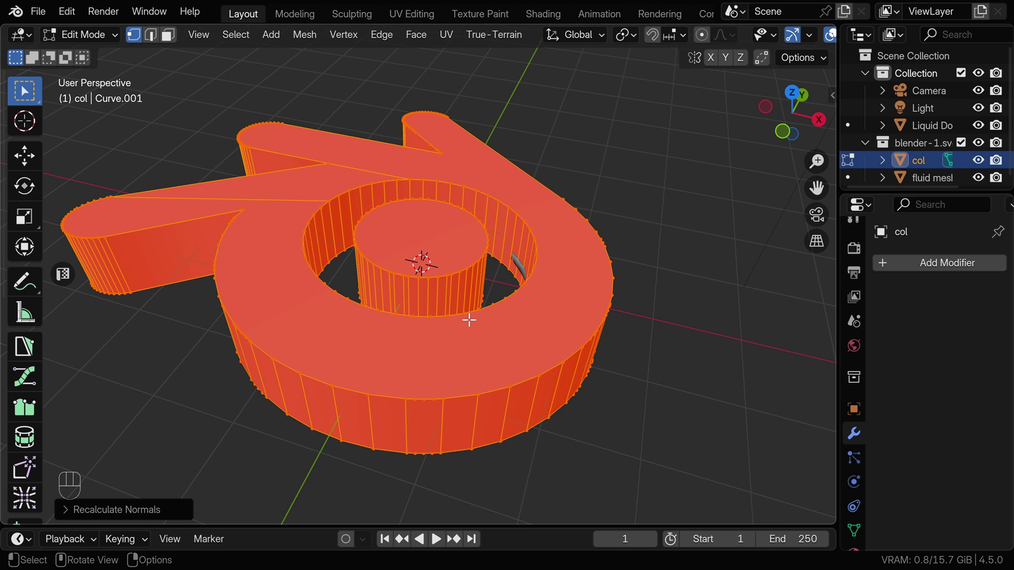
{"action": "key", "text": "Tab"}
Give col Fluid physics as a Collision Effector with surface thickness 0.7, then hide it.
{"action": "left_click", "coordinate": [857, 481]}
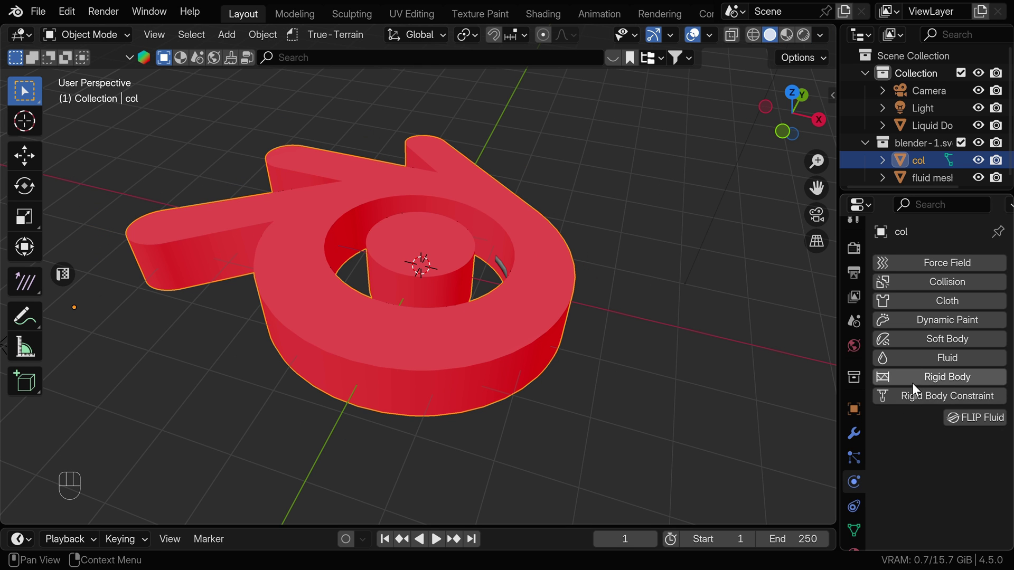
{"action": "left_click", "coordinate": [918, 363]}
{"action": "left_click_drag", "start_coordinate": [946, 474], "coordinate": [905, 515]}
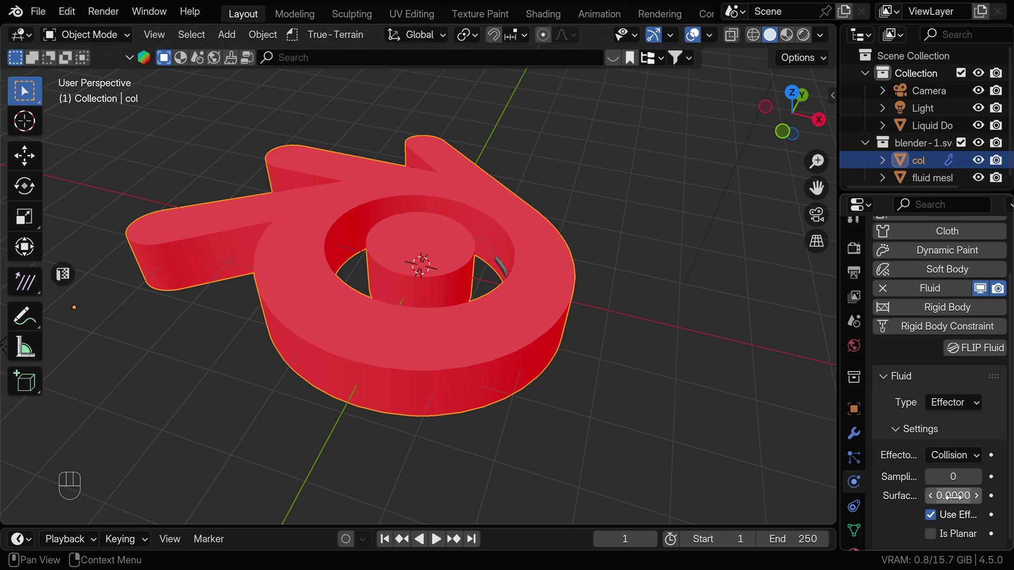
{"action": "key", "text": "space"}
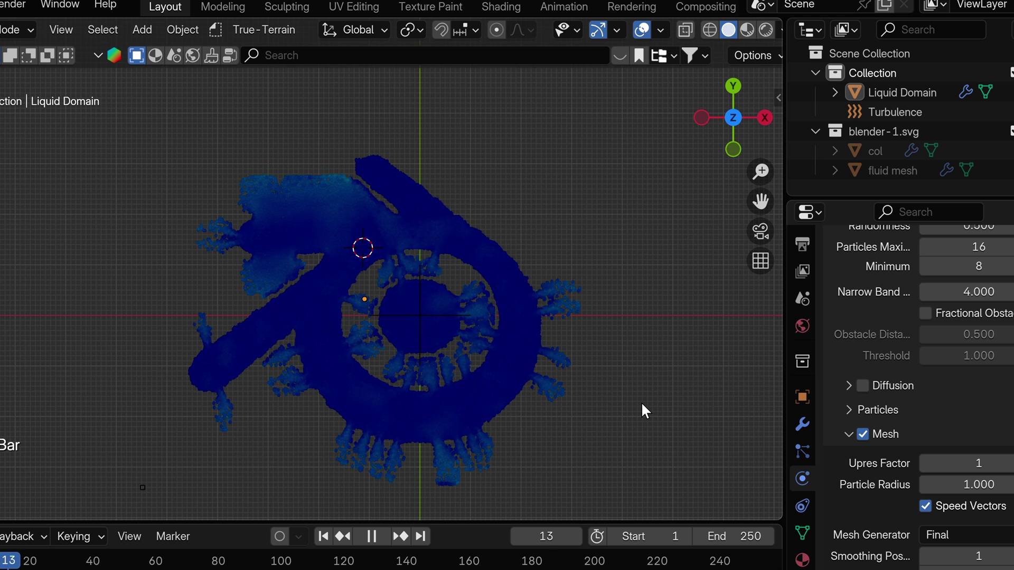
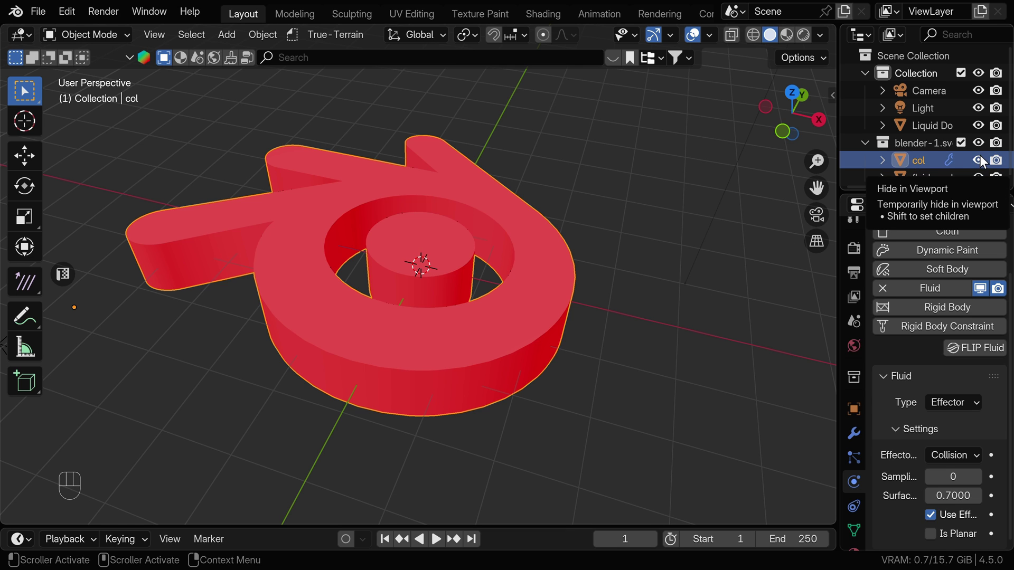
{"action": "left_click", "coordinate": [983, 160]}
Preview the liquid playback, then add a Turbulence force field to the scene.
{"action": "key", "text": "space"}
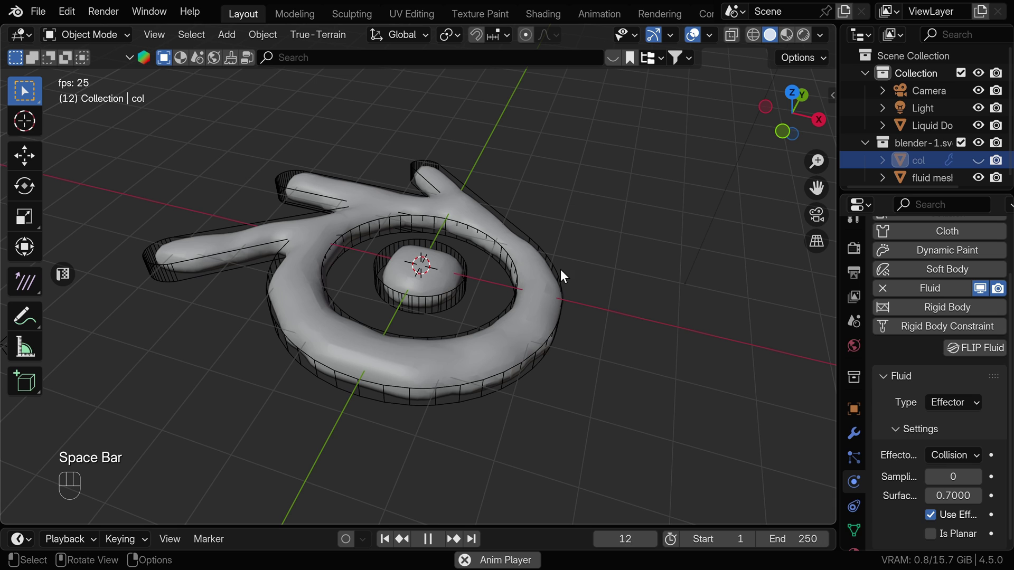
{"action": "key", "text": "space"}
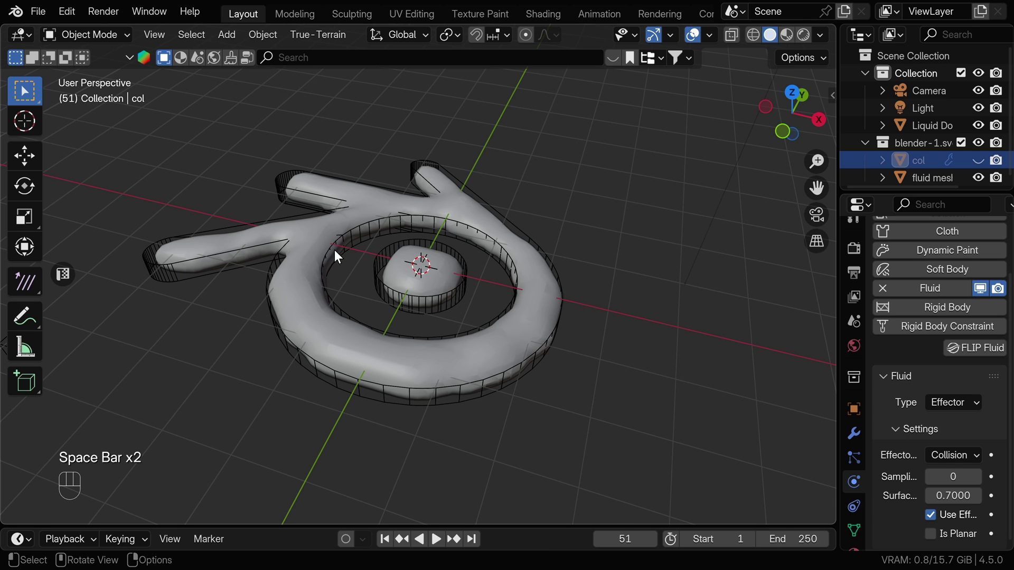
{"action": "key", "text": "shift+a"}
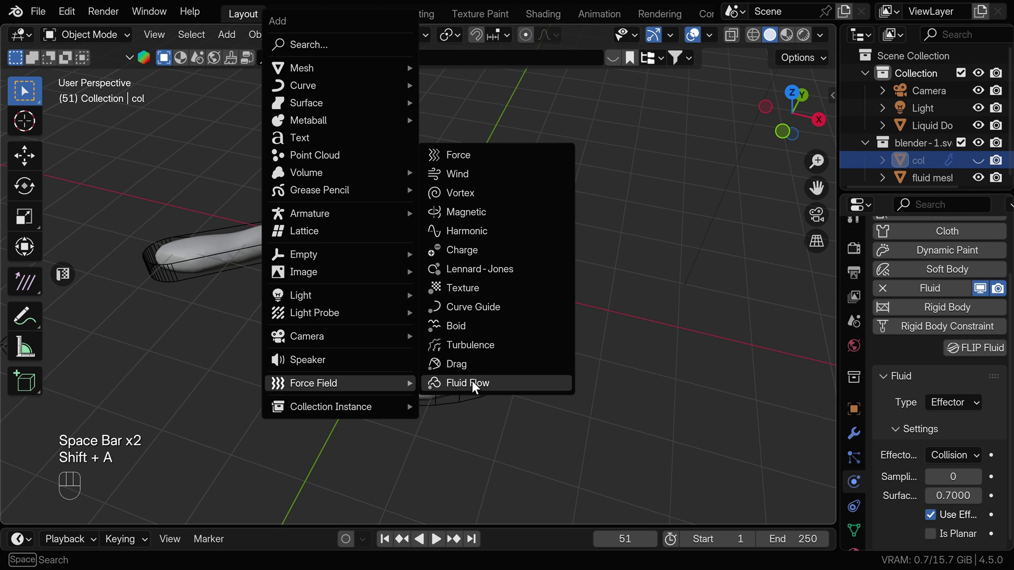
{"action": "key", "text": "space"}
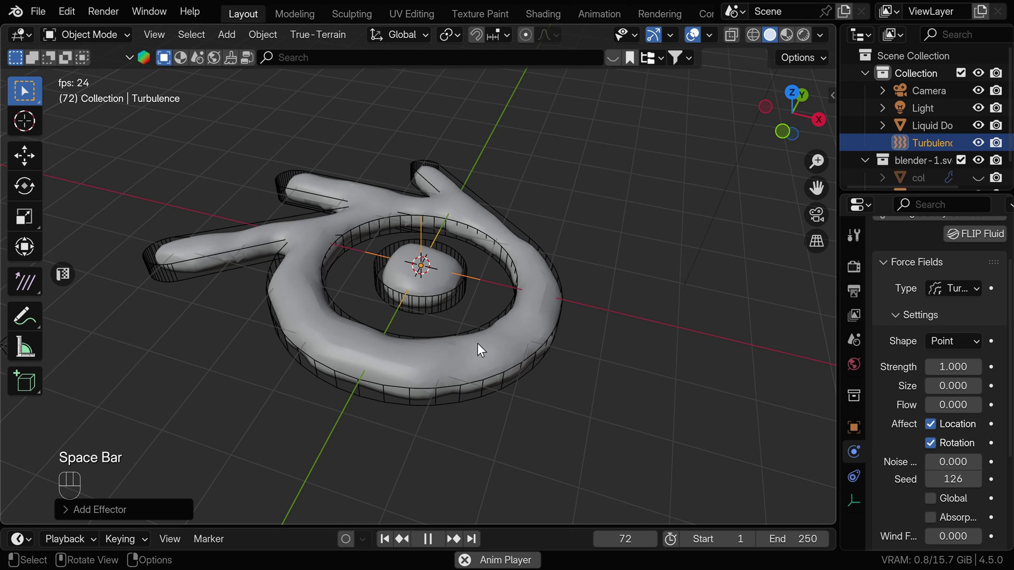
{"action": "key", "text": "space"}
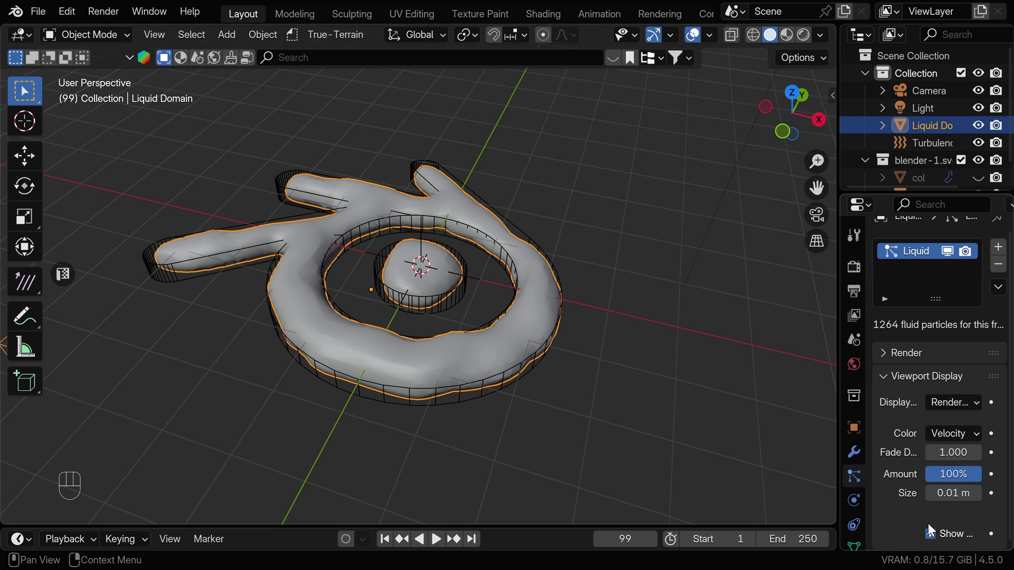
Jump back to frame 1 and replay the liquid simulation.
{"action": "key", "text": "space"}
{"action": "key", "text": "shift+Left"}
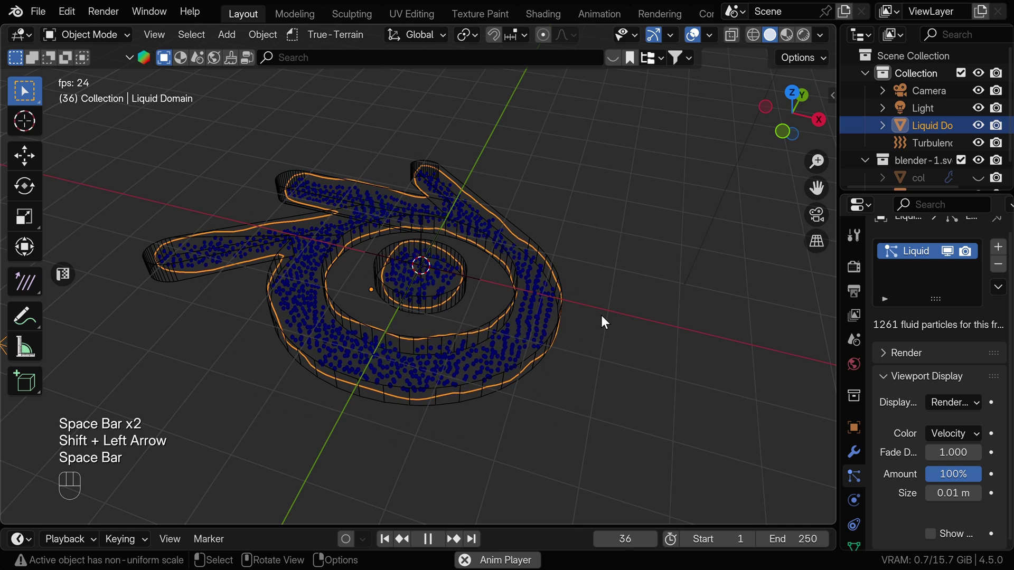
{"action": "key", "text": "shift+Left"}
Raise the Liquid Domain's resolution divisions to 56 in its fluid settings.
{"action": "left_click", "coordinate": [979, 429]}
{"action": "left_click", "coordinate": [979, 430]}
{"action": "left_click", "coordinate": [979, 429]}
{"action": "left_click", "coordinate": [979, 429]}
{"action": "left_click", "coordinate": [979, 429]}
{"action": "left_click", "coordinate": [979, 430]}
{"action": "left_click", "coordinate": [979, 429]}
{"action": "left_click", "coordinate": [979, 429]}
{"action": "left_click", "coordinate": [979, 430]}
{"action": "left_click", "coordinate": [979, 430]}
{"action": "left_click", "coordinate": [979, 430]}
{"action": "left_click", "coordinate": [979, 429]}
{"action": "double_click", "coordinate": [979, 430]}
{"action": "left_click", "coordinate": [935, 432]}
{"action": "left_click", "coordinate": [935, 432]}
Replay and stop the simulation, reset to frame 1 and show the domain's Border Collisions options.
{"action": "left_click_drag", "start_coordinate": [701, 406], "coordinate": [675, 320]}
{"action": "key", "text": "space"}
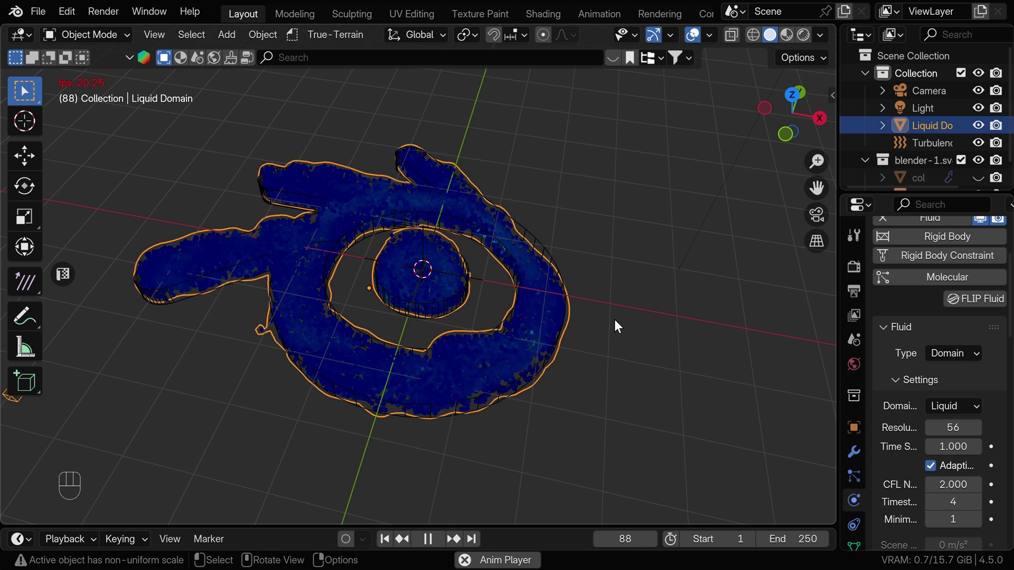
{"action": "key", "text": "space"}
{"action": "left_click_drag", "start_coordinate": [271, 354], "coordinate": [283, 372]}
{"action": "left_click_drag", "start_coordinate": [338, 354], "coordinate": [339, 395]}
{"action": "key", "text": "shift+Left"}
{"action": "left_click", "coordinate": [455, 412]}
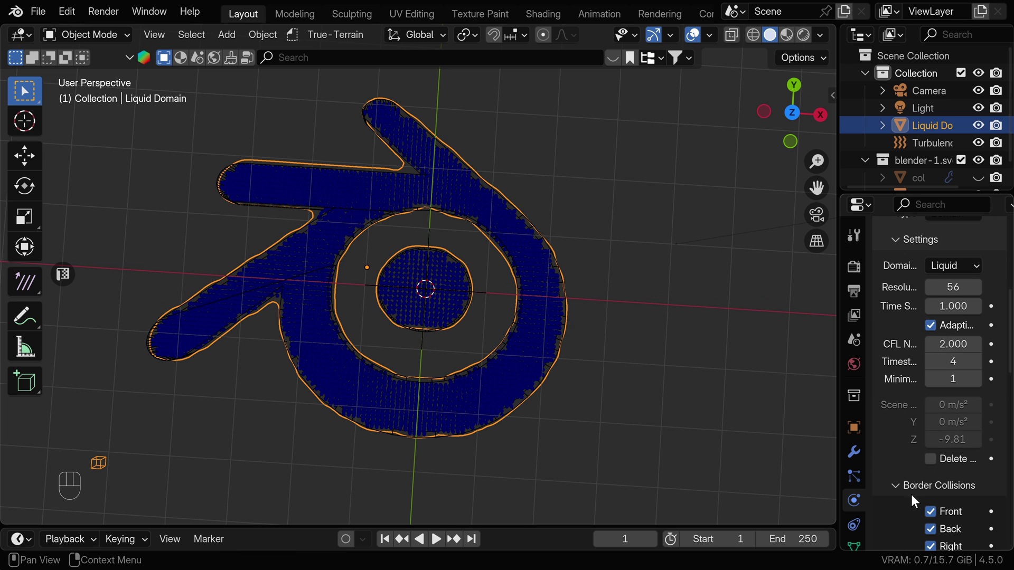
Select the col collider, set its surface thickness, and replay the liquid simulation.
{"action": "left_click", "coordinate": [859, 531]}
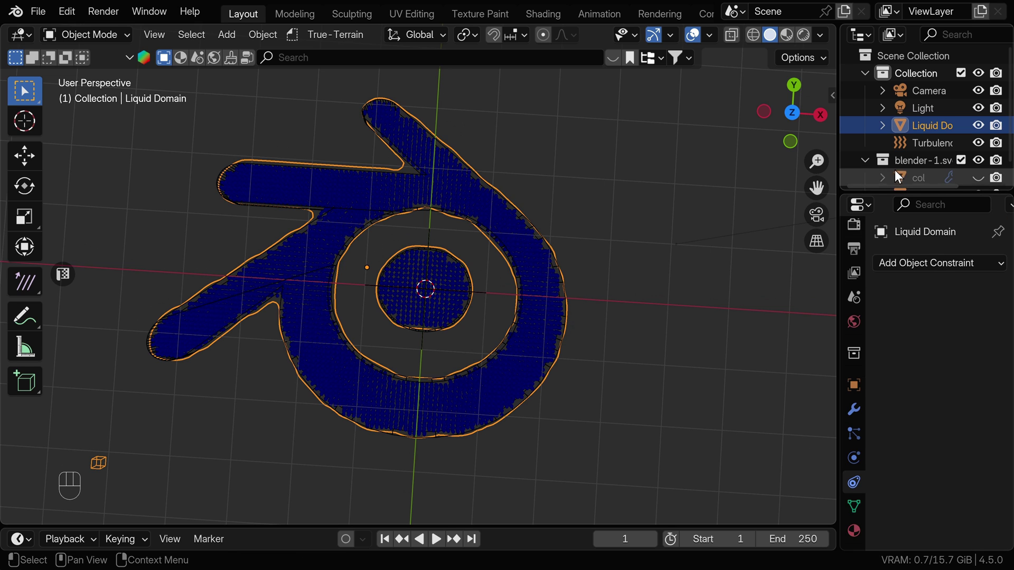
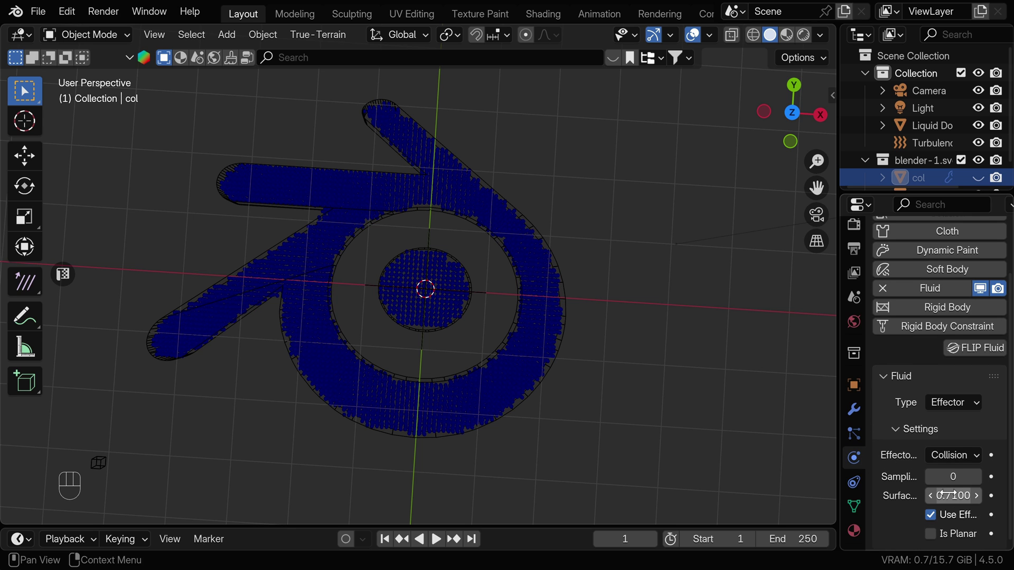
{"action": "key", "text": "shift+Left"}
{"action": "key", "text": "space"}
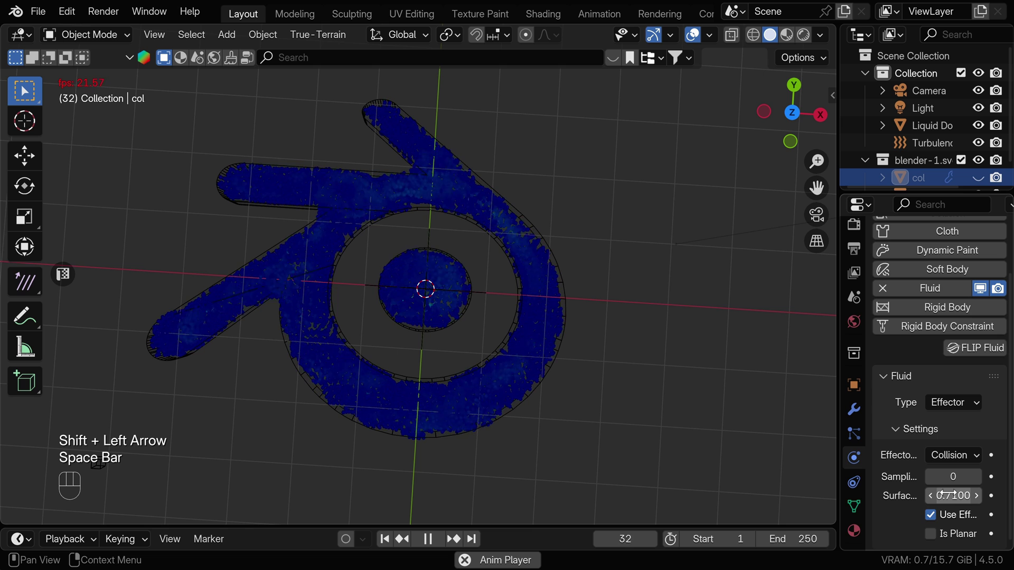
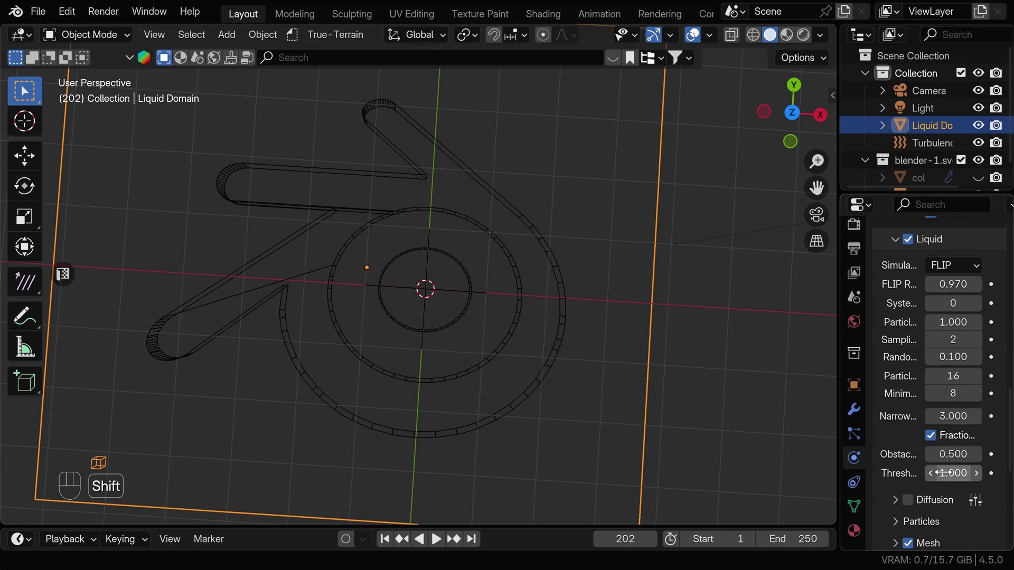
Rewind to the first frame and play the simulation again, then stop playback.
{"action": "key", "text": "shift+Left"}
{"action": "key", "text": "space"}
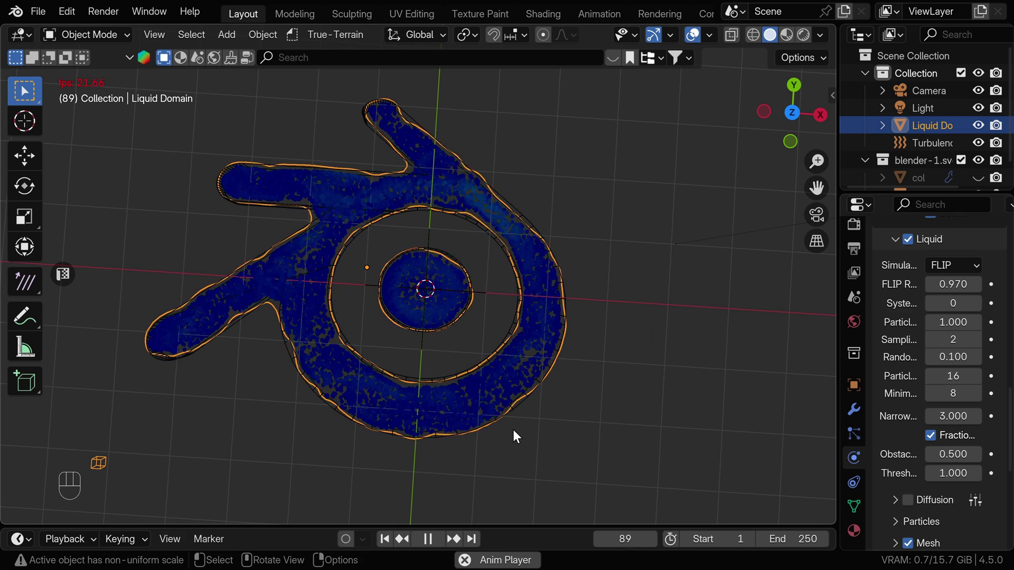
{"action": "key", "text": "space"}
Set the Turbulence field's flow to 0.1 and replay the liquid simulation.
{"action": "left_click", "coordinate": [940, 147]}
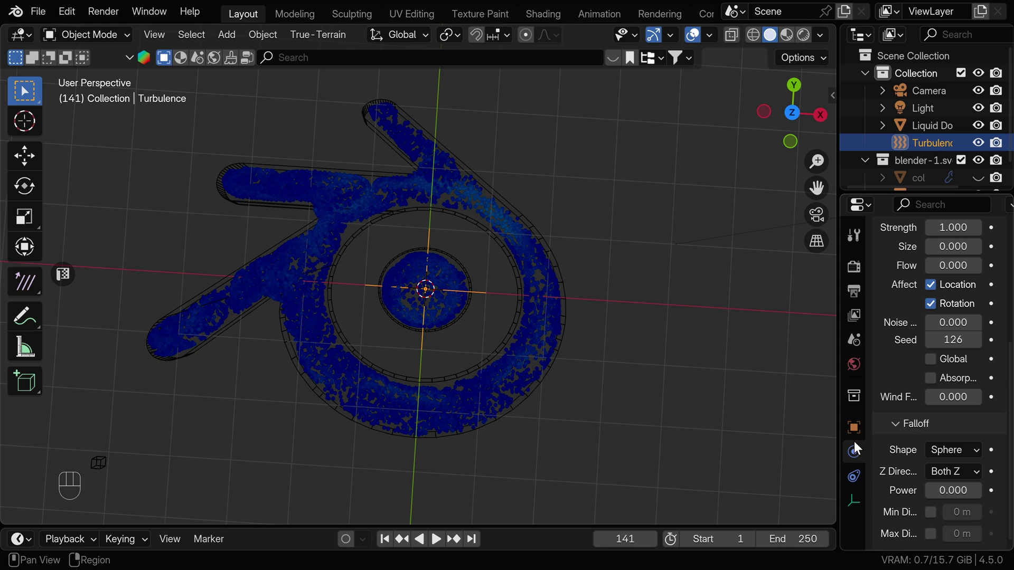
{"action": "left_click", "coordinate": [858, 474]}
{"action": "left_click", "coordinate": [856, 450]}
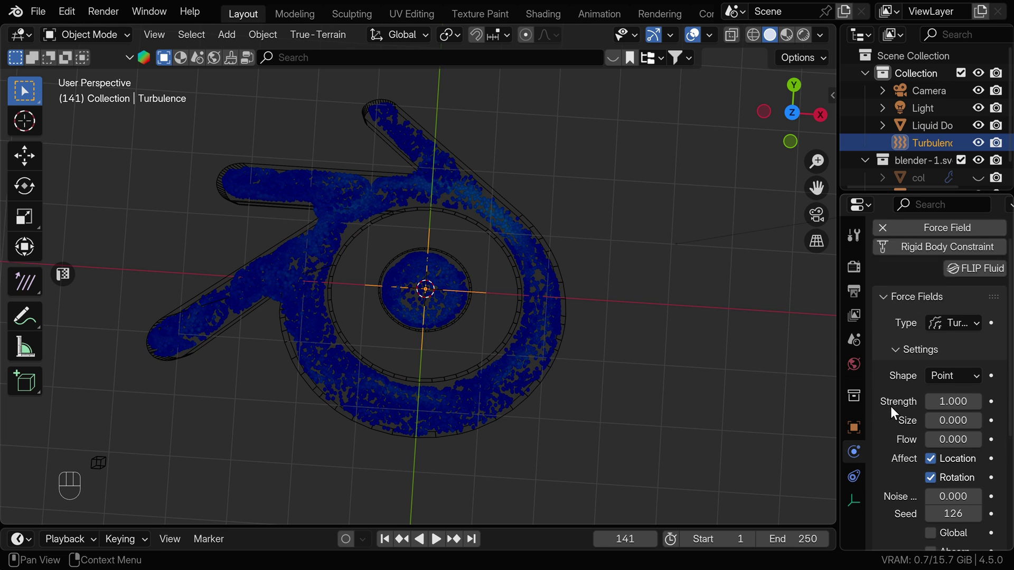
{"action": "left_click", "coordinate": [984, 413]}
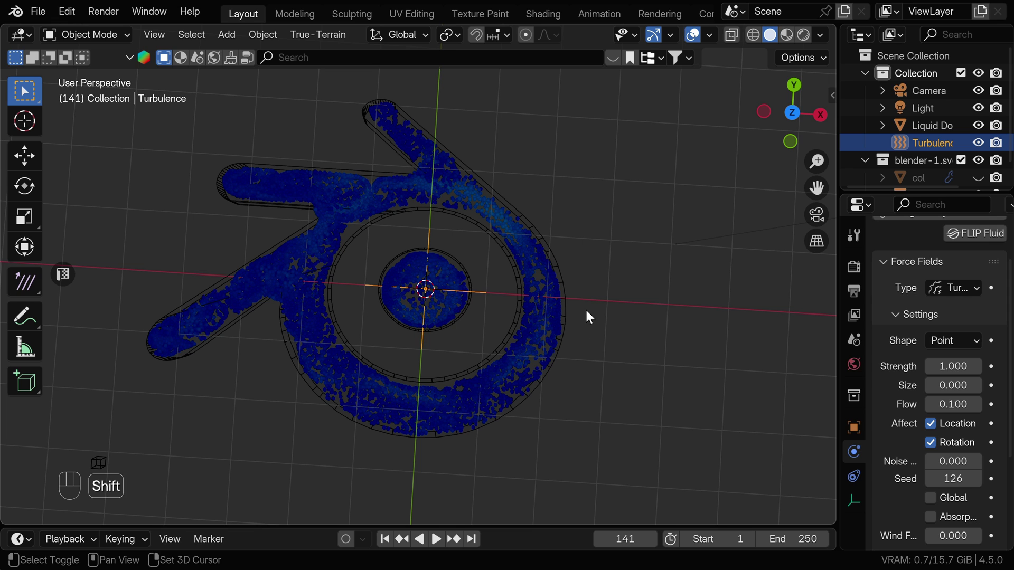
{"action": "key", "text": "shift+Left"}
{"action": "key", "text": "space"}
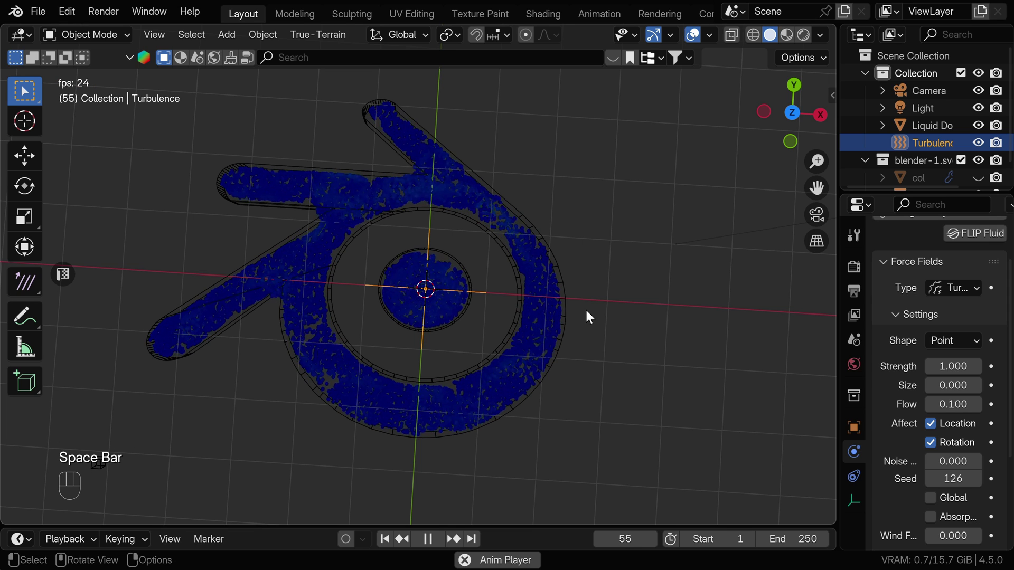
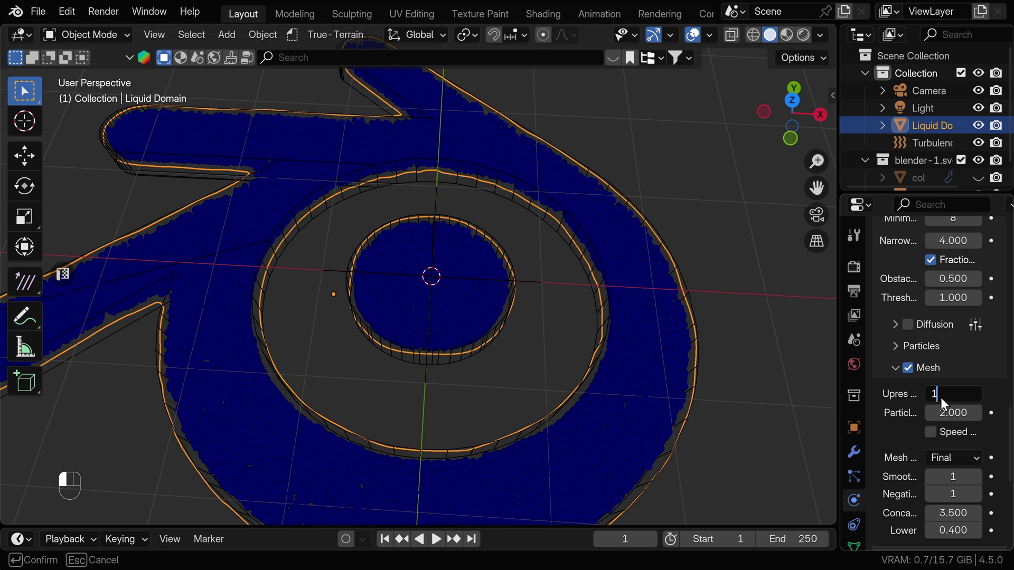
Set the Liquid Domain mesh upres factor to 1.
{"action": "left_click", "coordinate": [939, 415]}
{"action": "key", "text": "KP_1"}
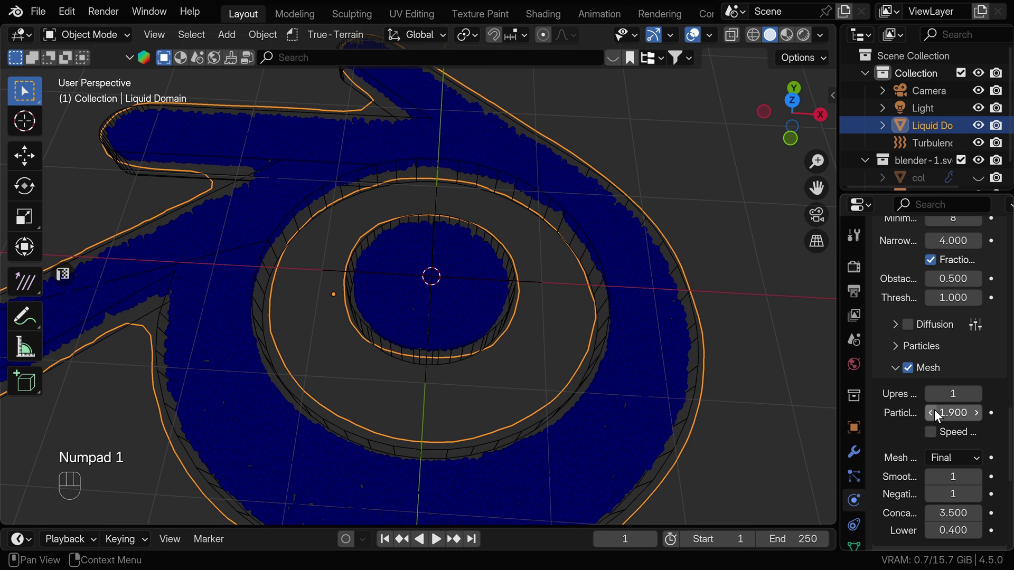
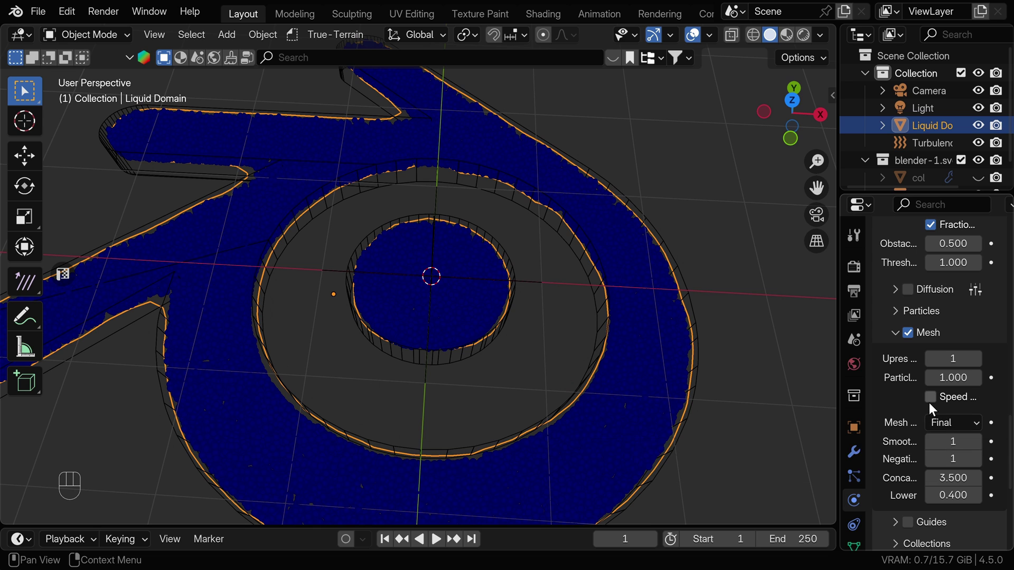
Set the Liquid Domain cache to Uni Cache format with volumetric data options shown.
{"action": "left_click_drag", "start_coordinate": [935, 401], "coordinate": [828, 399]}
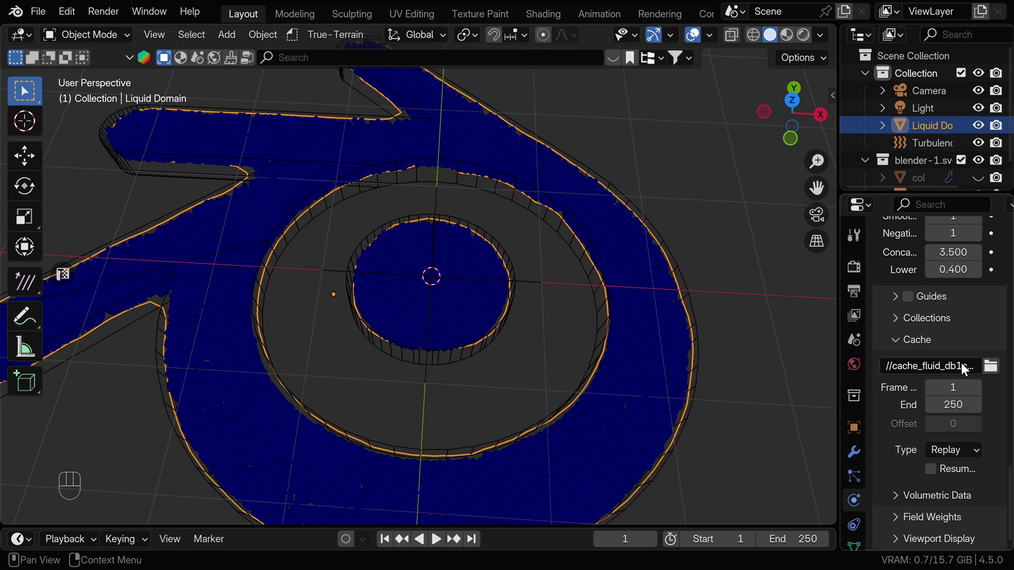
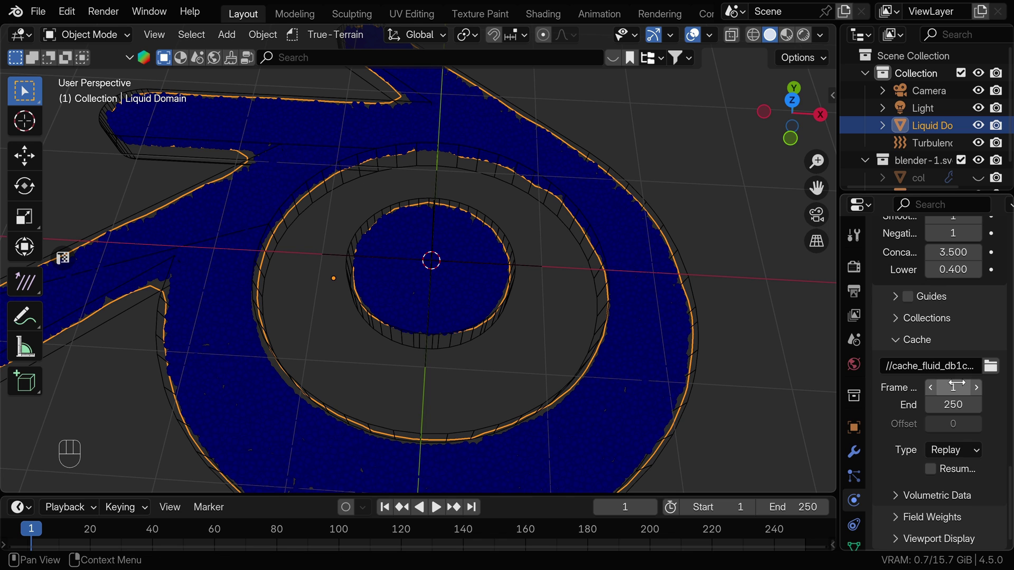
{"action": "left_click_drag", "start_coordinate": [957, 456], "coordinate": [916, 510]}
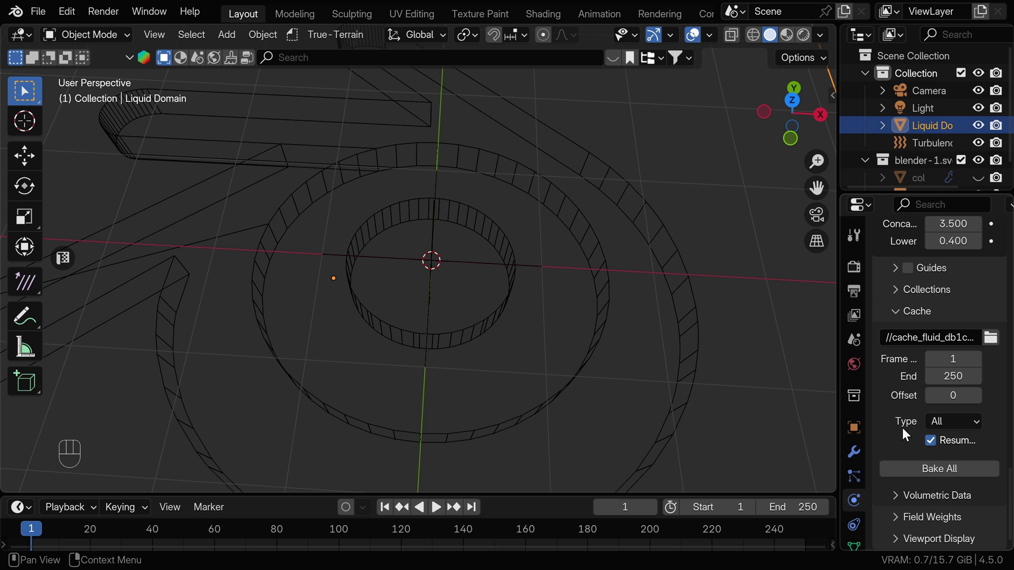
{"action": "left_click", "coordinate": [899, 500]}
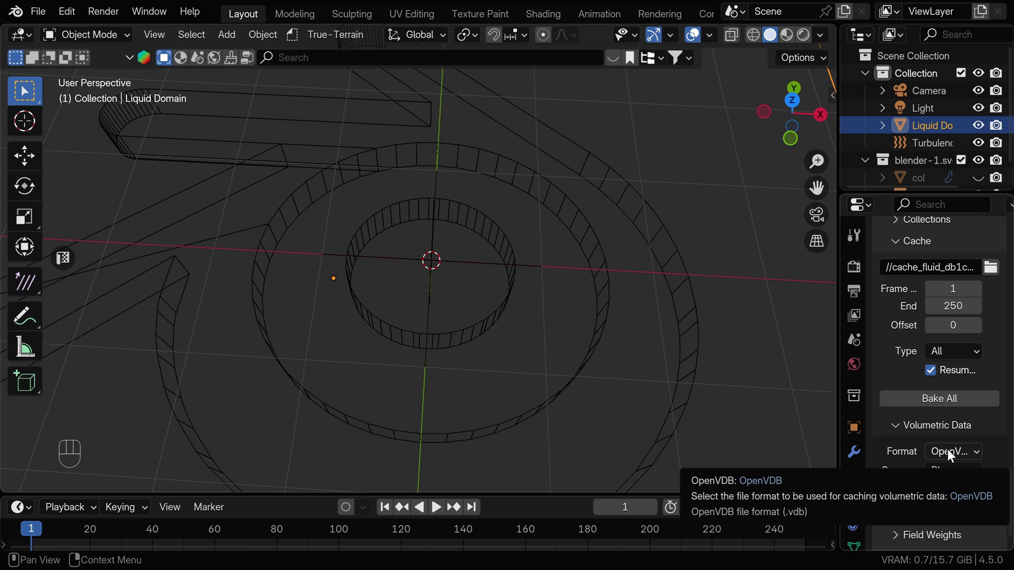
Run Bake All, cancel at frame 94, and scrub frames to preview the baked liquid.
{"action": "left_click_drag", "start_coordinate": [960, 452], "coordinate": [918, 476]}
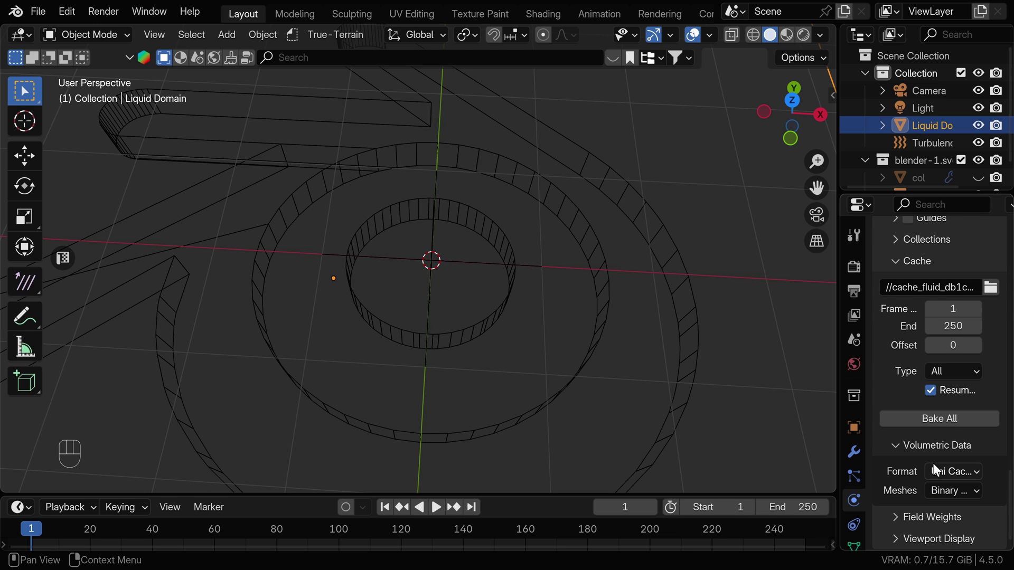
{"action": "left_click_drag", "start_coordinate": [946, 426], "coordinate": [897, 407]}
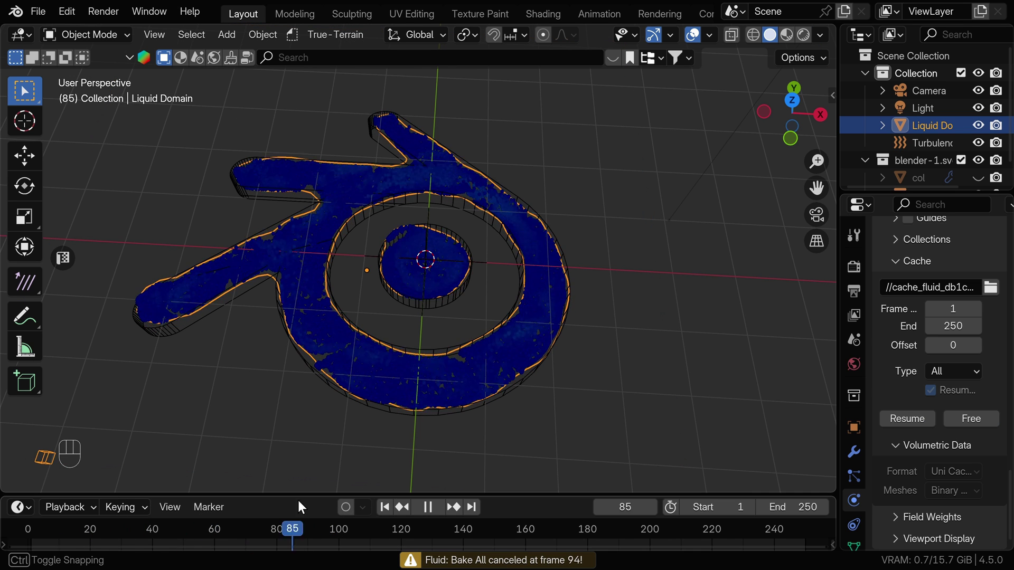
Resume the liquid bake so it finishes through frame 250.
{"action": "left_click", "coordinate": [381, 508]}
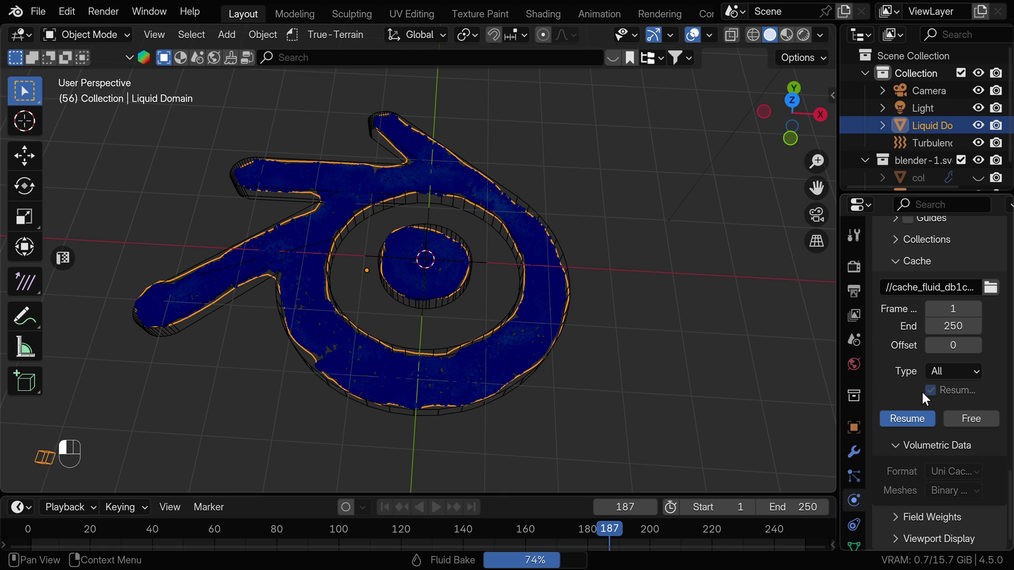
{"action": "key", "text": "shift+Left"}
{"action": "left_click", "coordinate": [514, 347]}
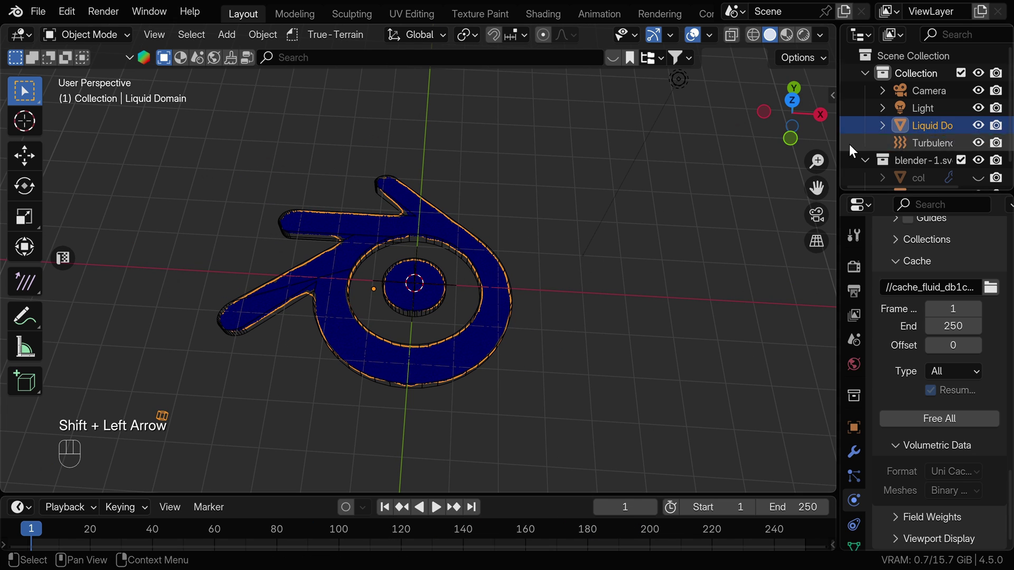
Hide the Liquid Domain, exclude the logo collection from renders, and hide col and fluid mesh.
{"action": "left_click", "coordinate": [981, 127]}
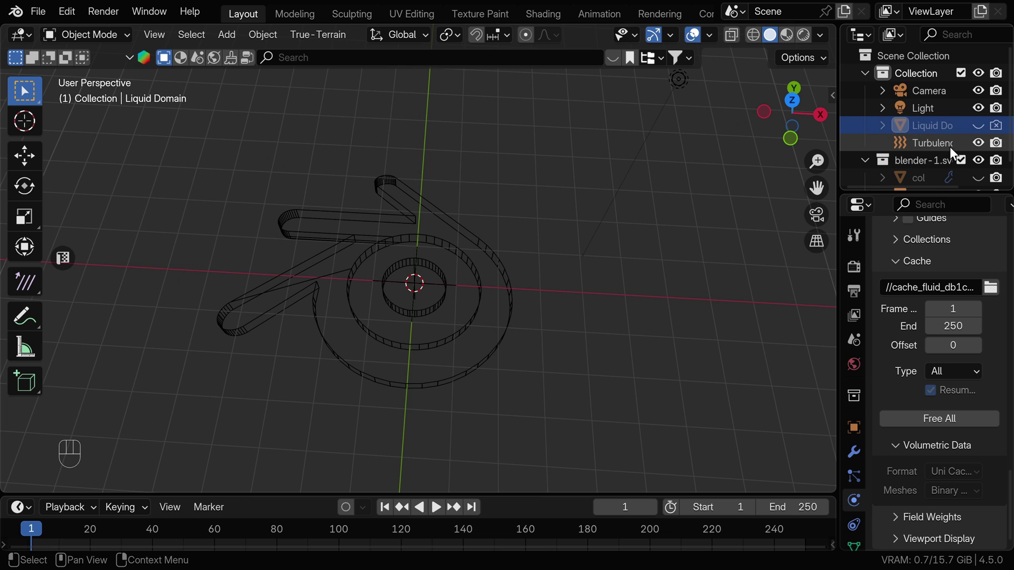
{"action": "left_click", "coordinate": [1001, 156]}
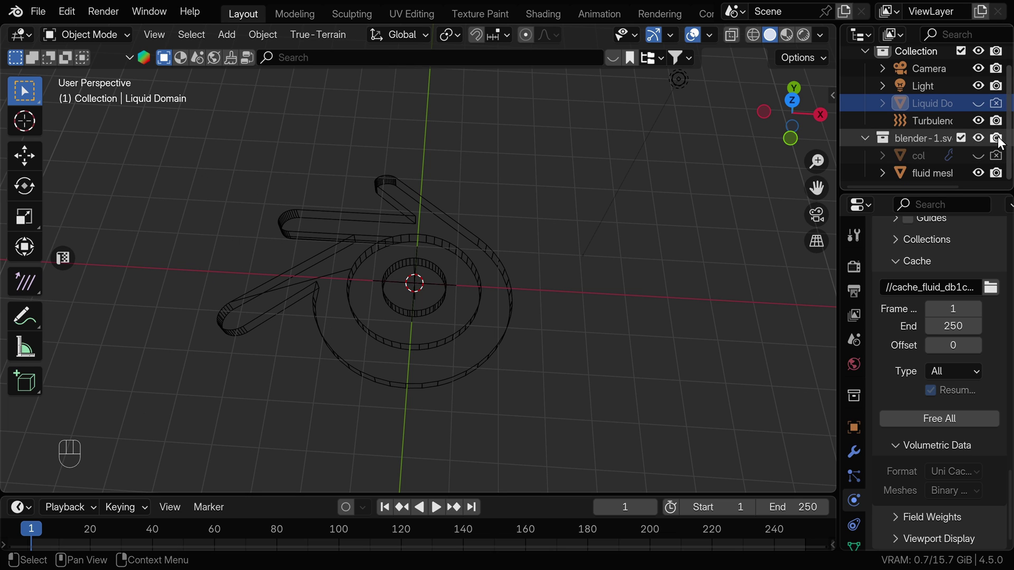
{"action": "left_click", "coordinate": [1001, 173]}
{"action": "left_click_drag", "start_coordinate": [997, 141], "coordinate": [871, 142]}
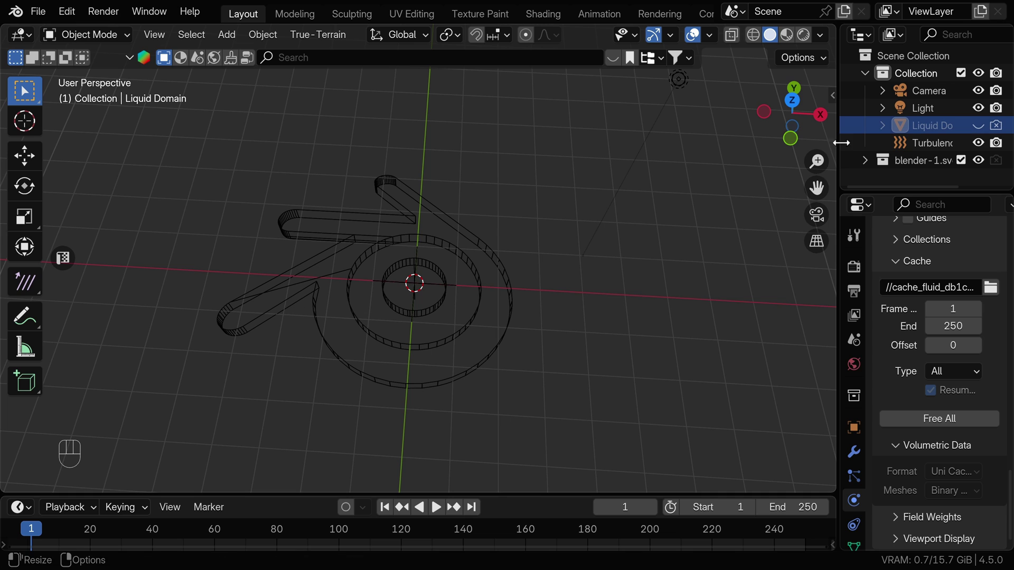
{"action": "left_click", "coordinate": [863, 165]}
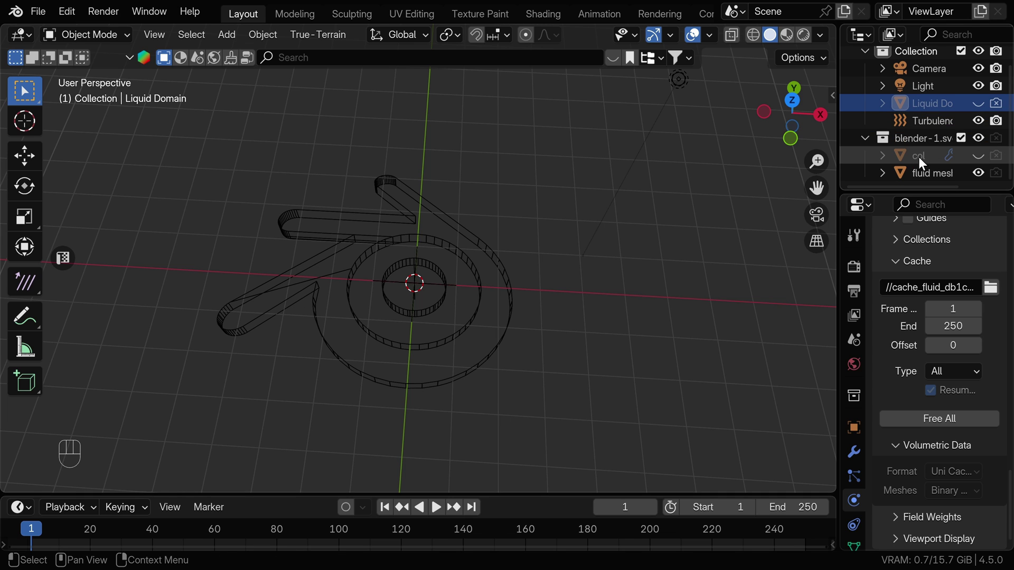
Add a mesh named Vert, delete its geometry, and give it a Particle Instance modifier.
{"action": "key", "text": "shift+a"}
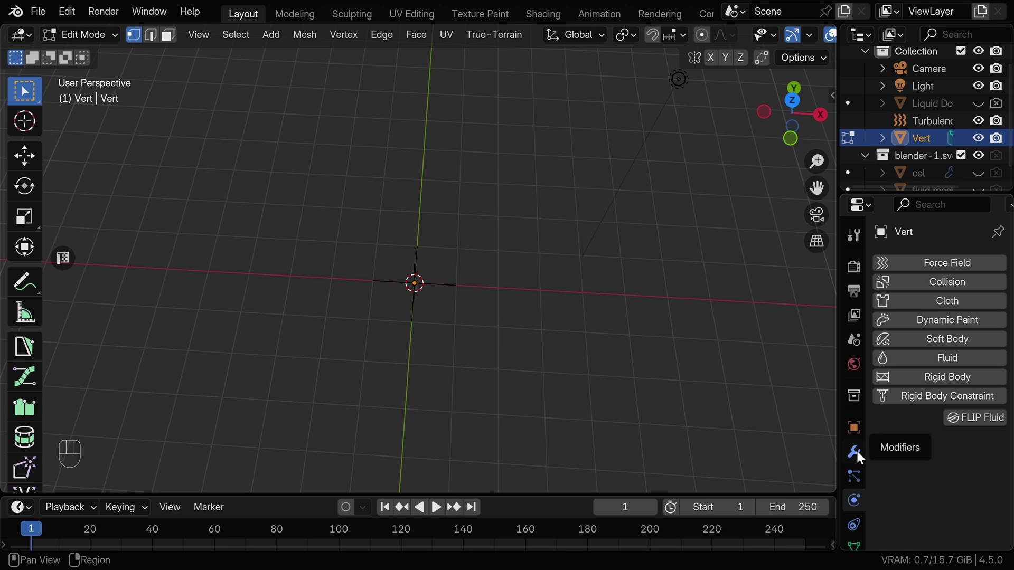
{"action": "key", "text": "Tab"}
{"action": "left_click", "coordinate": [859, 452]}
{"action": "left_click_drag", "start_coordinate": [911, 272], "coordinate": [689, 363]}
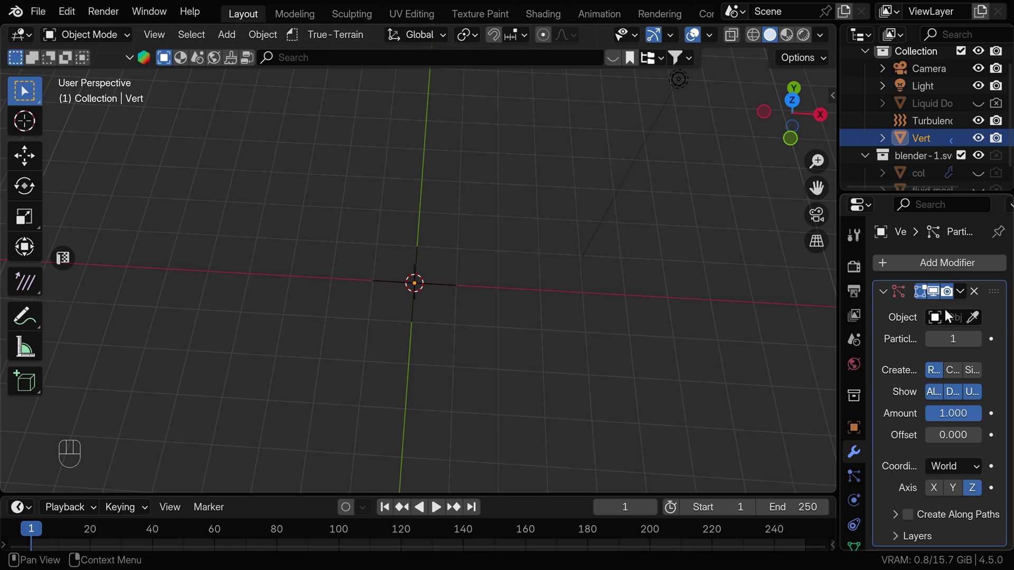
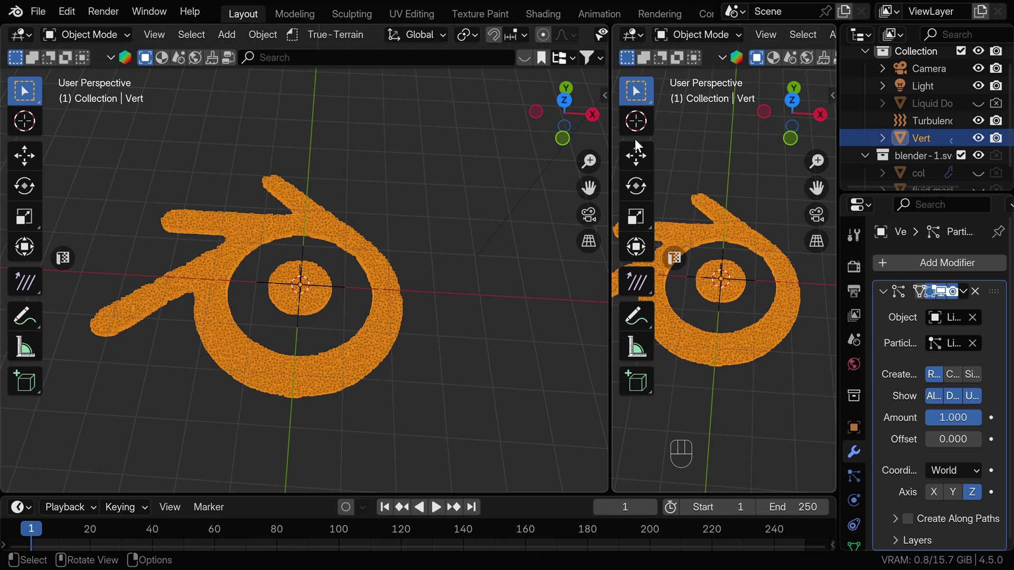
Create a Geometry Nodes tree on Vert with a Mesh to Points node.
{"action": "key", "text": "t"}
{"action": "left_click_drag", "start_coordinate": [19, 39], "coordinate": [57, 145]}
{"action": "left_click", "coordinate": [402, 44]}
{"action": "key", "text": "n"}
{"action": "key", "text": "shift+a"}
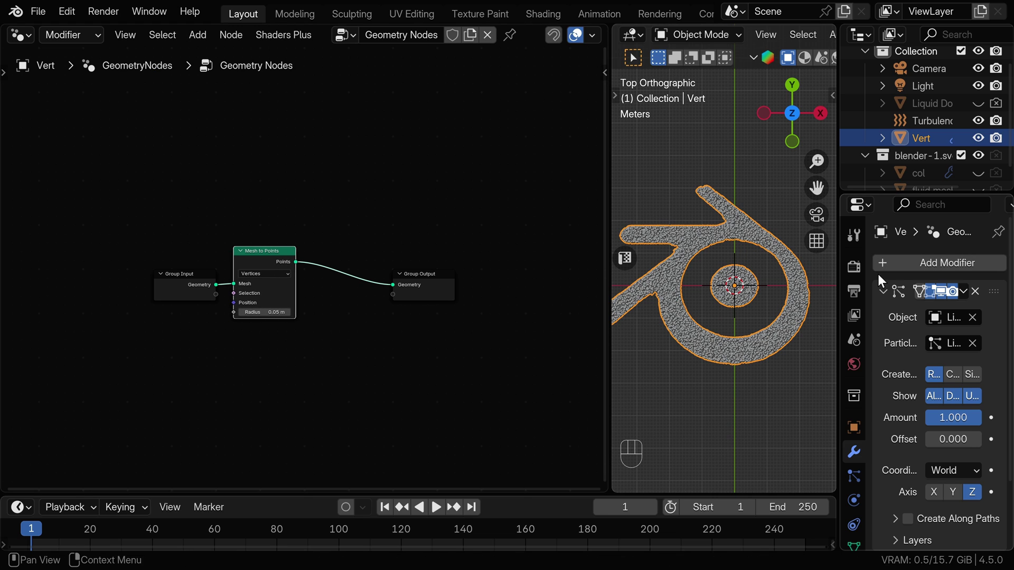
Render with Cycles on GPU Compute in Rendered shading and set point radius to 0.01 m.
{"action": "left_click", "coordinate": [856, 278]}
{"action": "left_click_drag", "start_coordinate": [953, 270], "coordinate": [936, 323]}
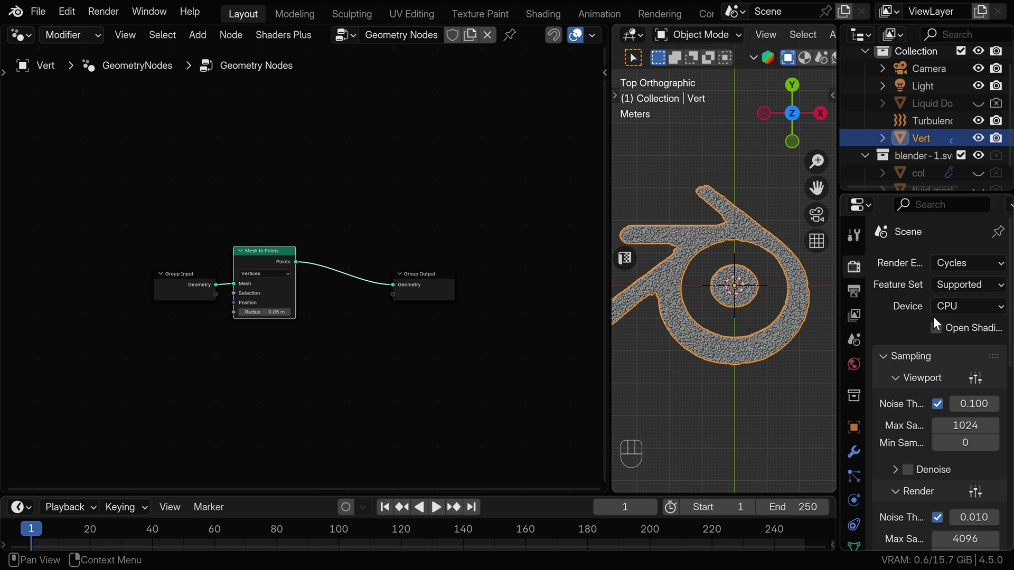
{"action": "left_click_drag", "start_coordinate": [955, 312], "coordinate": [937, 349]}
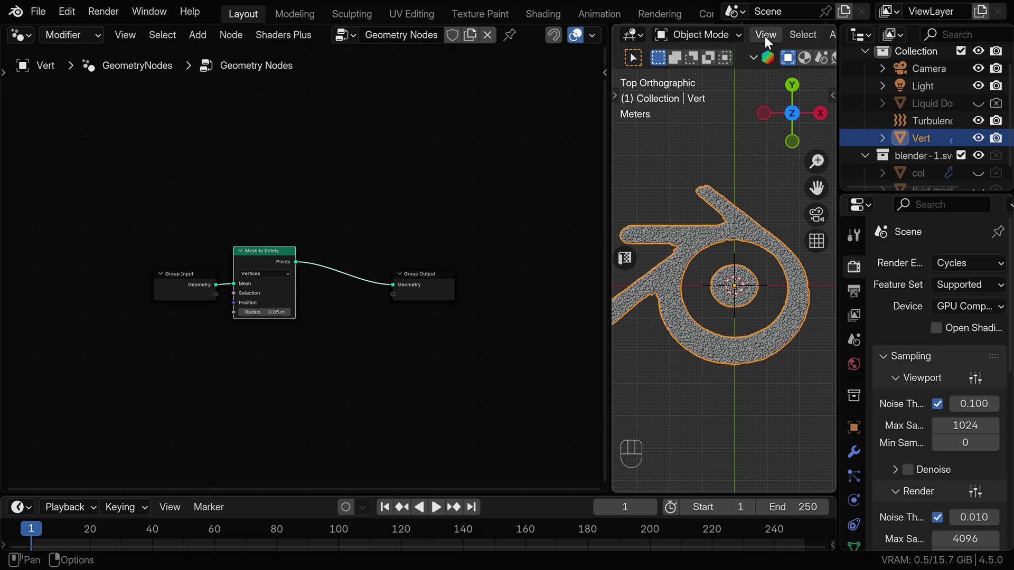
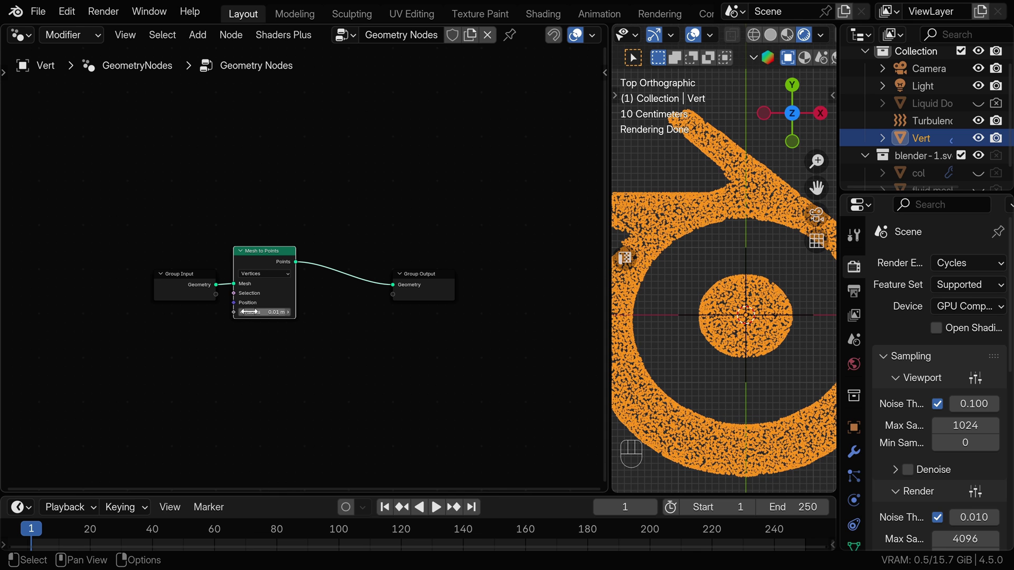
{"action": "left_click", "coordinate": [722, 268]}
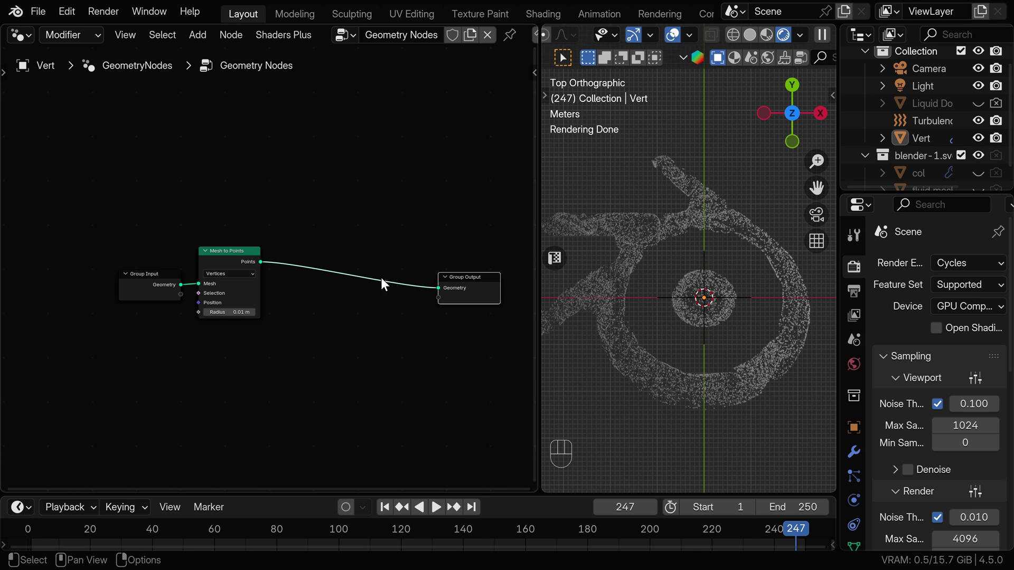
Insert a Set Material node before Group Output, create a new material, and show its shader nodes.
{"action": "key", "text": "shift+a"}
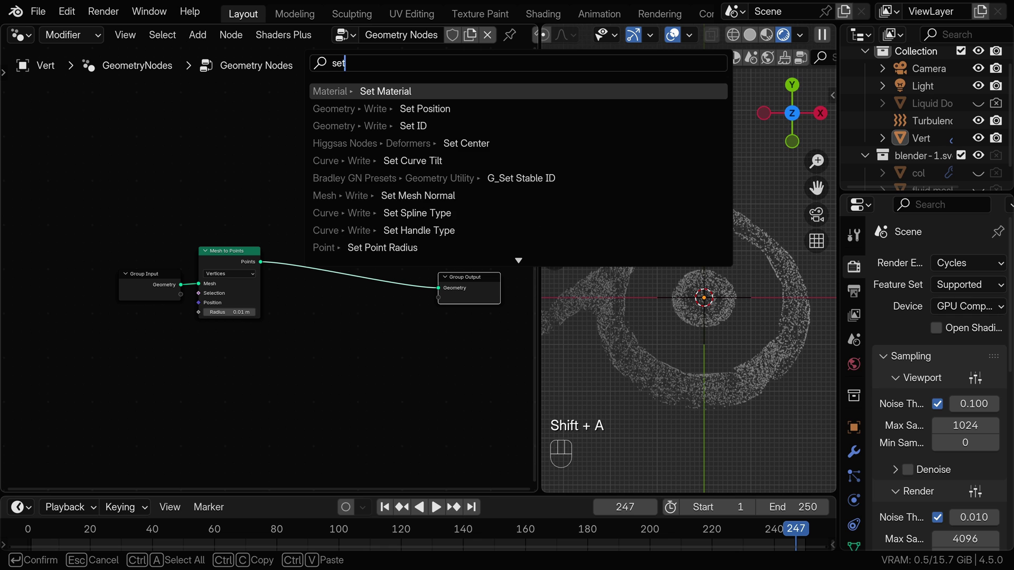
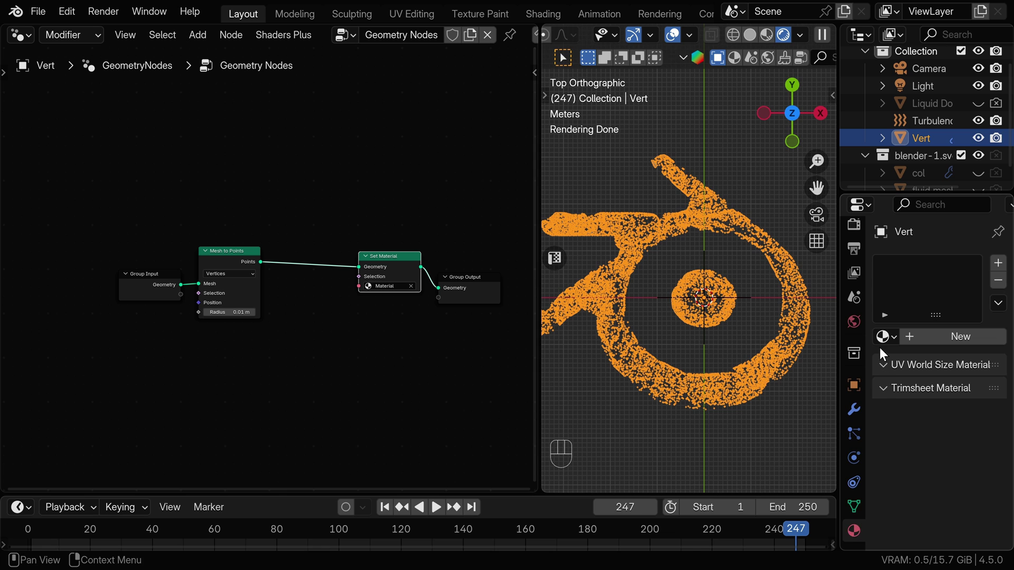
{"action": "left_click", "coordinate": [886, 338]}
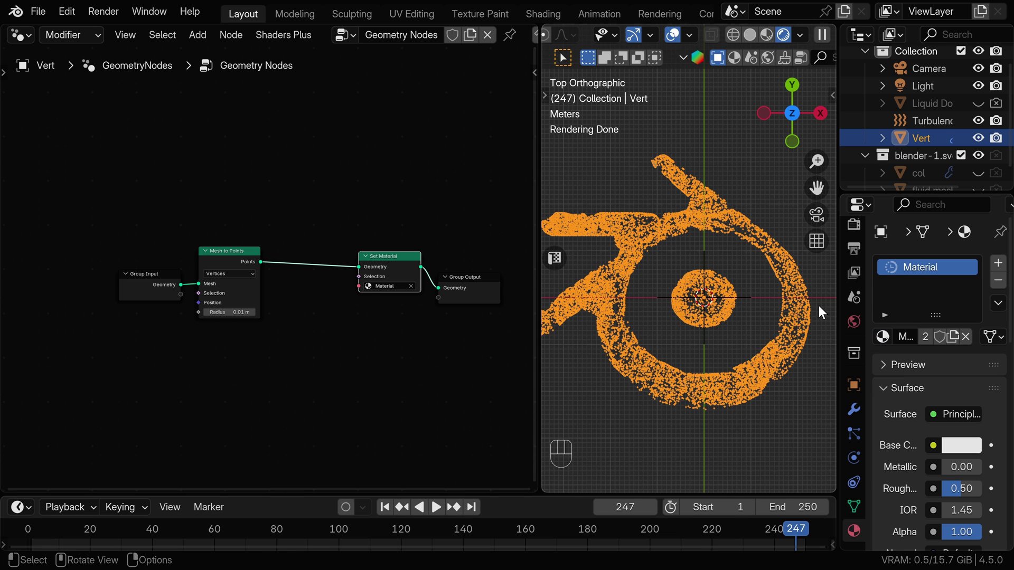
{"action": "left_click_drag", "start_coordinate": [26, 42], "coordinate": [55, 181]}
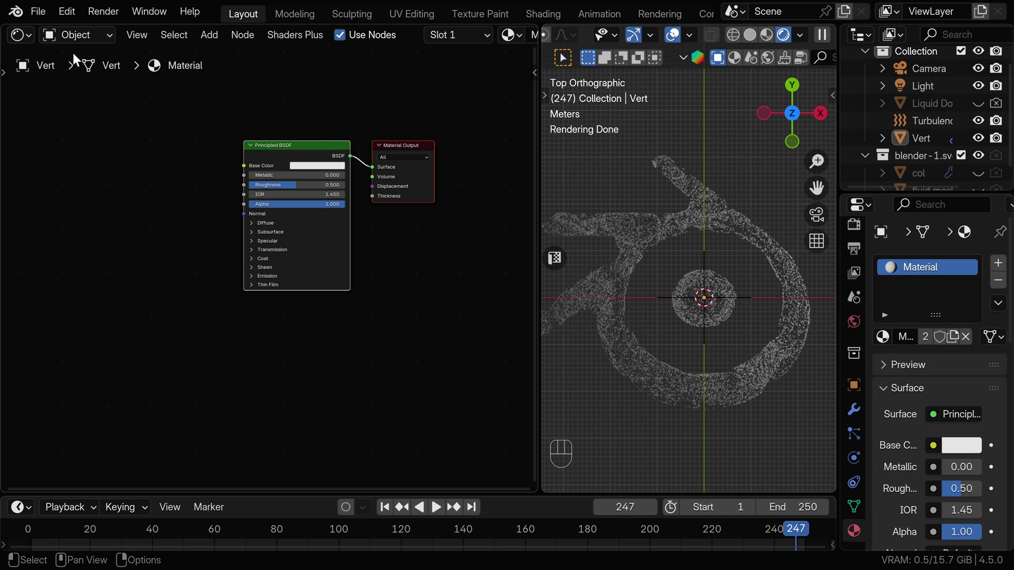
Bring the Liquid Domain into Vert's node tree as an Object Info node.
{"action": "left_click_drag", "start_coordinate": [27, 40], "coordinate": [48, 145]}
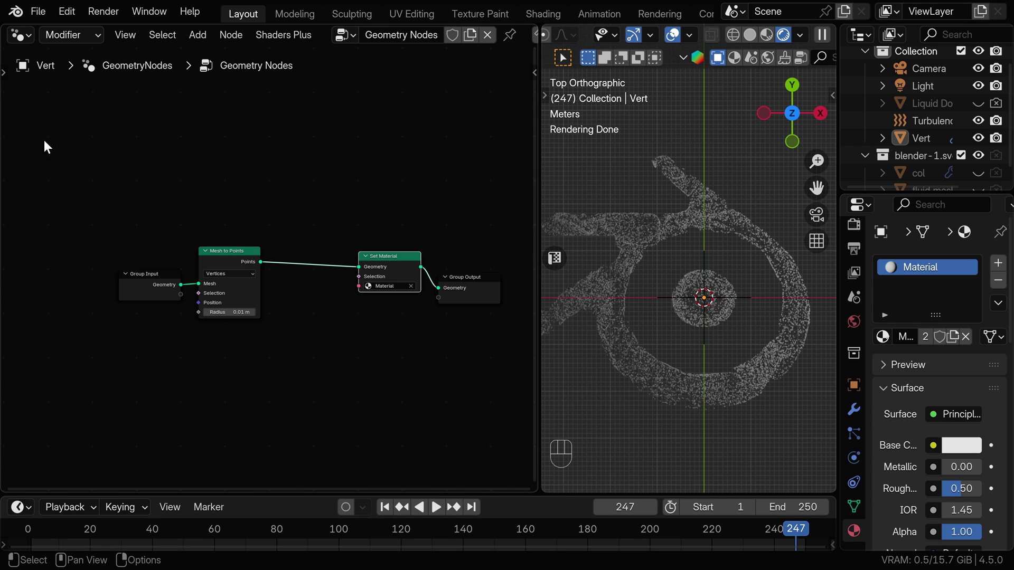
{"action": "left_click", "coordinate": [152, 292]}
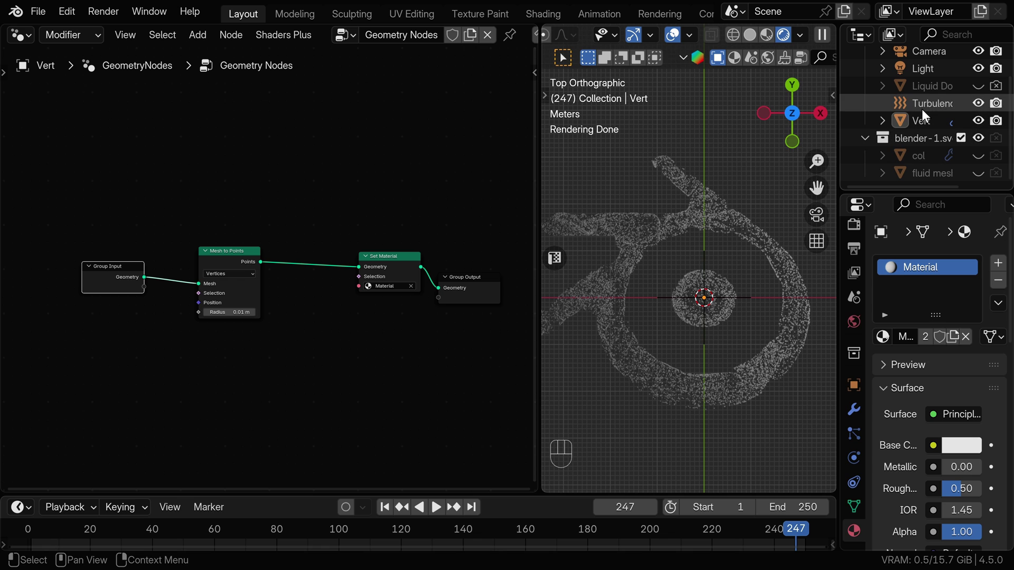
{"action": "left_click", "coordinate": [928, 93]}
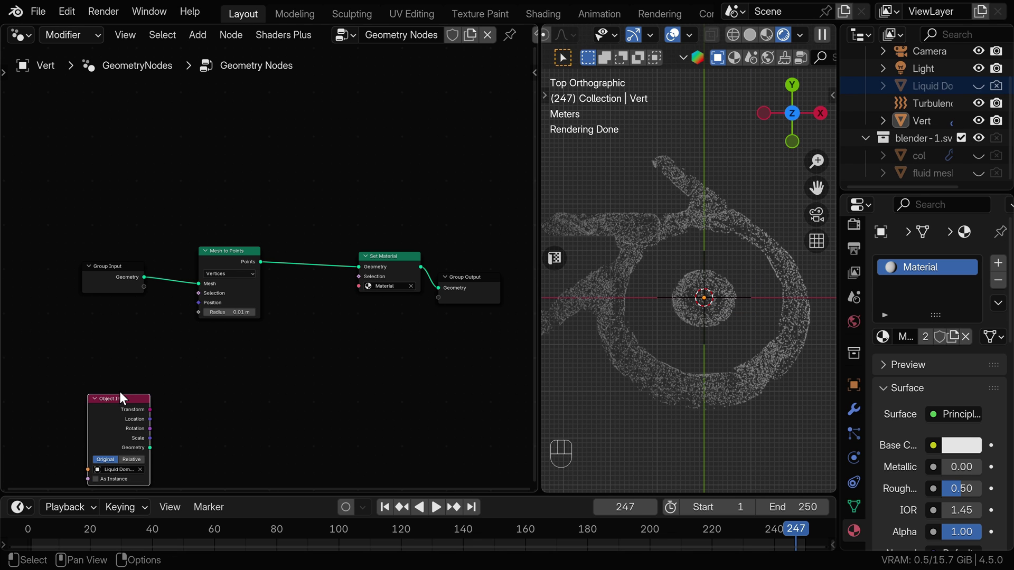
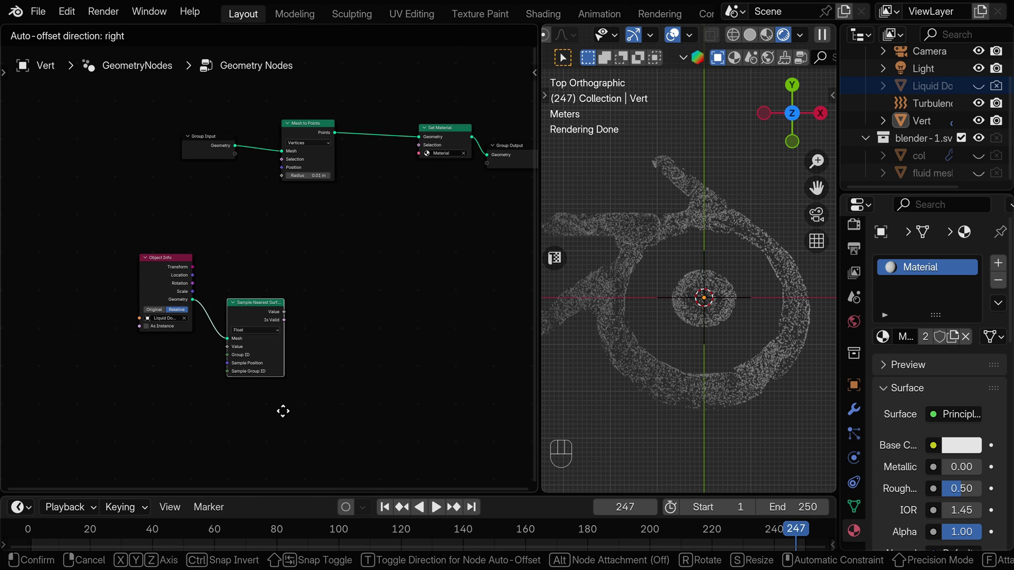
{"action": "left_click", "coordinate": [294, 401]}
{"action": "left_click_drag", "start_coordinate": [262, 321], "coordinate": [265, 353]}
{"action": "left_click", "coordinate": [258, 303]}
Add a Named Attribute 'velocity' feeding Sample Nearest Surface, plus a Store Named Attribute node.
{"action": "key", "text": "shift+a"}
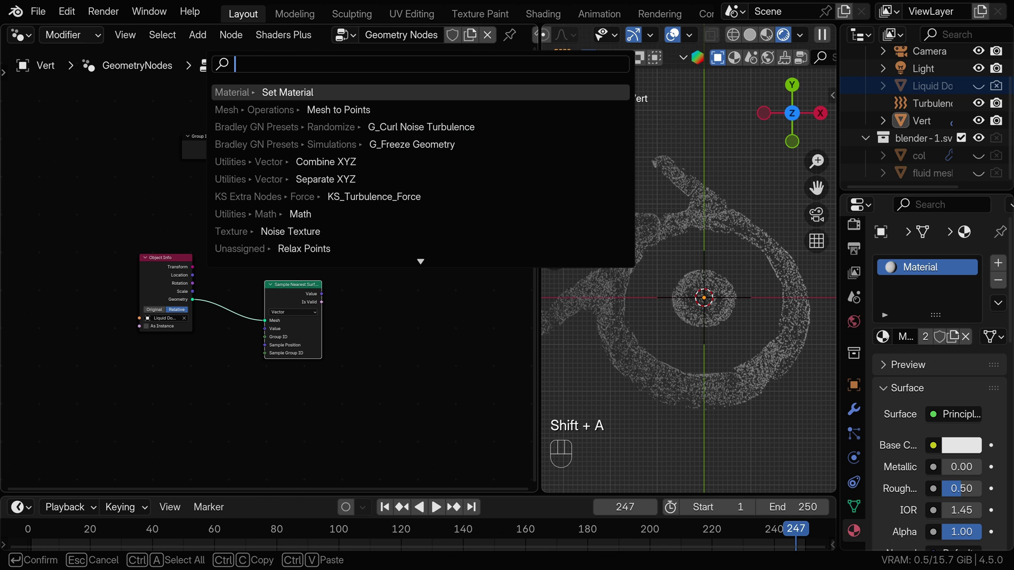
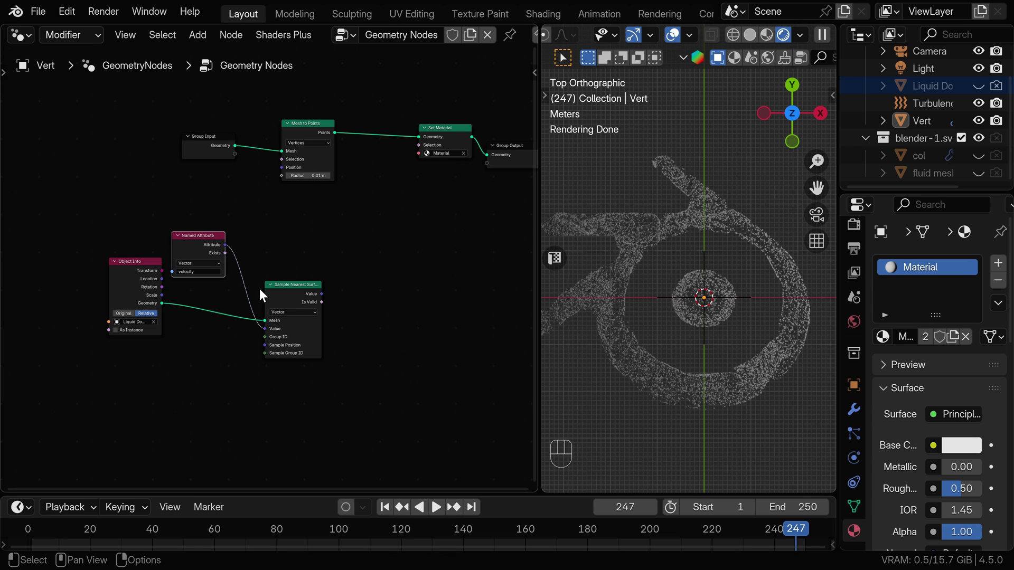
{"action": "left_click", "coordinate": [301, 297]}
{"action": "left_click_drag", "start_coordinate": [166, 309], "coordinate": [327, 267]}
{"action": "key", "text": "space"}
{"action": "key", "text": "x"}
{"action": "key", "text": "shift+a"}
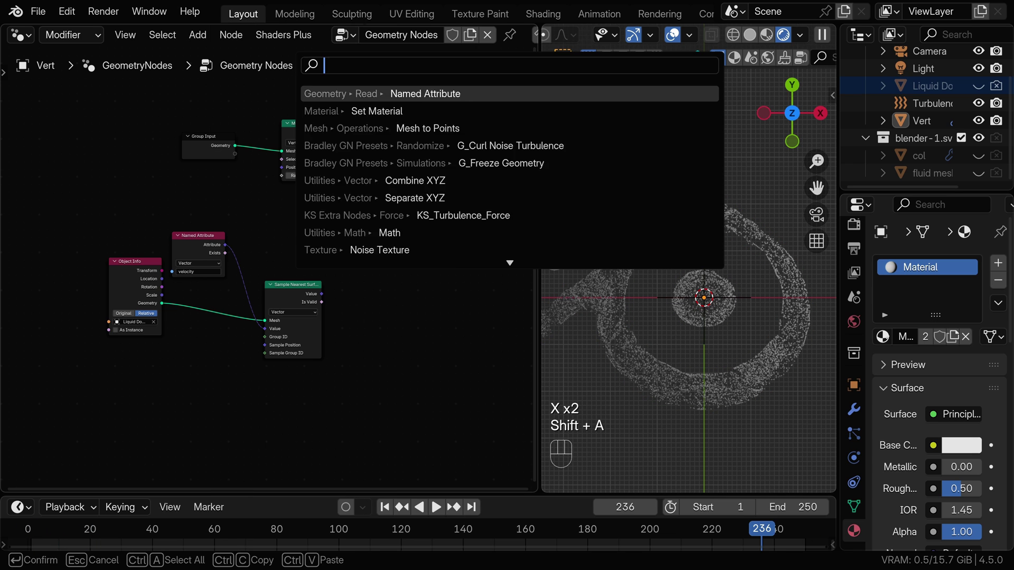
Insert the Store Named Attribute node before Set Material and name its attribute velocity.
{"action": "left_click", "coordinate": [368, 114]}
{"action": "left_click_drag", "start_coordinate": [374, 127], "coordinate": [367, 165]}
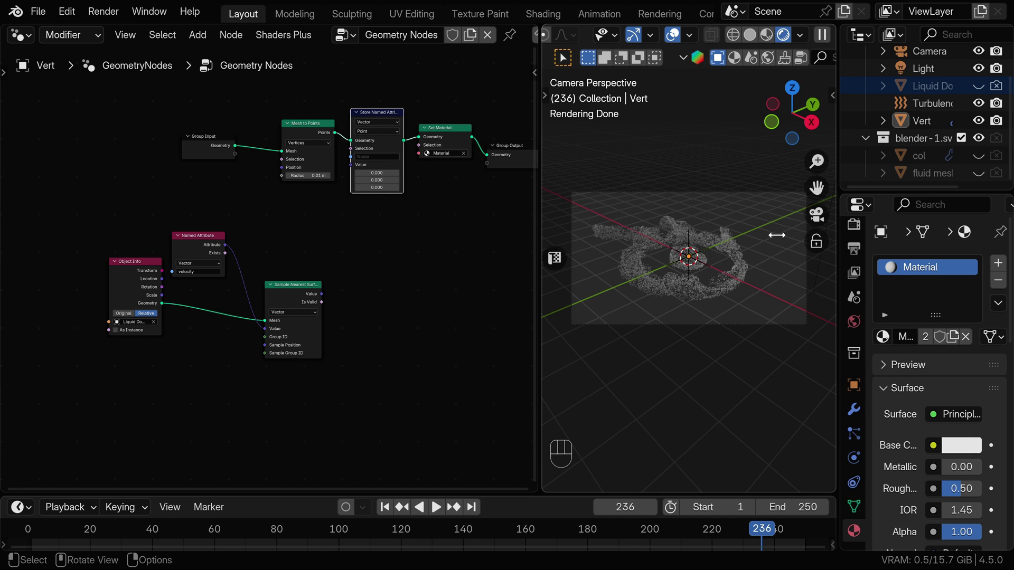
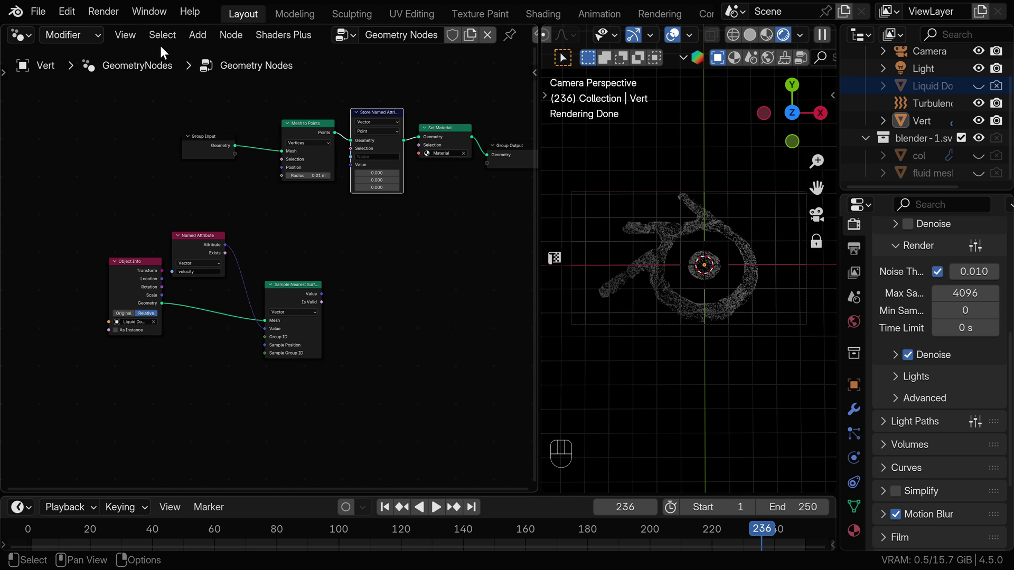
{"action": "left_click_drag", "start_coordinate": [116, 23], "coordinate": [122, 37]}
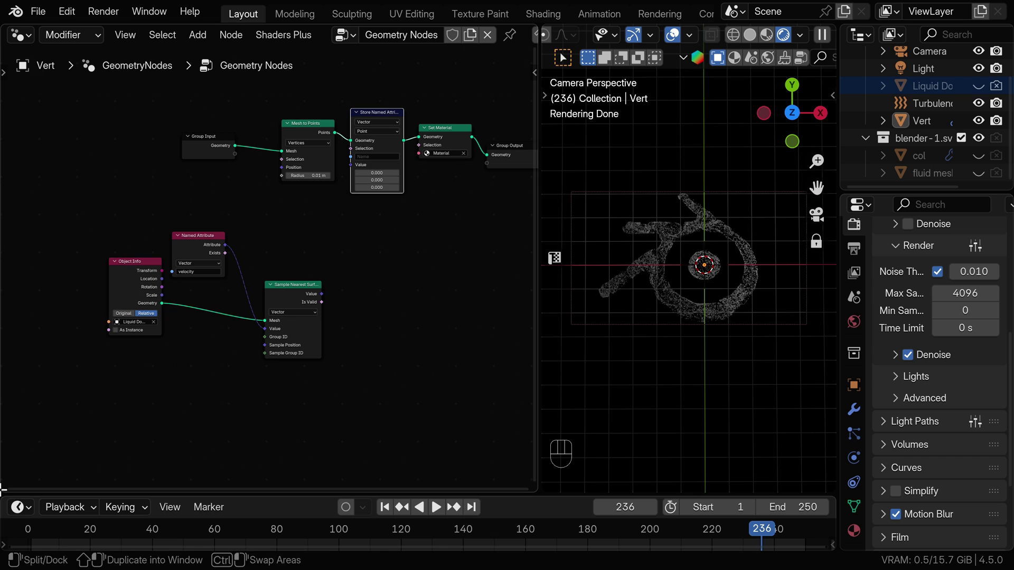
{"action": "left_click_drag", "start_coordinate": [16, 346], "coordinate": [555, 239]}
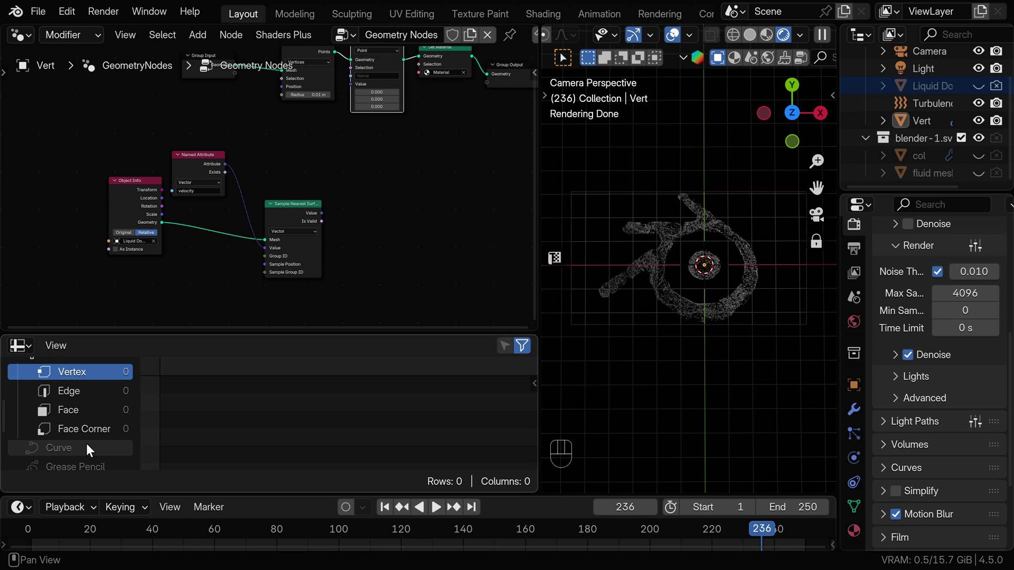
{"action": "left_click", "coordinate": [72, 423]}
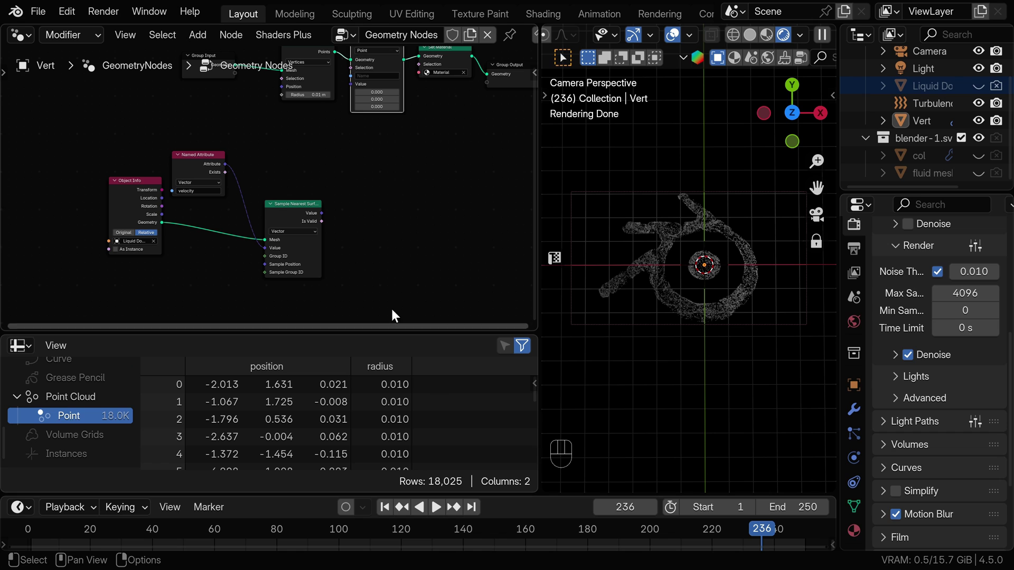
{"action": "left_click", "coordinate": [366, 168]}
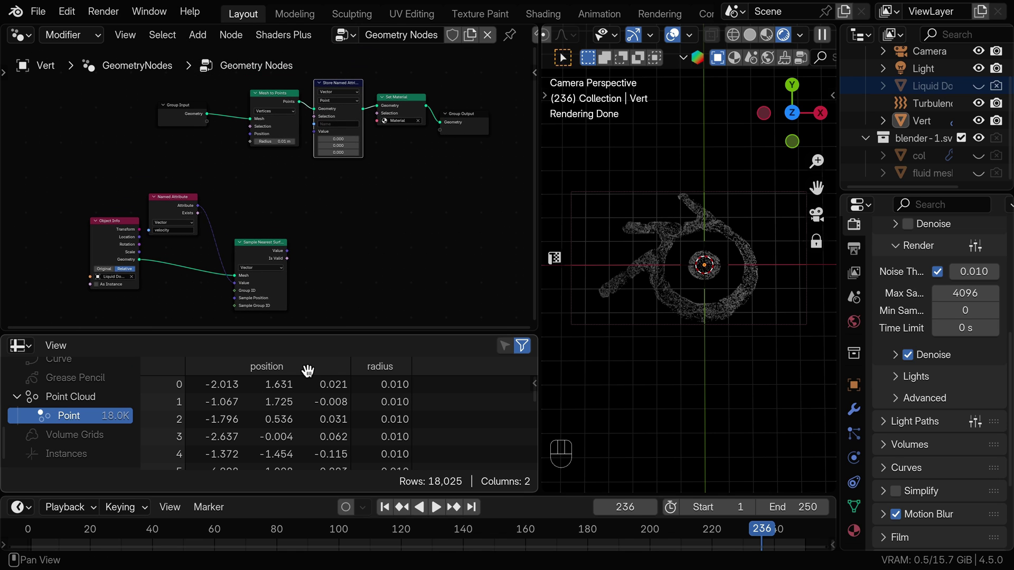
Link the Sample Nearest Surface value into the Store Named Attribute value socket.
{"action": "left_click_drag", "start_coordinate": [339, 128], "coordinate": [339, 129]}
{"action": "left_click_drag", "start_coordinate": [290, 257], "coordinate": [317, 137]}
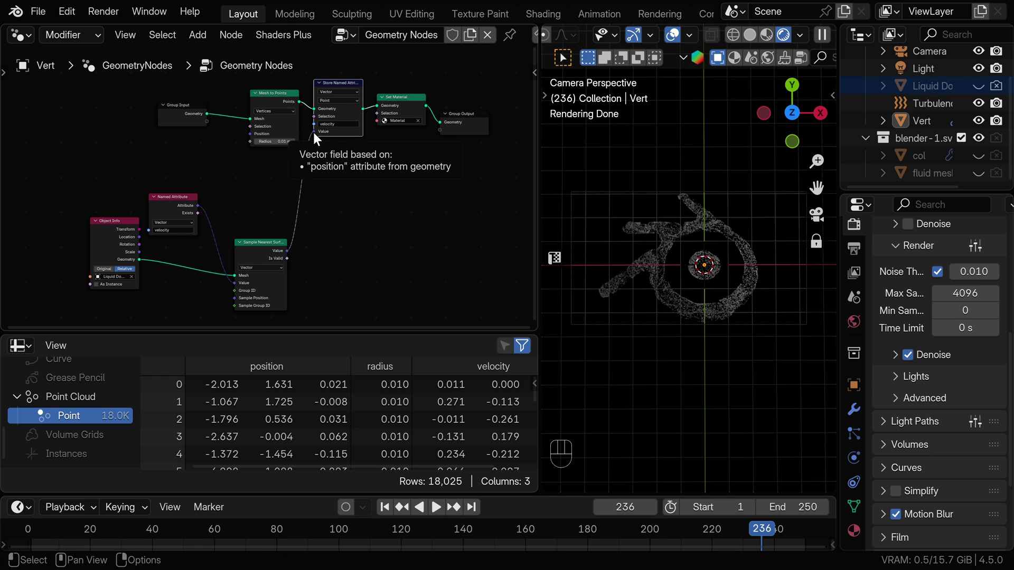
{"action": "left_click_drag", "start_coordinate": [108, 18], "coordinate": [877, 339]}
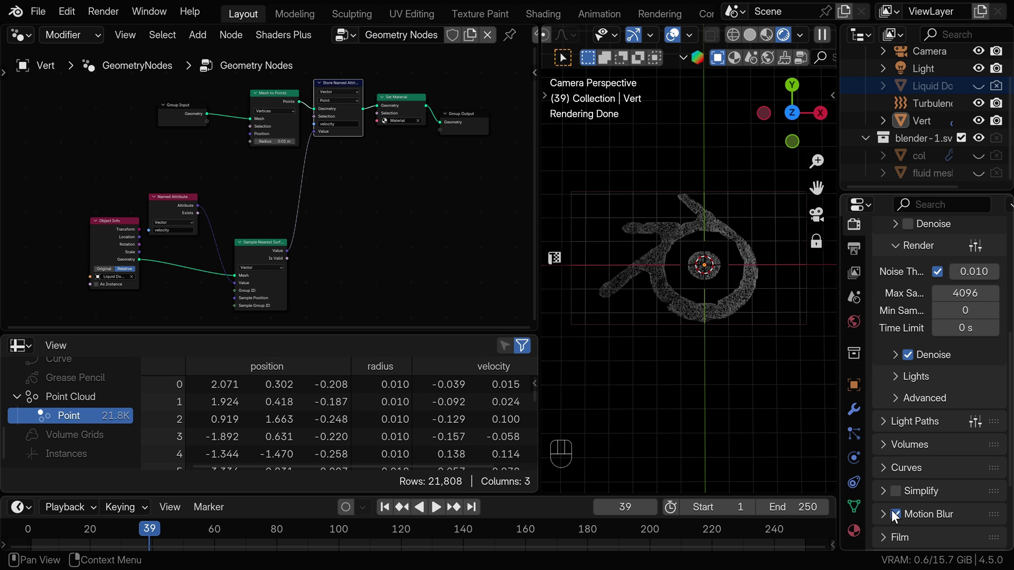
Lengthen the render motion blur Shutter to 5.00.
{"action": "left_click", "coordinate": [885, 516]}
{"action": "left_click", "coordinate": [961, 457]}
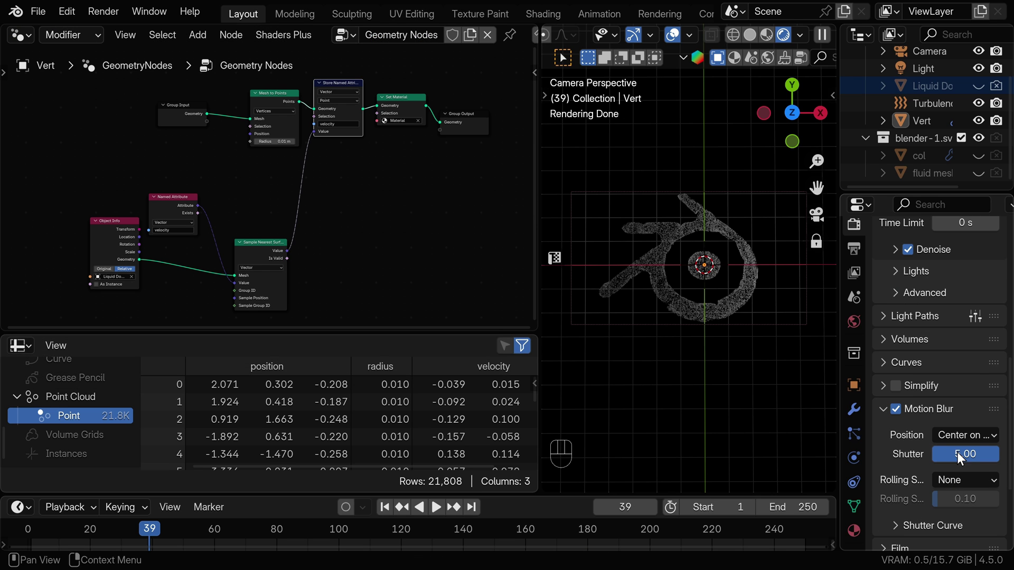
{"action": "left_click_drag", "start_coordinate": [107, 12], "coordinate": [113, 32]}
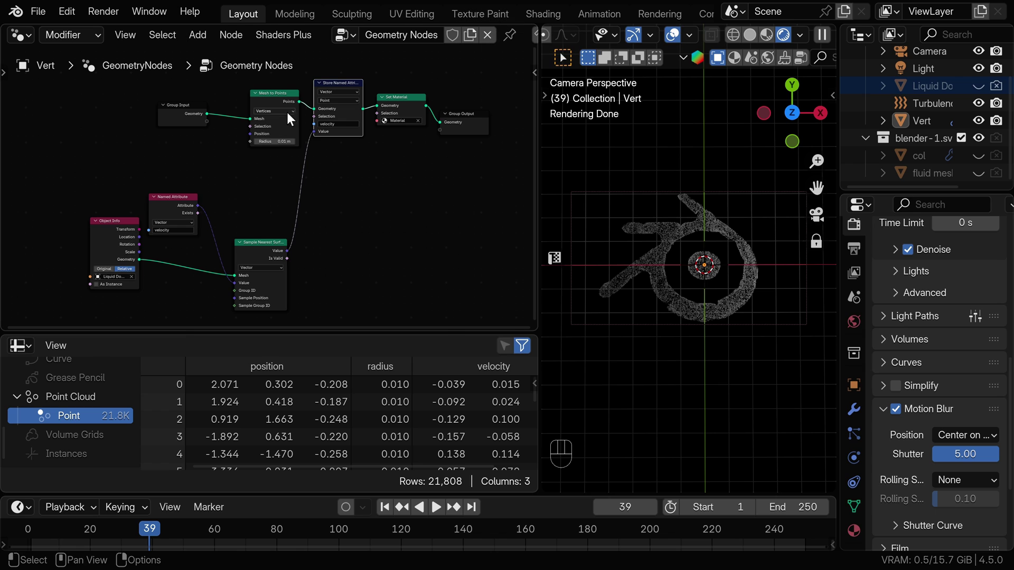
Insert a Set ID node right after Group Input and render a streaky test frame.
{"action": "left_click", "coordinate": [270, 101]}
{"action": "left_click", "coordinate": [186, 114]}
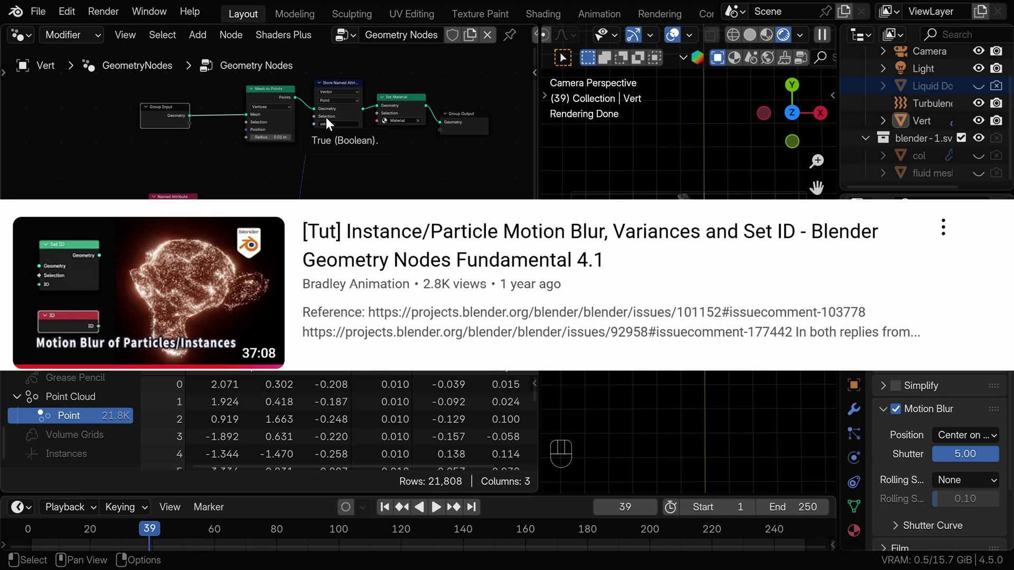
{"action": "key", "text": "shift+a"}
{"action": "left_click", "coordinate": [212, 110]}
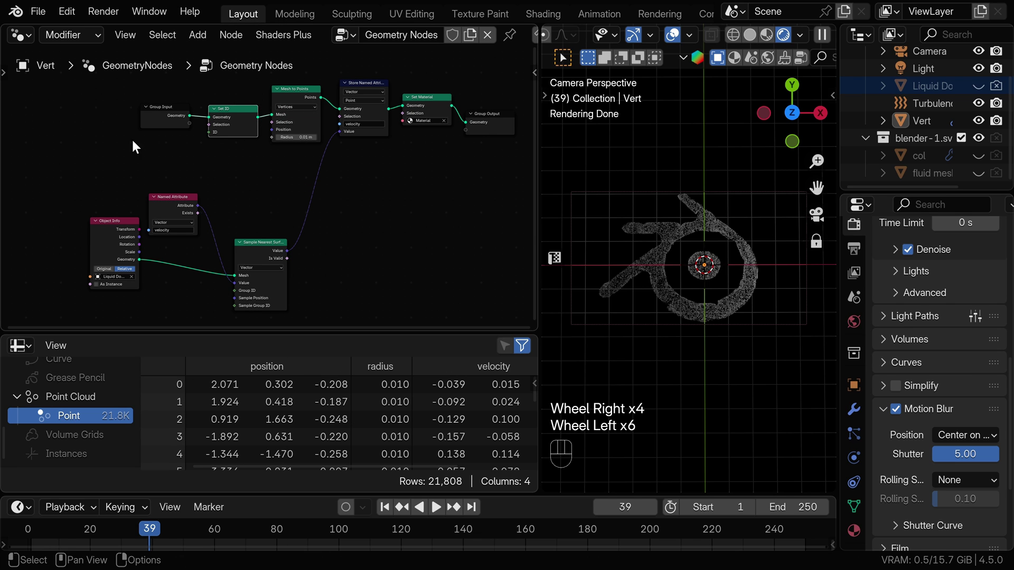
{"action": "left_click_drag", "start_coordinate": [104, 13], "coordinate": [131, 38]}
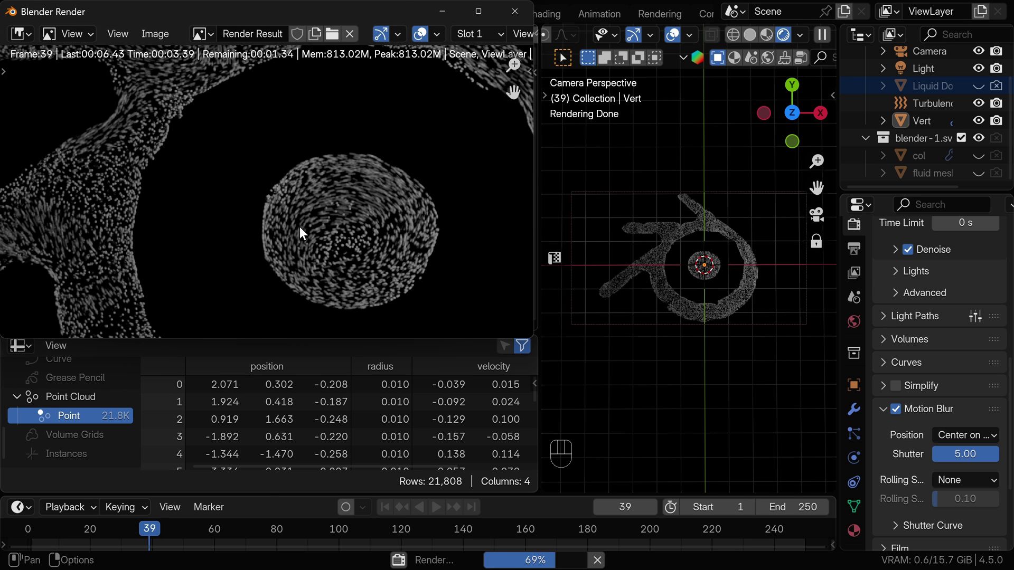
Search for an Instance on Points node to add to Vert's geometry tree.
{"action": "key", "text": "shift+a"}
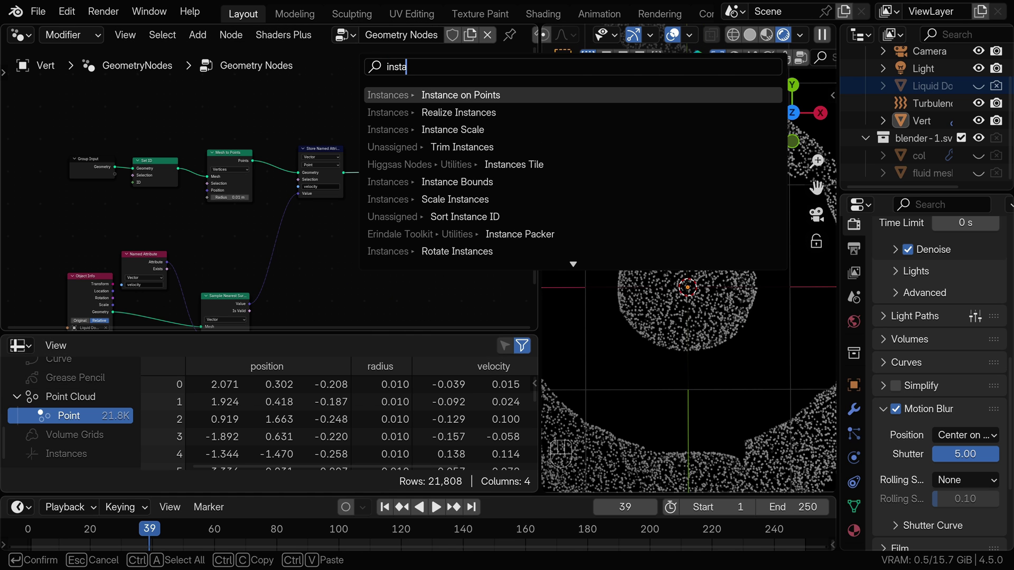
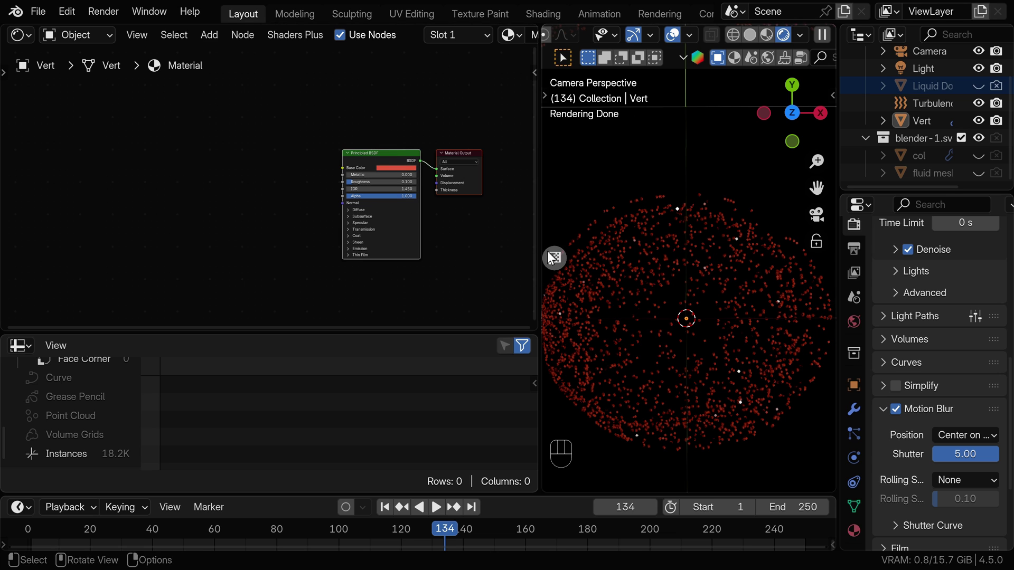
Add a Voronoi Texture driven by object Position and preview its colour on the cubes.
{"action": "key", "text": "shift+a"}
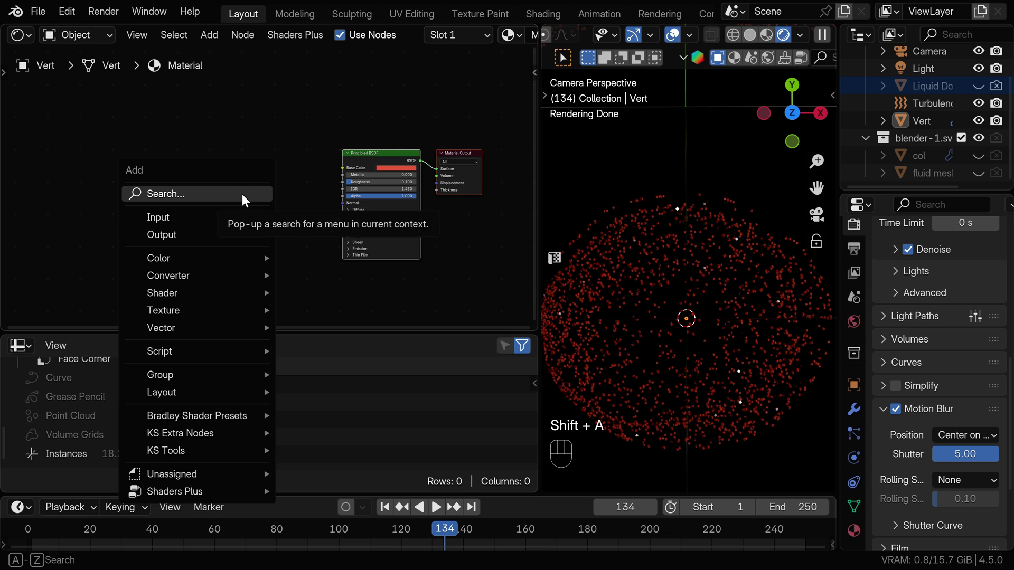
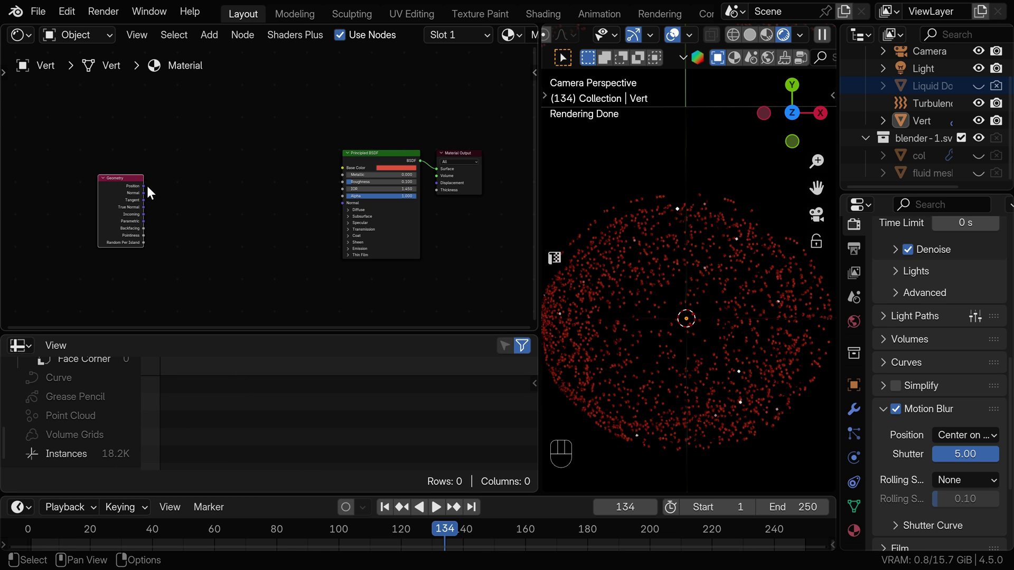
{"action": "key", "text": "shift+a"}
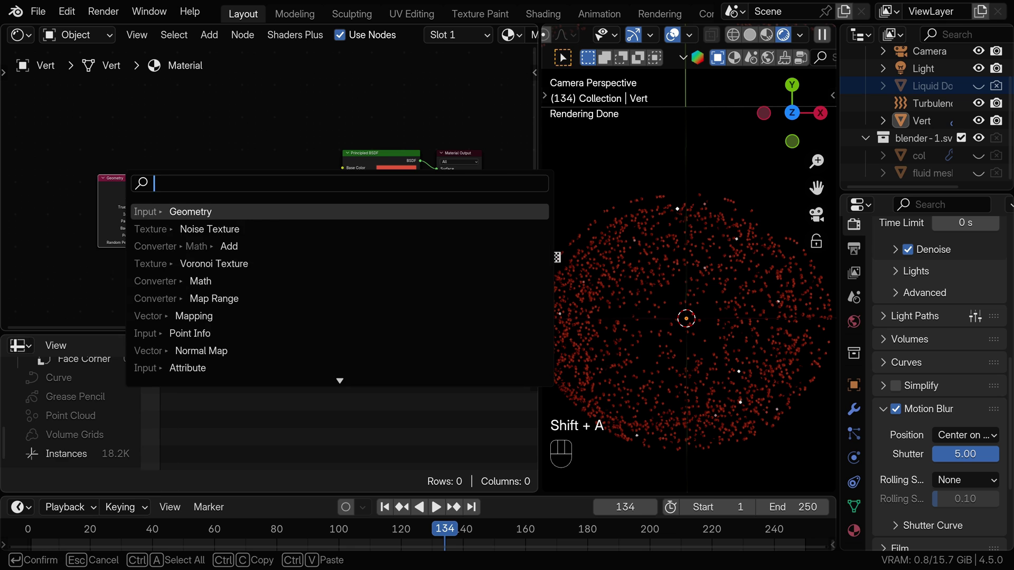
{"action": "left_click_drag", "start_coordinate": [184, 207], "coordinate": [146, 192]}
{"action": "left_click_drag", "start_coordinate": [148, 193], "coordinate": [207, 234]}
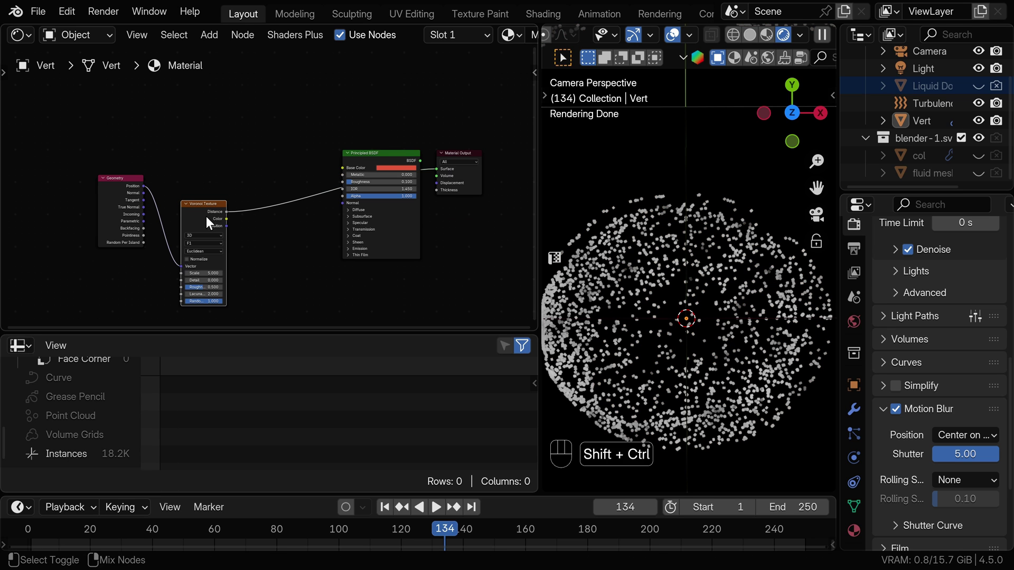
{"action": "left_click_drag", "start_coordinate": [205, 276], "coordinate": [208, 275]}
{"action": "key", "text": "KP_0"}
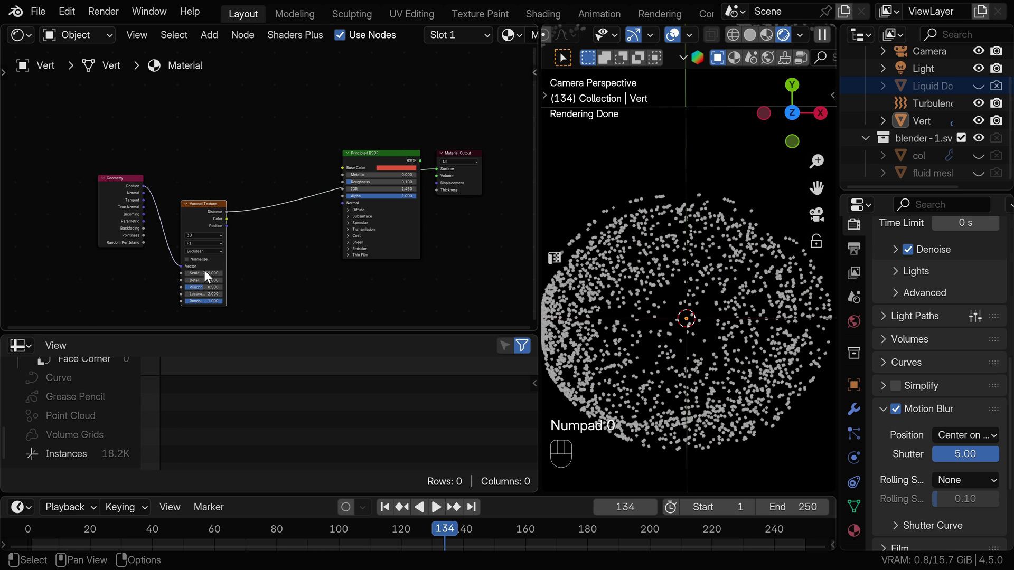
{"action": "left_click", "coordinate": [209, 214]}
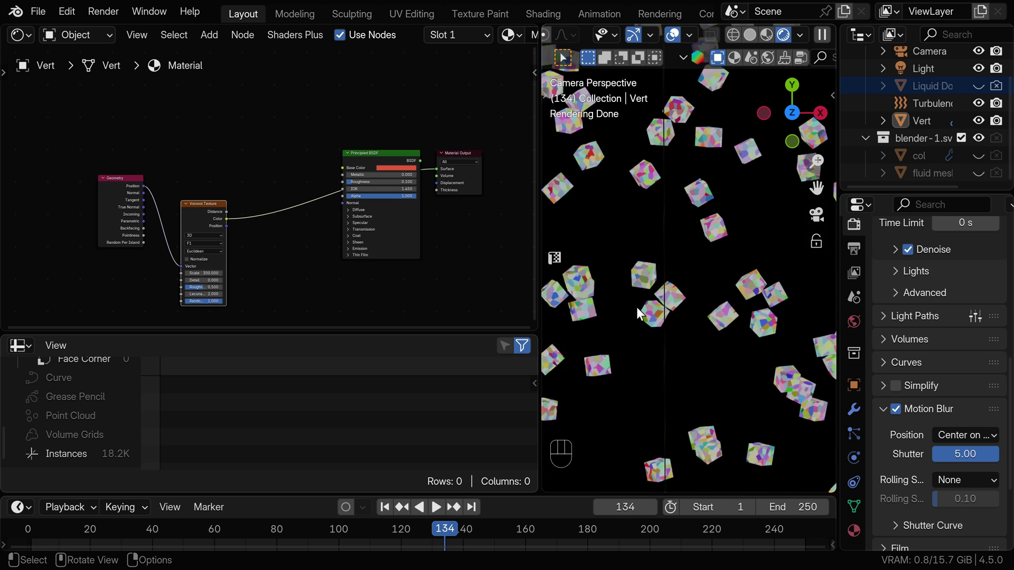
Route the Voronoi colour through a Normal Map node into the BSDF Normal.
{"action": "left_click", "coordinate": [689, 289]}
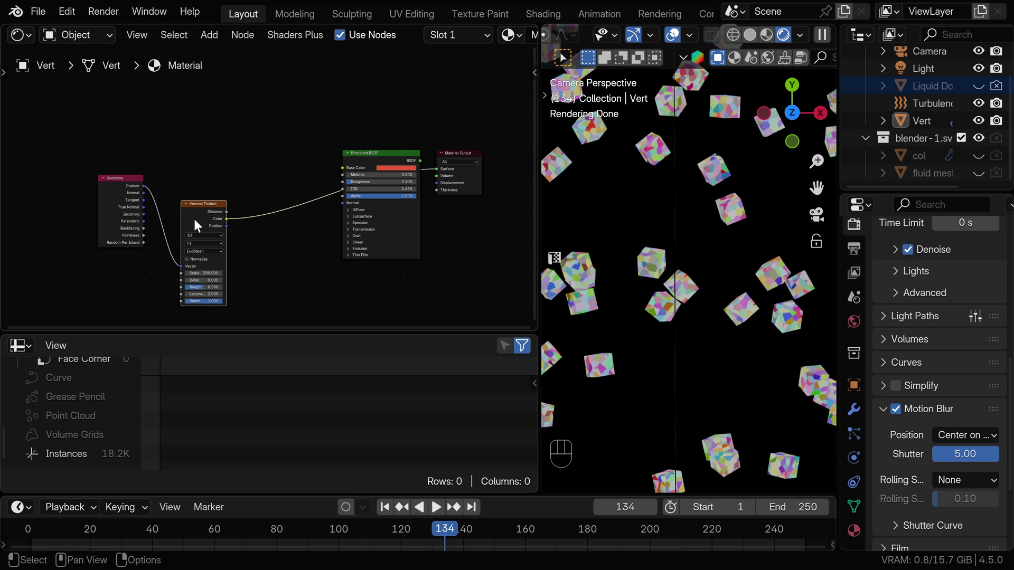
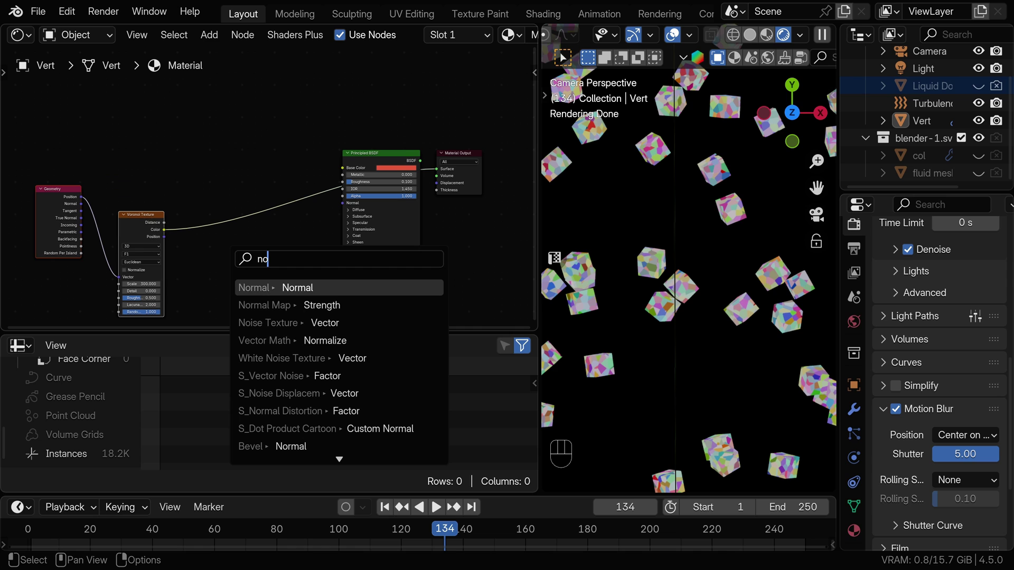
{"action": "left_click", "coordinate": [265, 308]}
{"action": "left_click", "coordinate": [236, 281]}
{"action": "left_click_drag", "start_coordinate": [285, 254], "coordinate": [347, 209]}
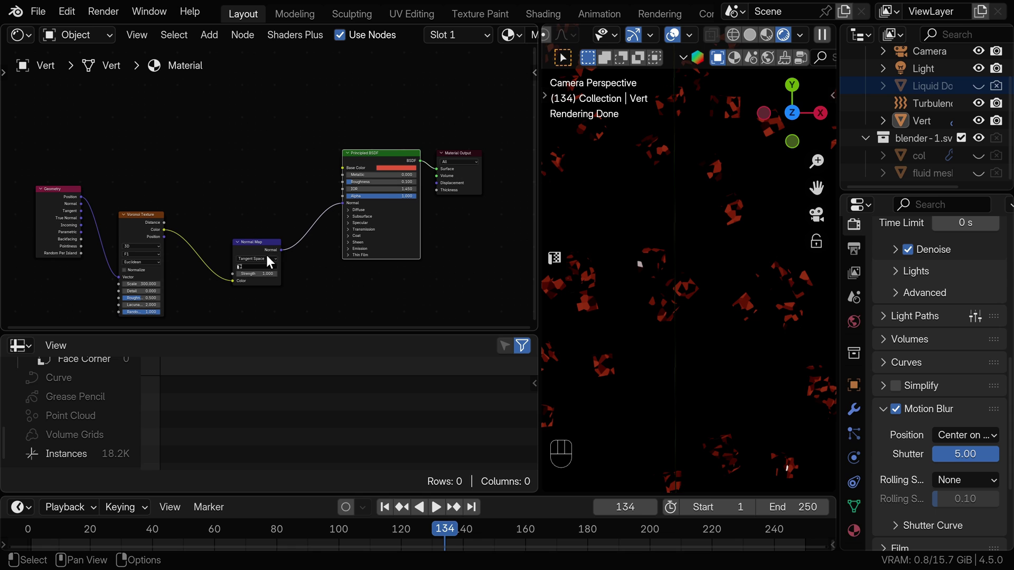
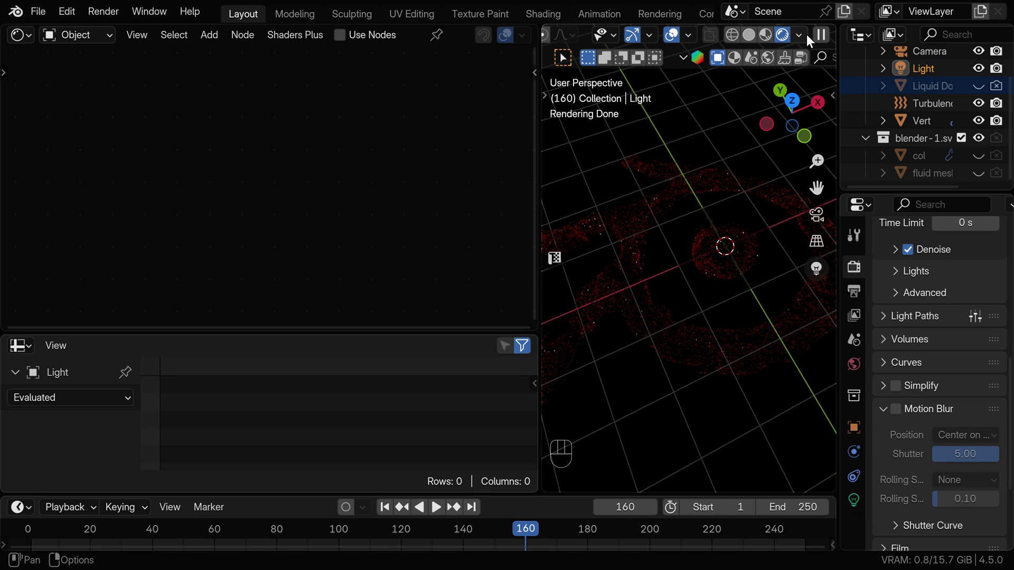
Set the Normal Map to Object Space at strength 0.1 and reselect the Vert object.
{"action": "left_click_drag", "start_coordinate": [801, 42], "coordinate": [550, 228]}
{"action": "left_click_drag", "start_coordinate": [663, 266], "coordinate": [734, 215]}
{"action": "left_click", "coordinate": [709, 237]}
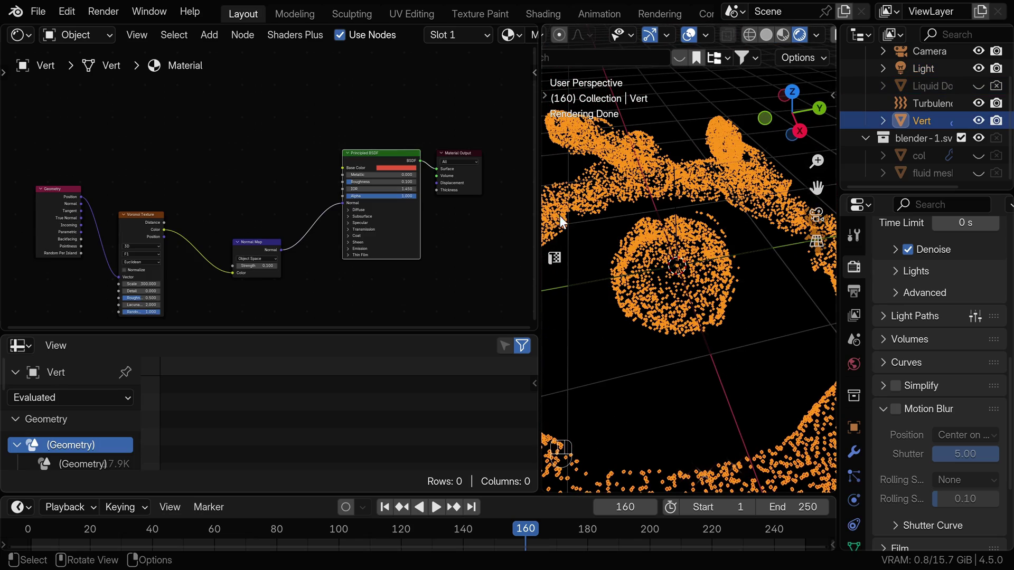
{"action": "middle_click", "coordinate": [224, 189]}
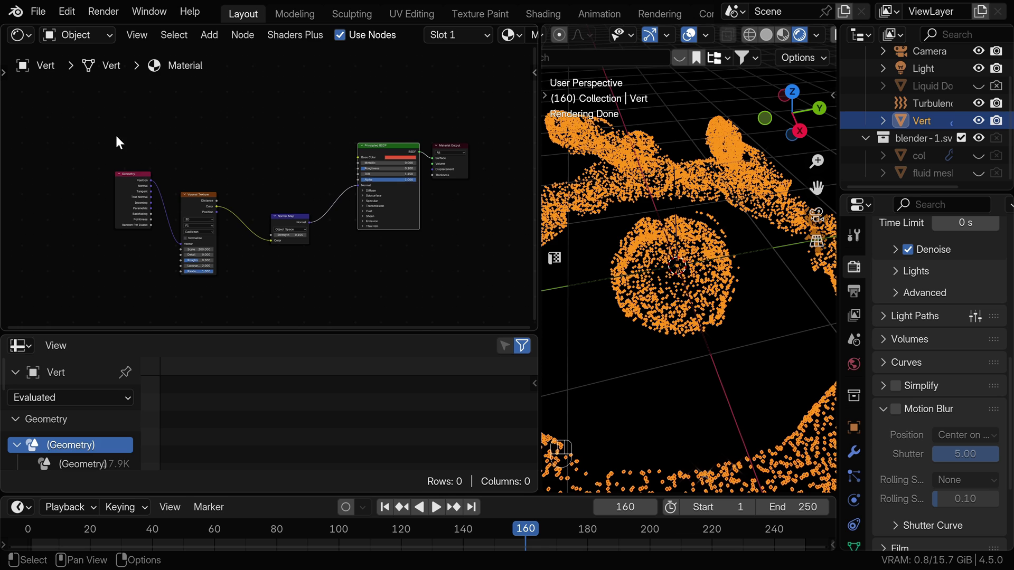
Add a Float-type Store Named Attribute node just before Instance on Points.
{"action": "key", "text": "shift+a"}
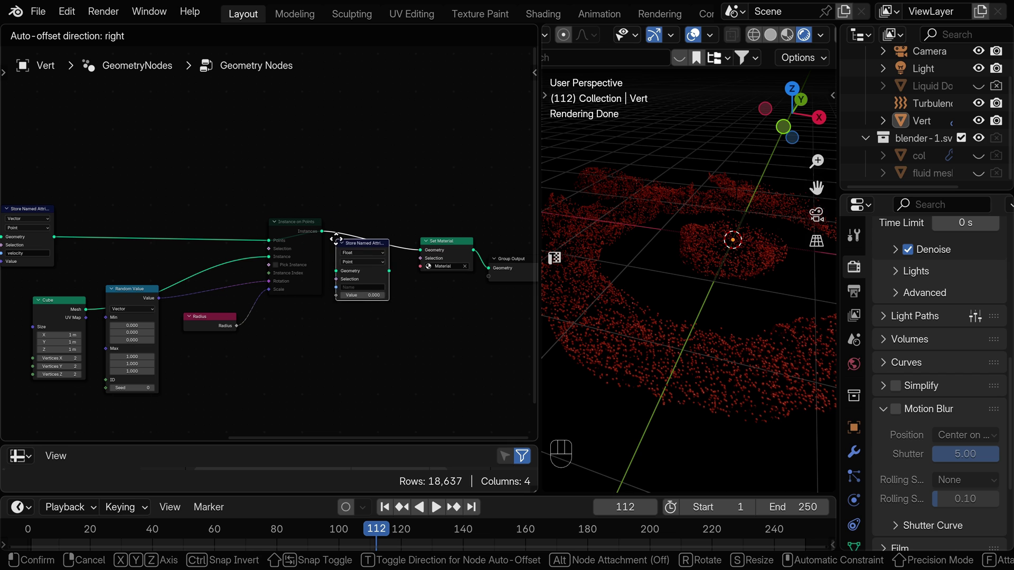
{"action": "left_click", "coordinate": [354, 219]}
{"action": "left_click", "coordinate": [341, 235]}
{"action": "left_click_drag", "start_coordinate": [497, 227], "coordinate": [223, 205]}
{"action": "left_click", "coordinate": [223, 206]}
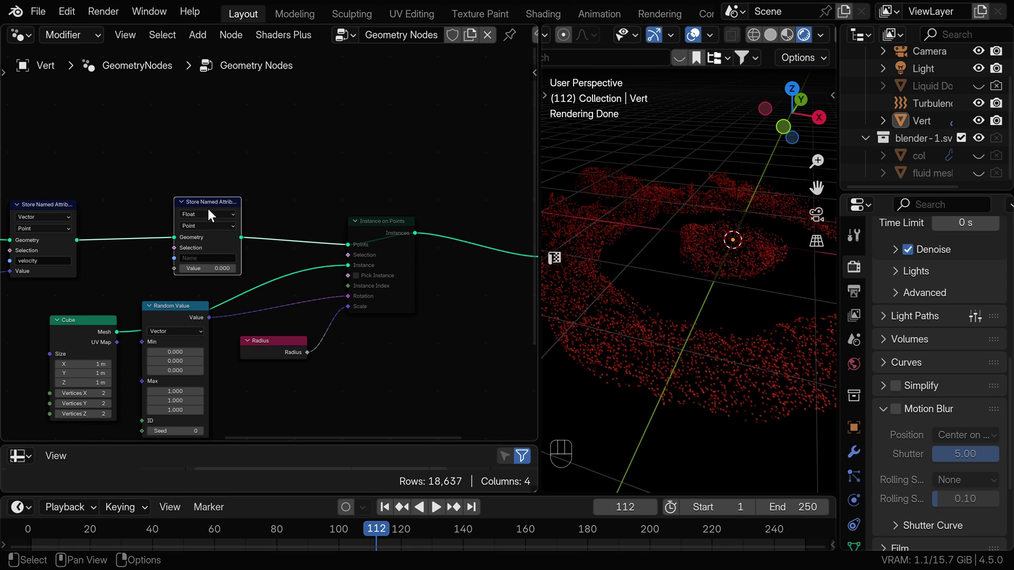
{"action": "middle_click", "coordinate": [212, 217]}
{"action": "left_click", "coordinate": [231, 220]}
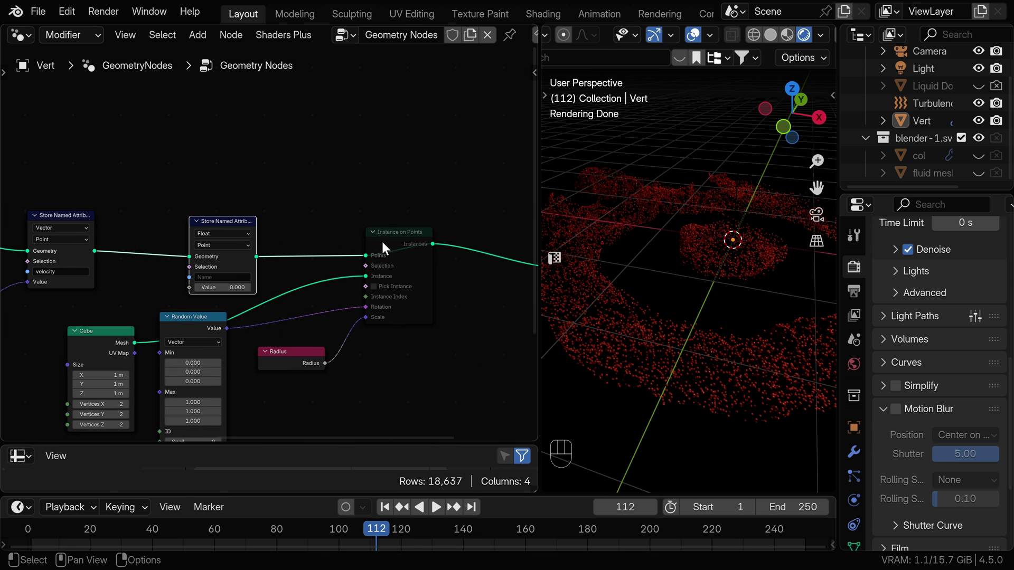
{"action": "left_click", "coordinate": [407, 244]}
Play and stop the animation to preview the particles.
{"action": "key", "text": "m"}
{"action": "key", "text": "space"}
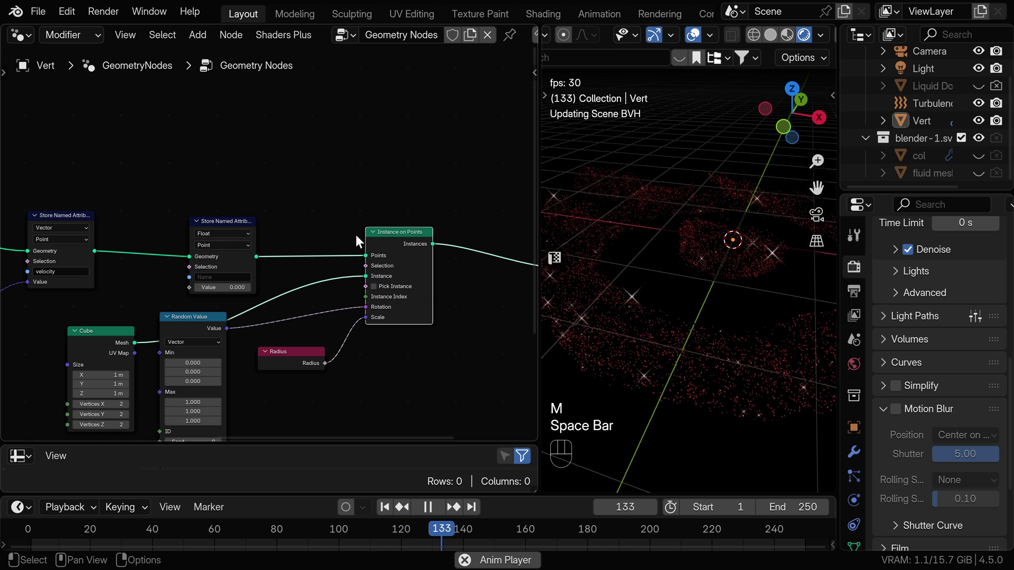
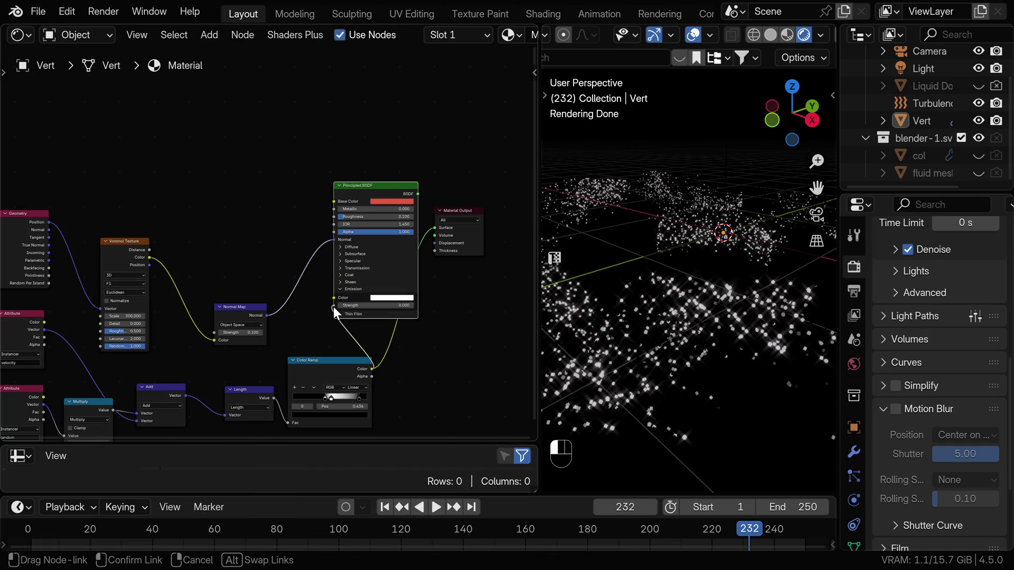
Give the BSDF an orange emission colour and preview the glow in playback.
{"action": "left_click", "coordinate": [686, 325]}
{"action": "key", "text": "space"}
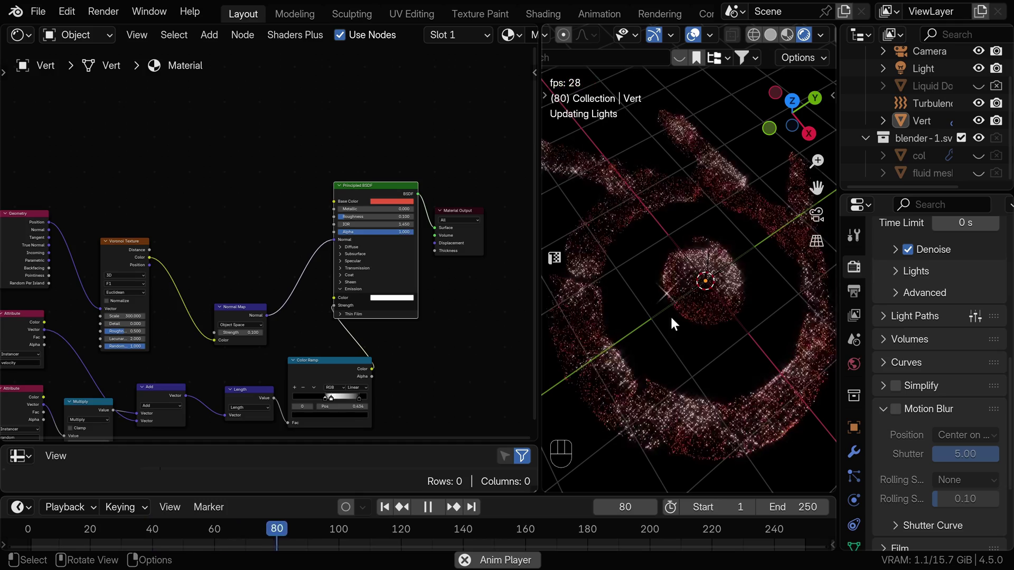
{"action": "key", "text": "space"}
{"action": "double_click", "coordinate": [335, 417]}
{"action": "double_click", "coordinate": [338, 416]}
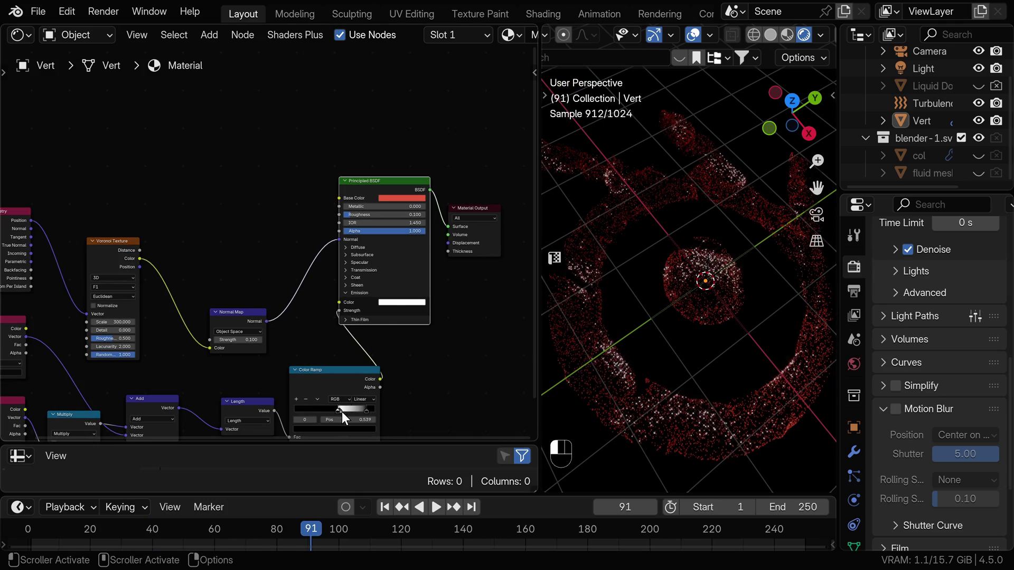
{"action": "left_click", "coordinate": [397, 305]}
{"action": "key", "text": "space"}
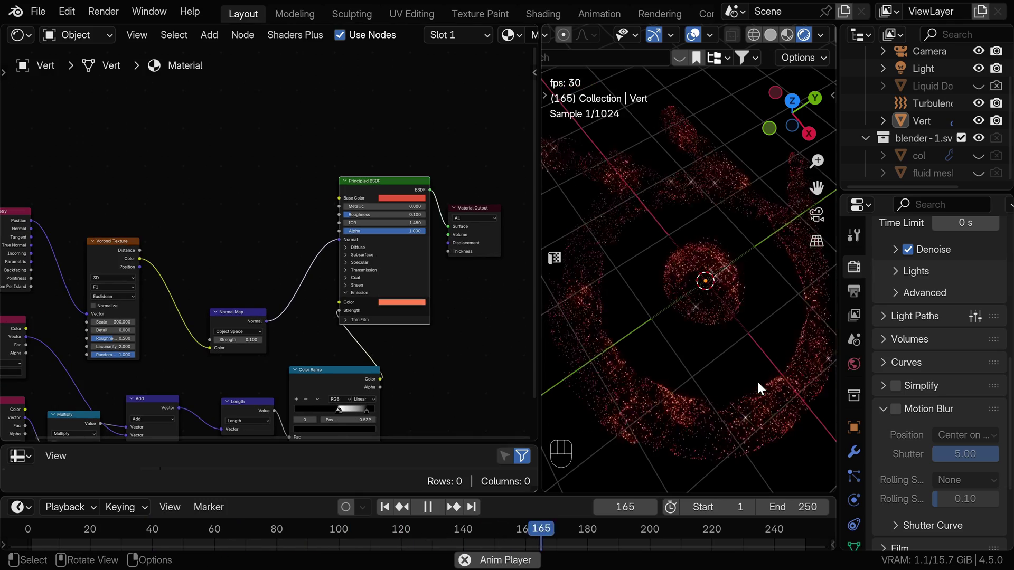
{"action": "key", "text": "space"}
Read the Instancer velocity attribute into a Color Ramp feeding Emission Strength.
{"action": "key", "text": "space"}
{"action": "key", "text": "space"}
{"action": "left_click", "coordinate": [396, 310]}
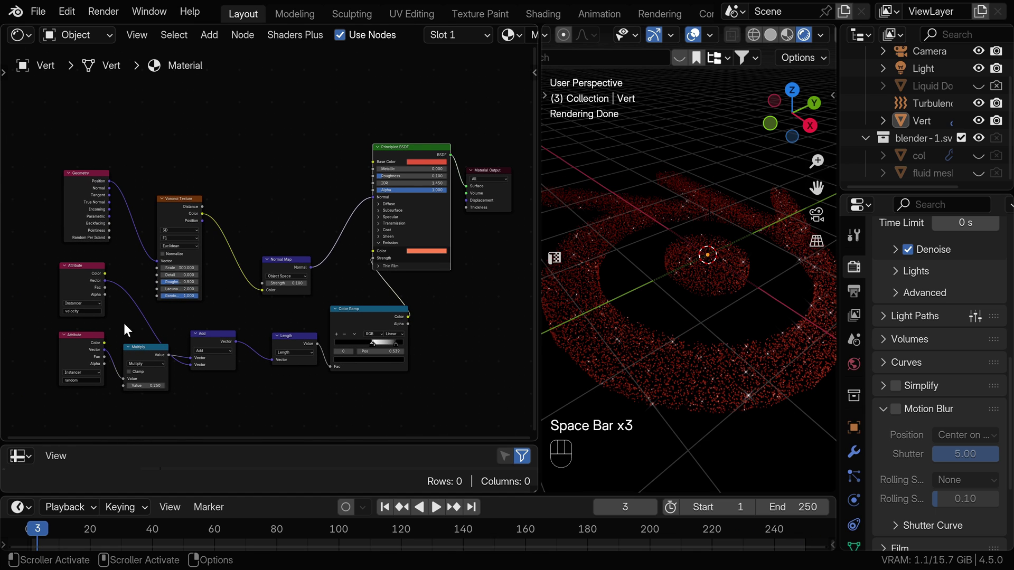
{"action": "left_click_drag", "start_coordinate": [56, 338], "coordinate": [161, 384]}
{"action": "left_click_drag", "start_coordinate": [67, 284], "coordinate": [123, 350]}
{"action": "key", "text": "ctrl+x"}
{"action": "left_click", "coordinate": [123, 326]}
{"action": "key", "text": "ctrl+x"}
{"action": "left_click", "coordinate": [378, 336]}
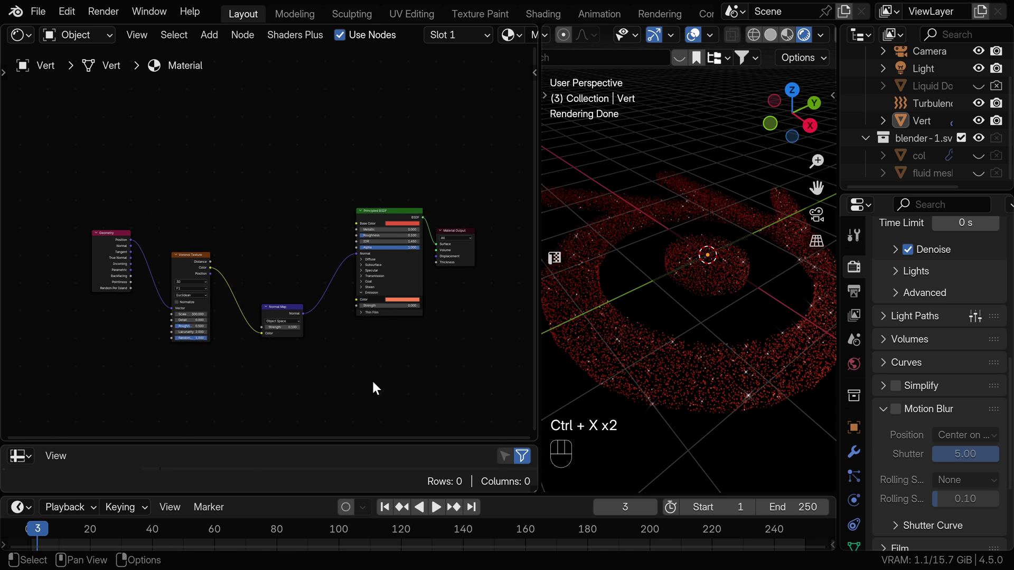
{"action": "left_click_drag", "start_coordinate": [666, 333], "coordinate": [668, 371]}
{"action": "key", "text": "space"}
{"action": "key", "text": "space"}
{"action": "key", "text": "space"}
{"action": "key", "text": "space"}
{"action": "key", "text": "space"}
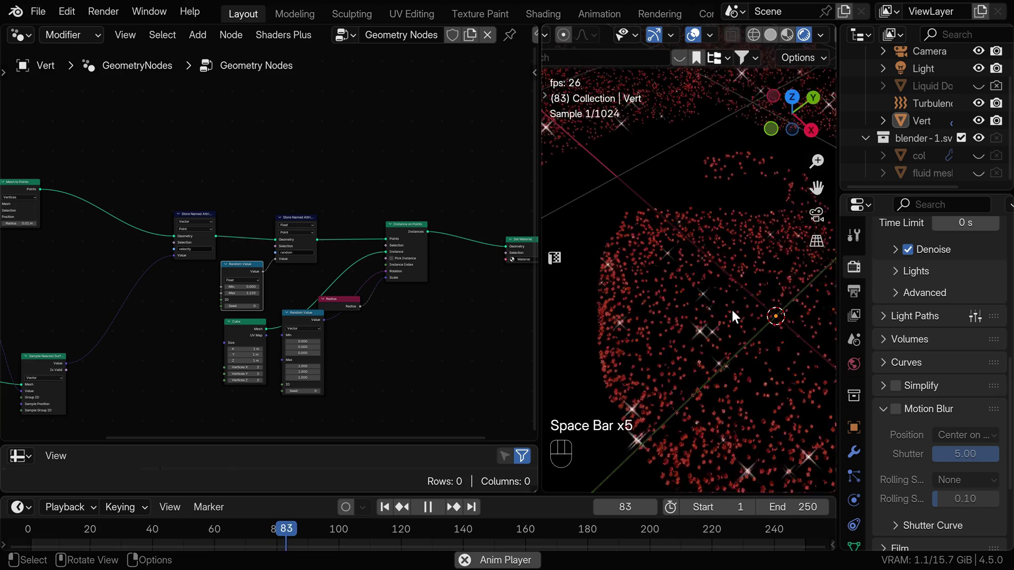
{"action": "key", "text": "space"}
{"action": "key", "text": "space"}
{"action": "key", "text": "space"}
{"action": "key", "text": "space"}
{"action": "key", "text": "space"}
{"action": "key", "text": "space"}
{"action": "left_click_drag", "start_coordinate": [728, 260], "coordinate": [674, 310]}
{"action": "left_click_drag", "start_coordinate": [684, 288], "coordinate": [753, 296]}
{"action": "key", "text": "space"}
{"action": "key", "text": "space"}
{"action": "left_click_drag", "start_coordinate": [722, 278], "coordinate": [674, 302]}
{"action": "key", "text": "space"}
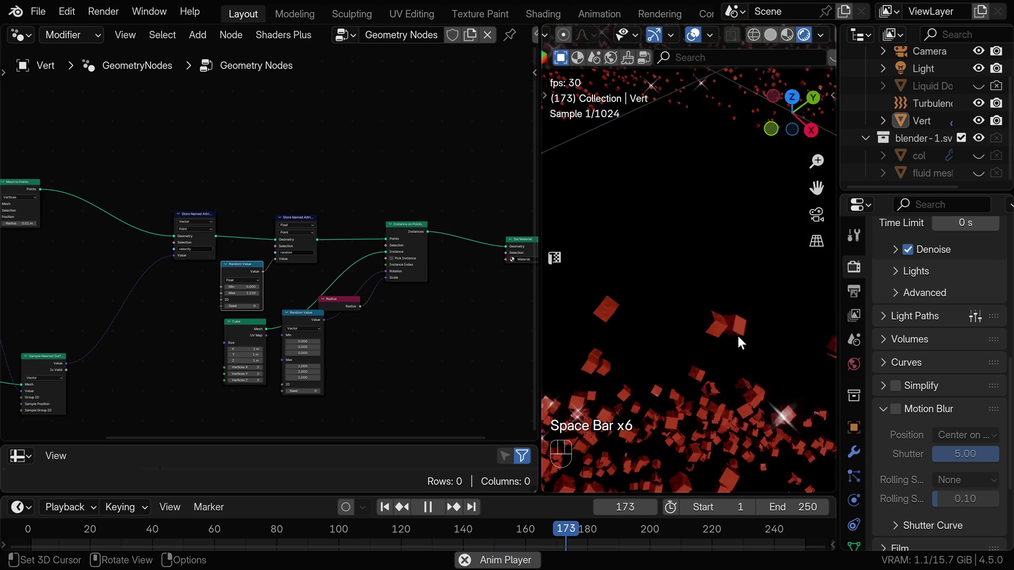
{"action": "key", "text": "space"}
{"action": "left_click_drag", "start_coordinate": [742, 339], "coordinate": [681, 337]}
{"action": "key", "text": "space"}
{"action": "key", "text": "space"}
Replay the glittering logo animation and view it through the scene camera.
{"action": "left_click", "coordinate": [633, 362]}
{"action": "left_click_drag", "start_coordinate": [647, 352], "coordinate": [680, 310]}
{"action": "key", "text": "space"}
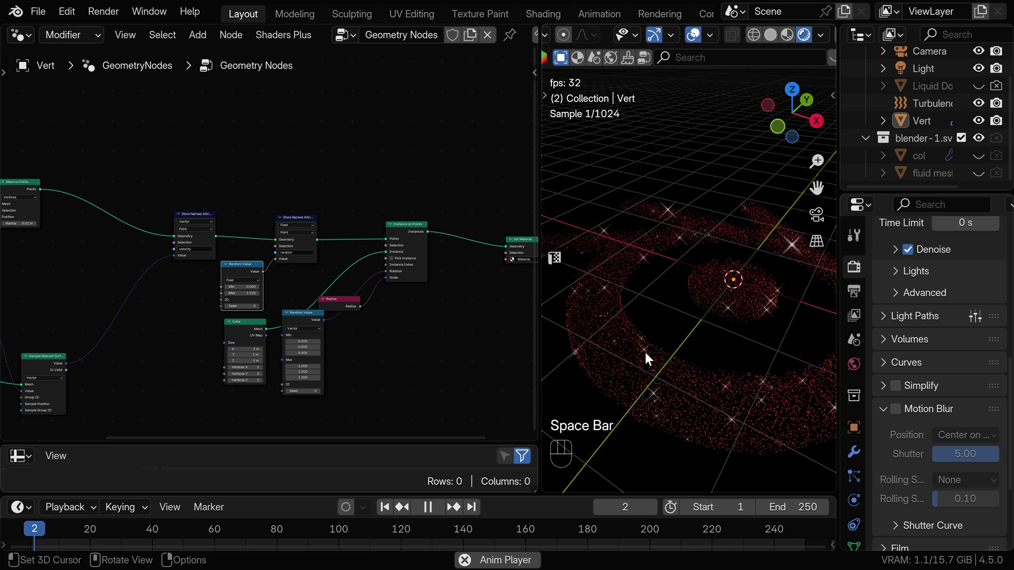
{"action": "key", "text": "space"}
{"action": "key", "text": "KP_0"}
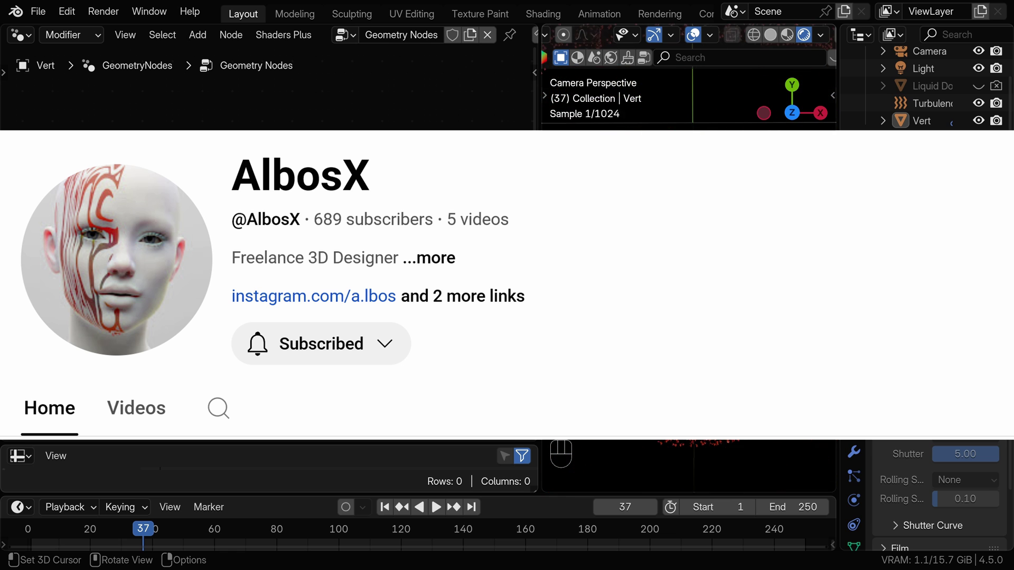
{"action": "key", "text": "space"}
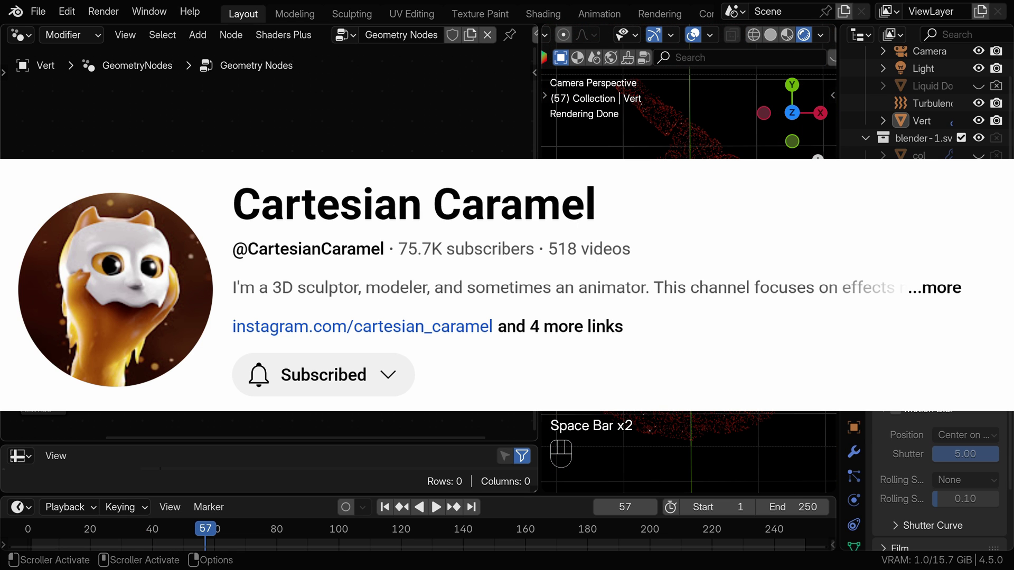
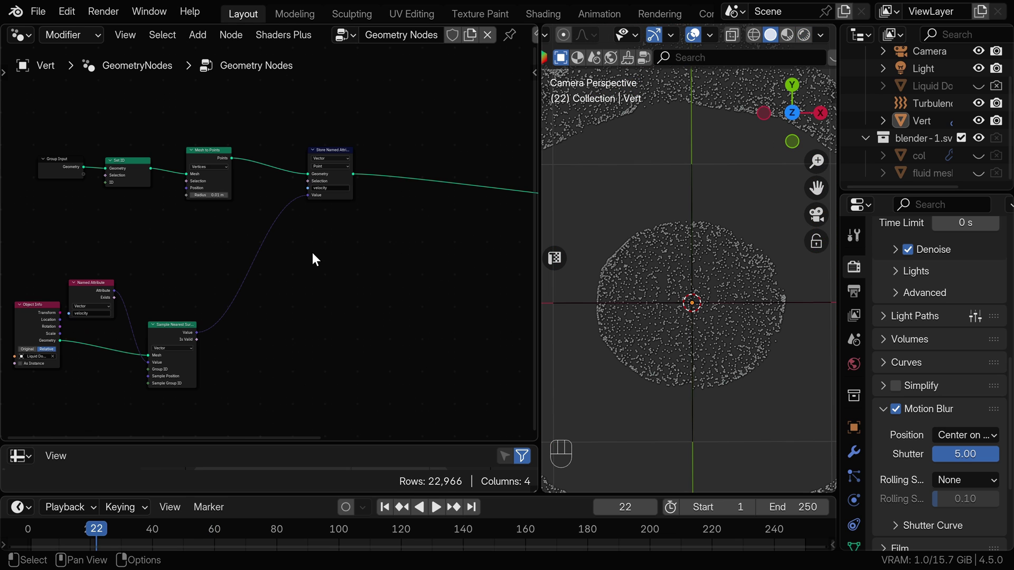
Place a Particle Simulation V7 node, removing the Store Named Attribute node.
{"action": "key", "text": "shift+a"}
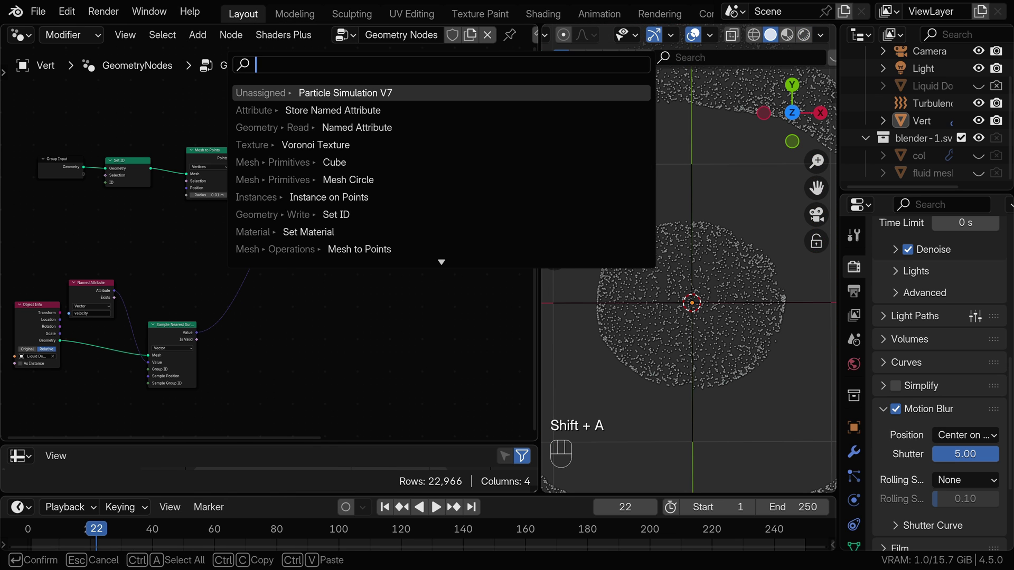
{"action": "left_click", "coordinate": [325, 266]}
{"action": "left_click", "coordinate": [338, 155]}
{"action": "key", "text": "ctrl+x"}
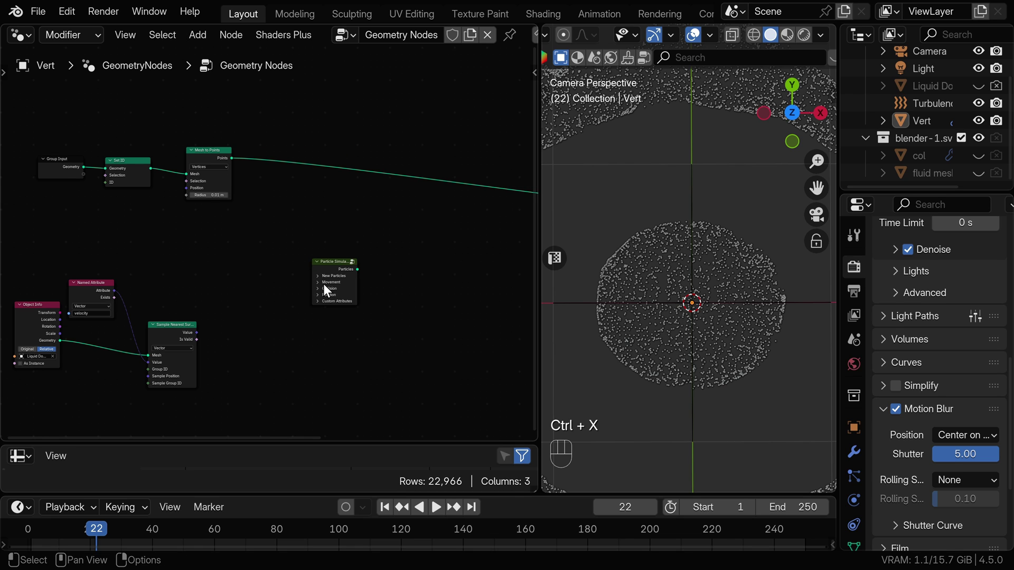
{"action": "left_click", "coordinate": [320, 281]}
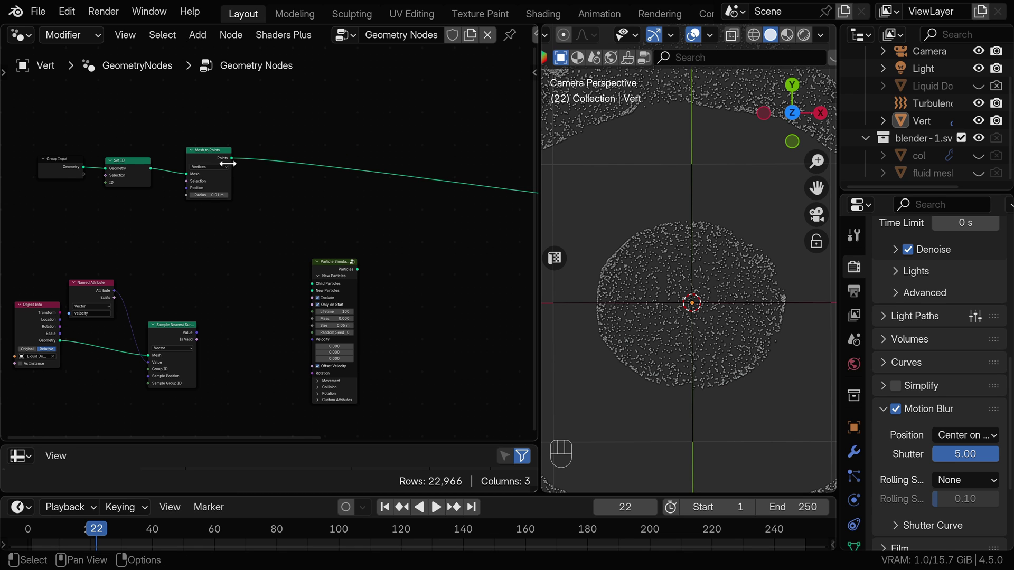
Feed Mesh to Points into New Particles, send simulated particles downstream and play it.
{"action": "left_click", "coordinate": [235, 161]}
{"action": "left_click_drag", "start_coordinate": [239, 168], "coordinate": [313, 297]}
{"action": "left_click", "coordinate": [332, 266]}
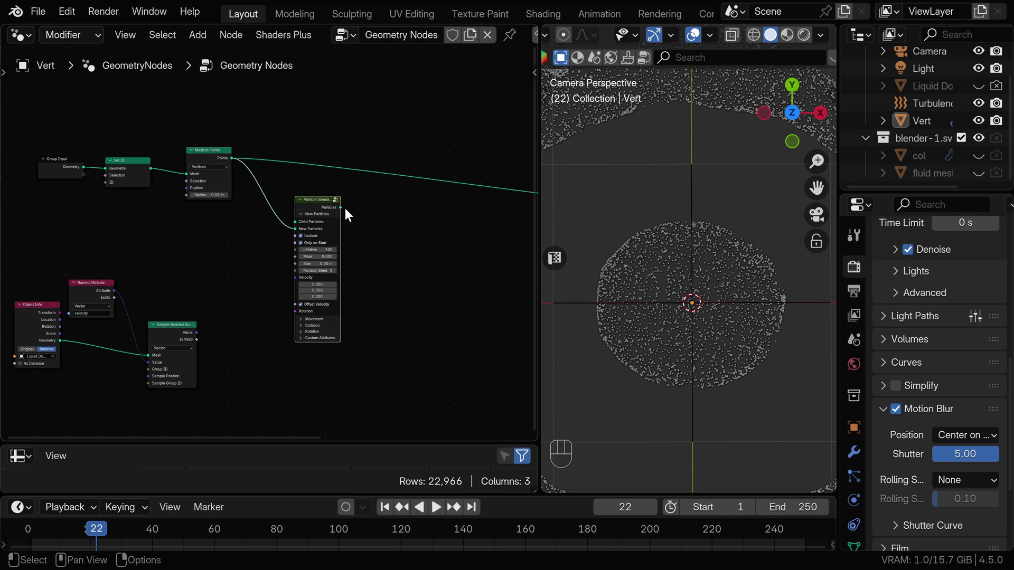
{"action": "left_click", "coordinate": [411, 204]}
{"action": "left_click_drag", "start_coordinate": [345, 210], "coordinate": [434, 186]}
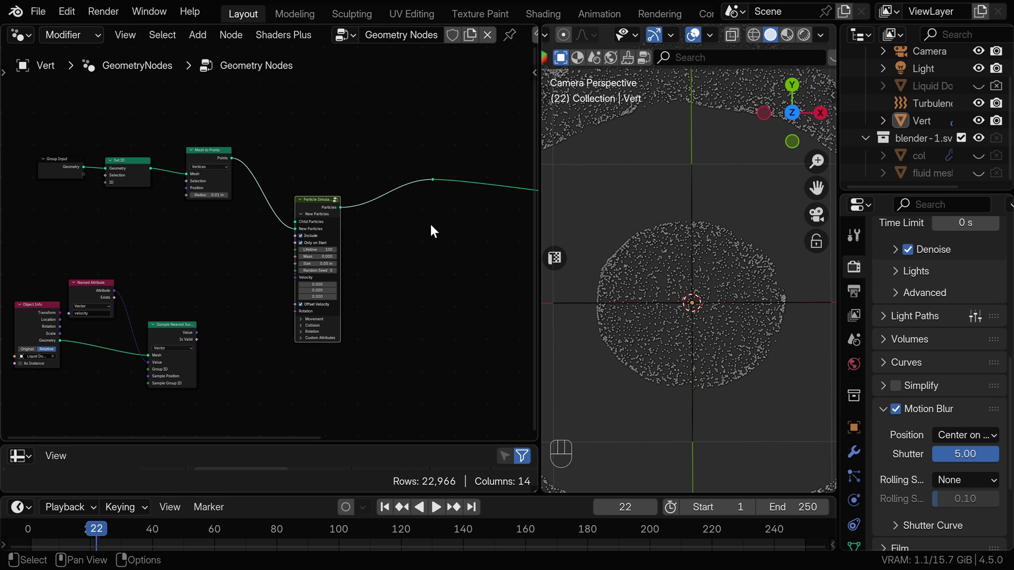
{"action": "key", "text": "shift+Left"}
{"action": "key", "text": "space"}
{"action": "key", "text": "space"}
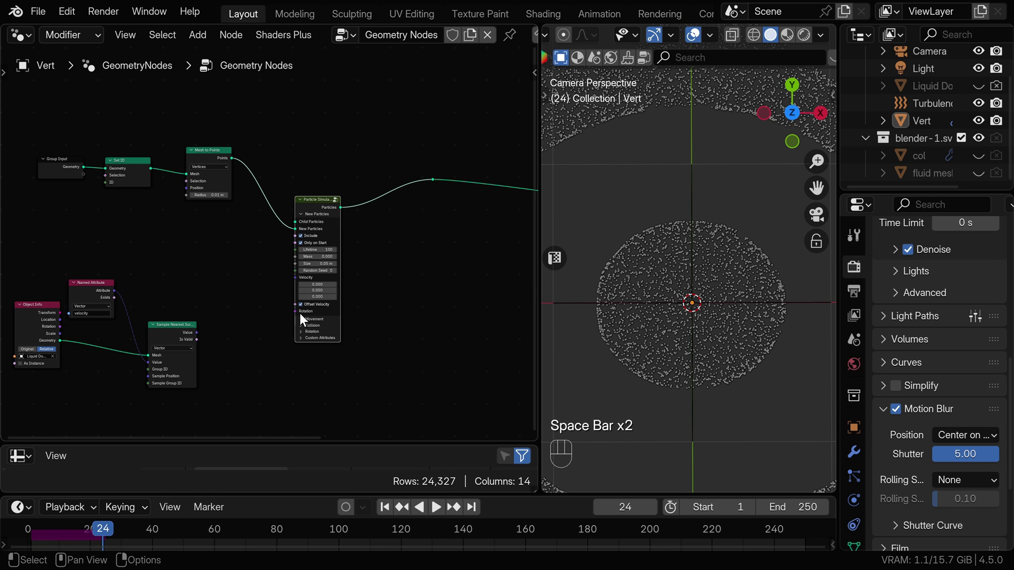
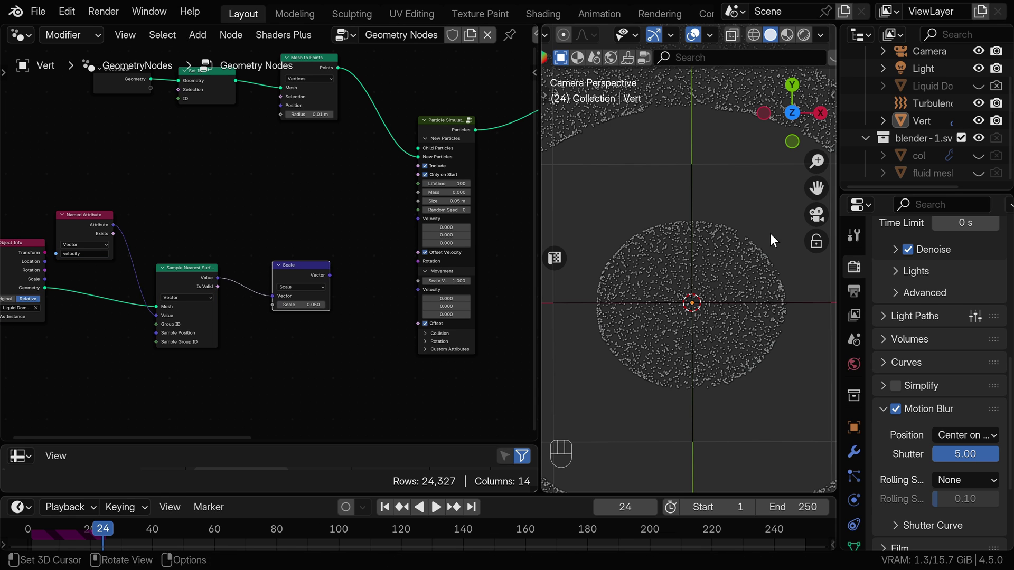
Drive Movement Velocity with the sampled fluid velocity scaled by 0.050 and test playback.
{"action": "left_click_drag", "start_coordinate": [862, 302], "coordinate": [728, 274]}
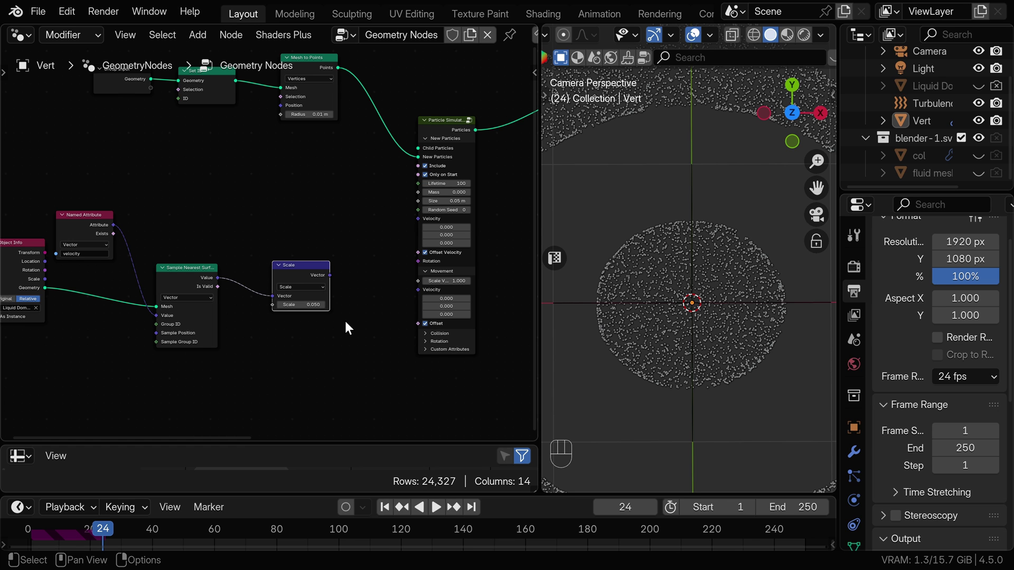
{"action": "left_click_drag", "start_coordinate": [337, 282], "coordinate": [419, 295]}
{"action": "key", "text": "space"}
{"action": "key", "text": "space"}
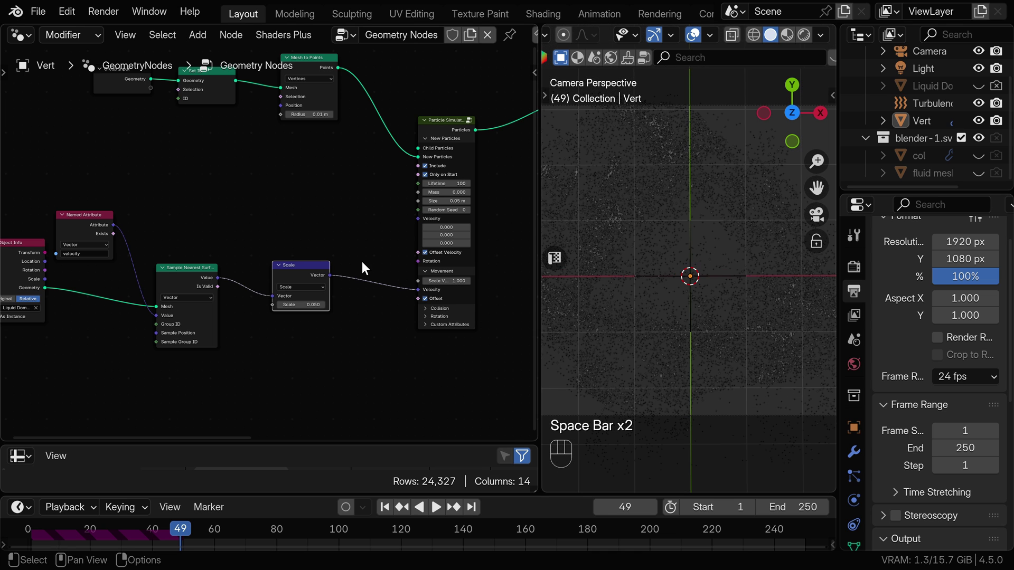
{"action": "key", "text": "shift+Left"}
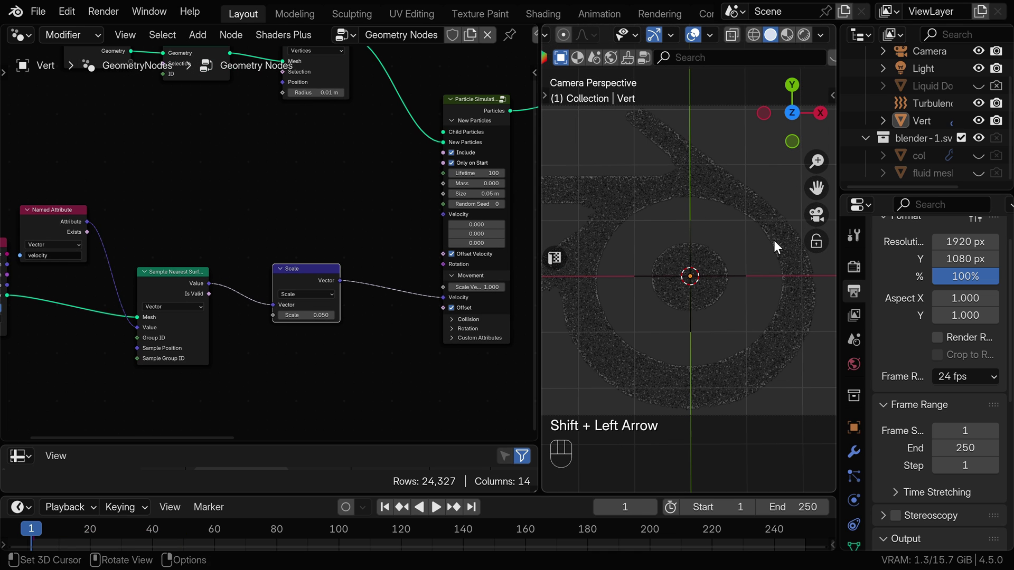
Point a Relative Object Info node at col and link its Geometry to the Collider input.
{"action": "left_click_drag", "start_coordinate": [932, 162], "coordinate": [241, 187]}
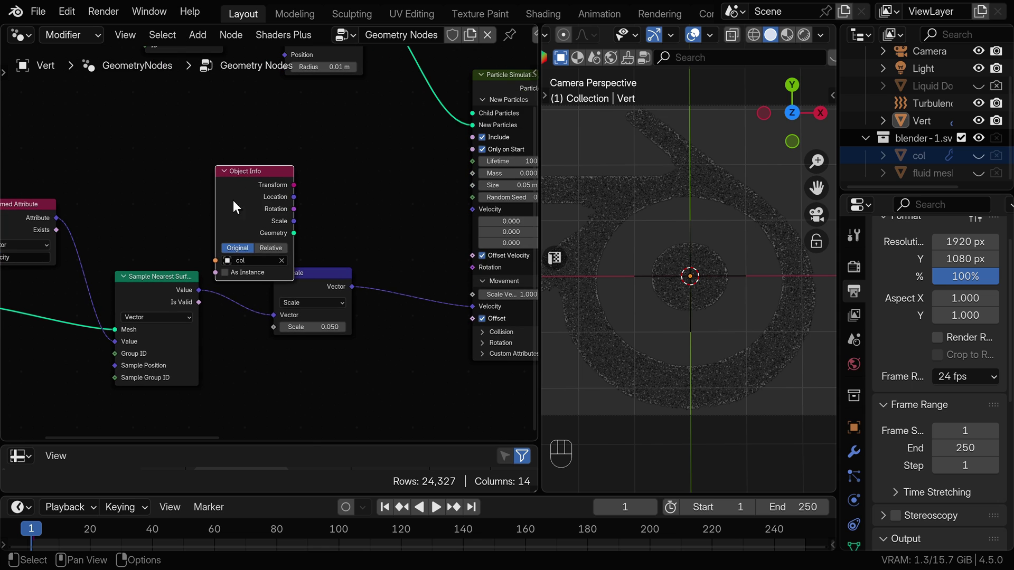
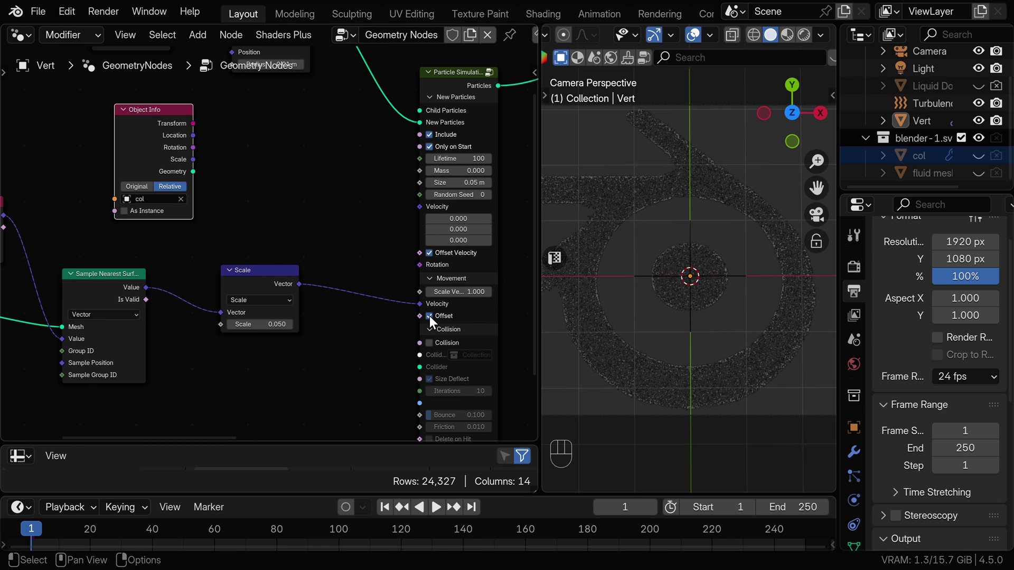
{"action": "left_click", "coordinate": [436, 350]}
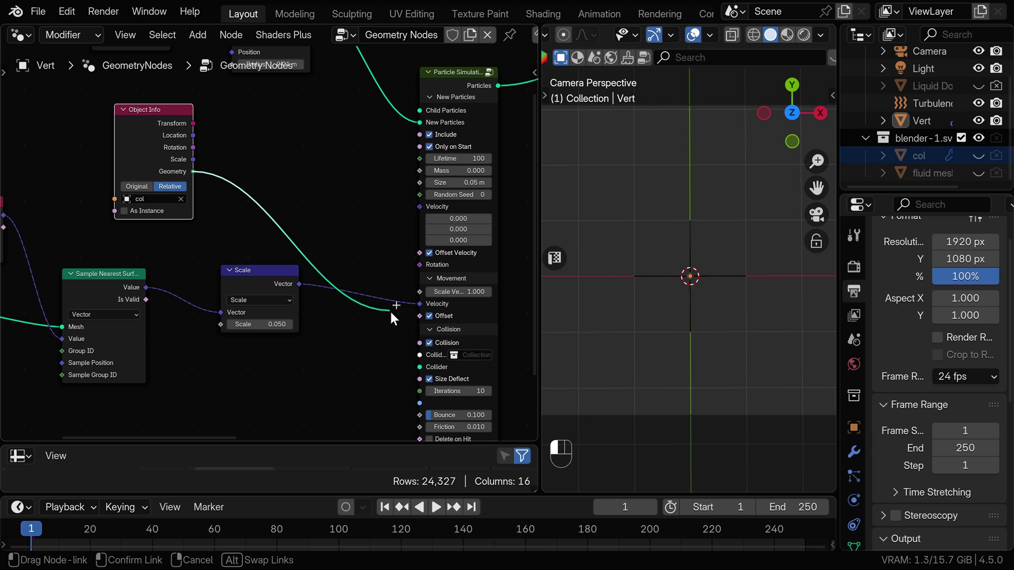
Turn off Offset Velocity and replay the simulation from the first frame.
{"action": "key", "text": "space"}
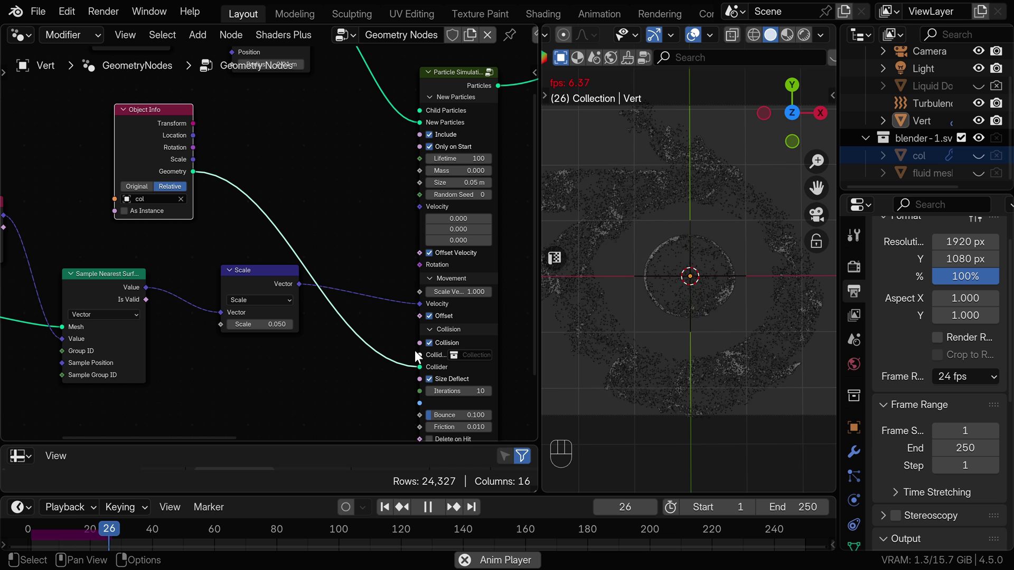
{"action": "key", "text": "space"}
{"action": "key", "text": "shift+Left"}
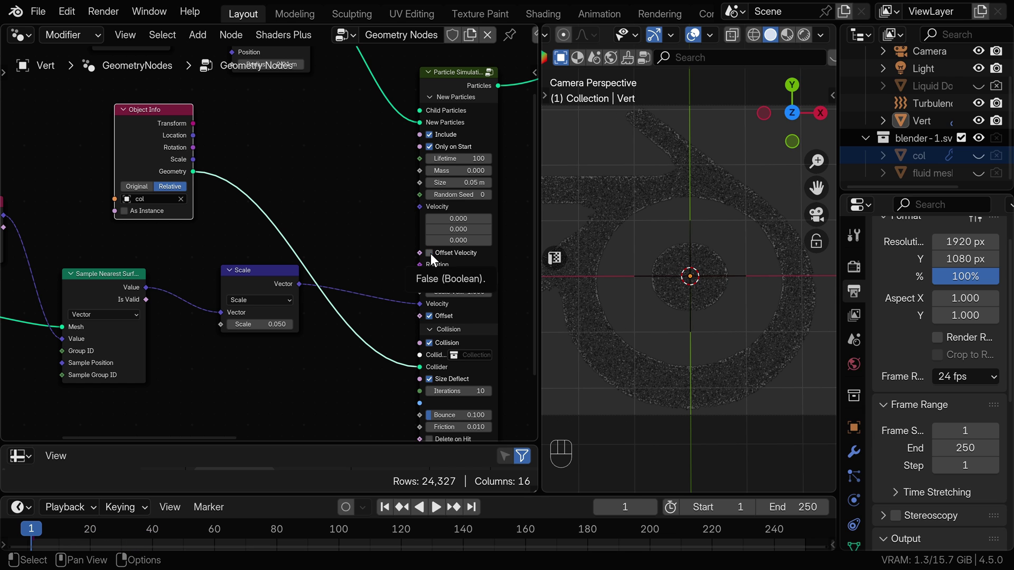
{"action": "key", "text": "shift+Left"}
{"action": "key", "text": "space"}
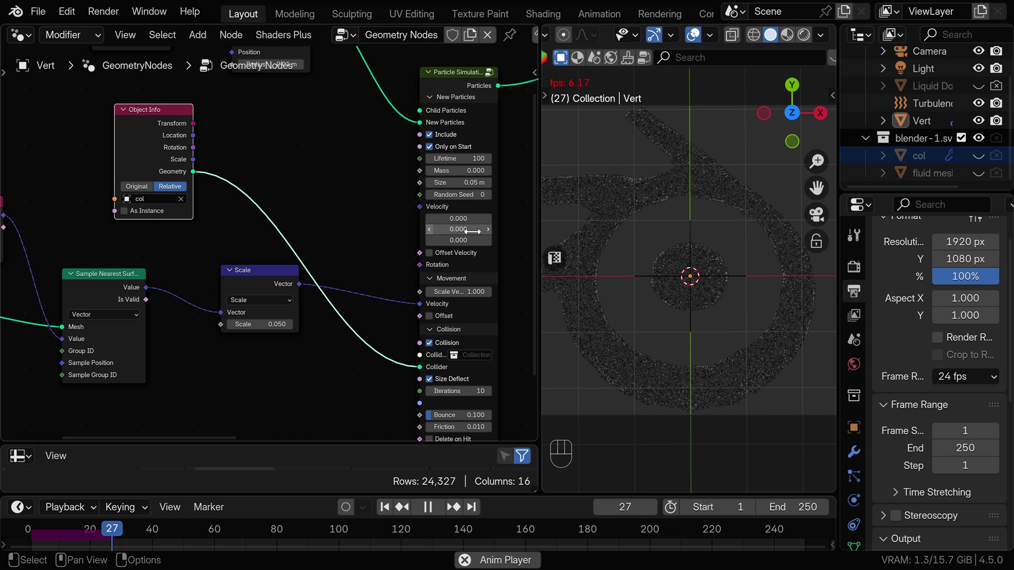
{"action": "key", "text": "space"}
Enable Collision with Size Deflect and play the colliding particles.
{"action": "left_click_drag", "start_coordinate": [727, 352], "coordinate": [714, 298]}
{"action": "middle_click", "coordinate": [714, 298]}
{"action": "middle_click", "coordinate": [442, 404]}
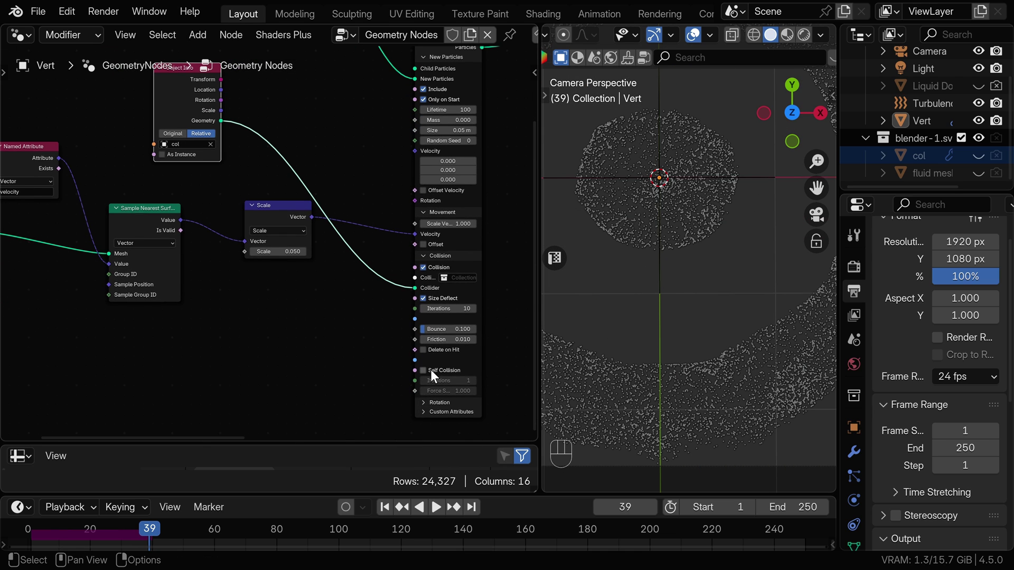
{"action": "key", "text": "shift+Left"}
{"action": "key", "text": "space"}
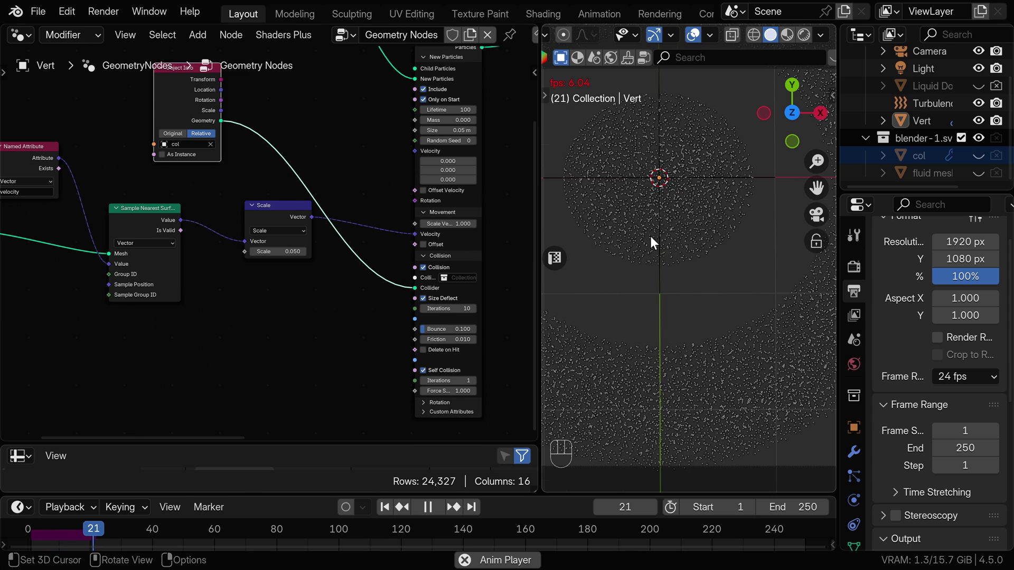
Insert a Relax Points node between Mesh to Points and the Particle Simulation.
{"action": "key", "text": "shift+a"}
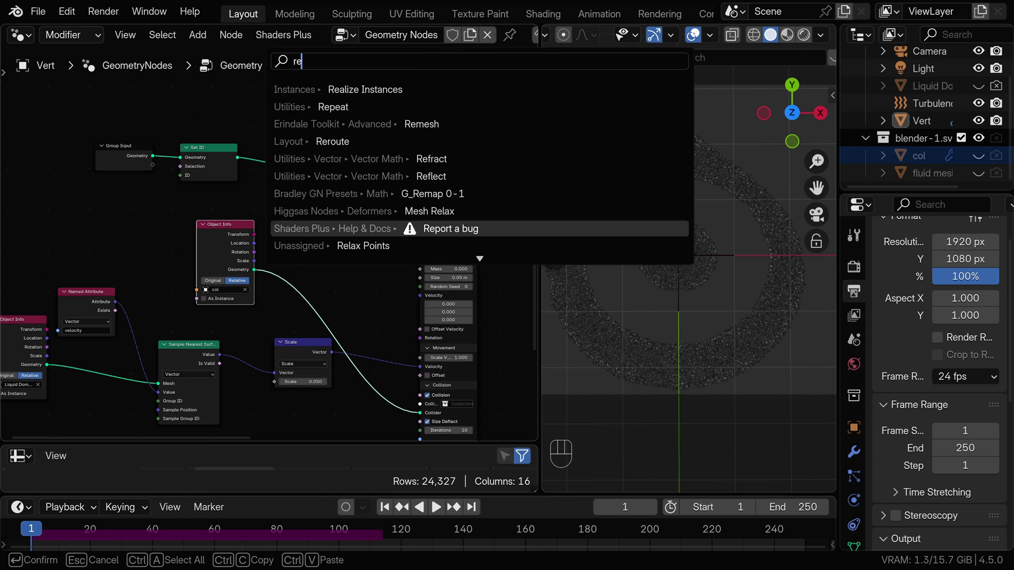
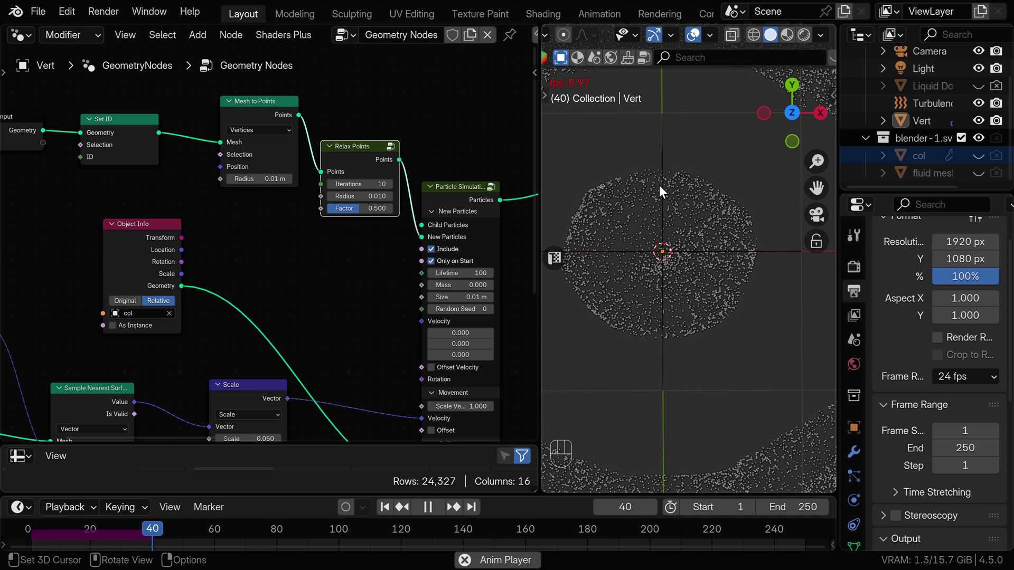
{"action": "key", "text": "space"}
{"action": "left_click", "coordinate": [472, 303]}
{"action": "left_click", "coordinate": [471, 242]}
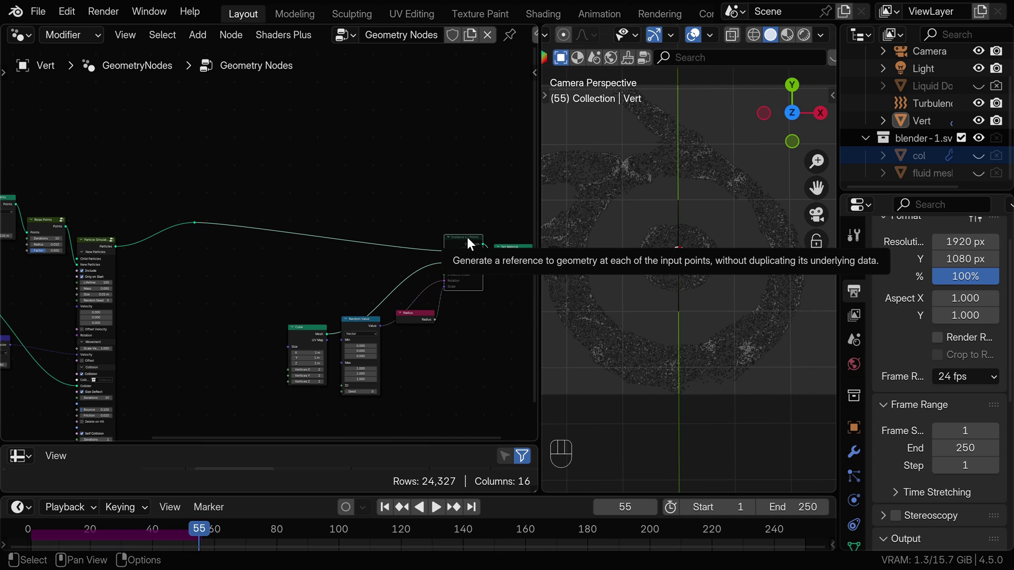
Reduce the particle Size to 0.01 m and replay the simulation back to frame 1.
{"action": "key", "text": "m"}
{"action": "middle_click", "coordinate": [697, 284]}
{"action": "key", "text": "space"}
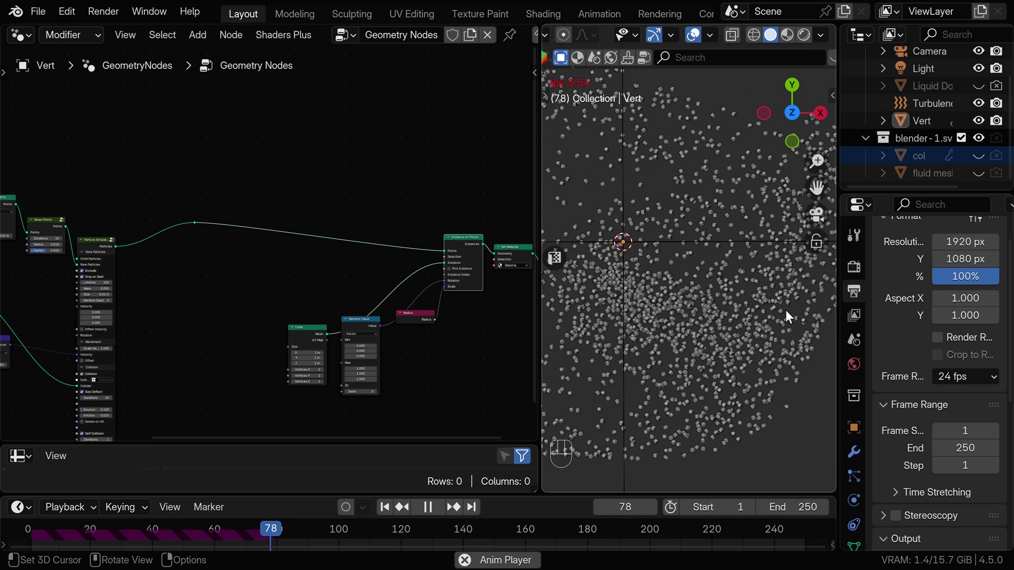
{"action": "key", "text": "space"}
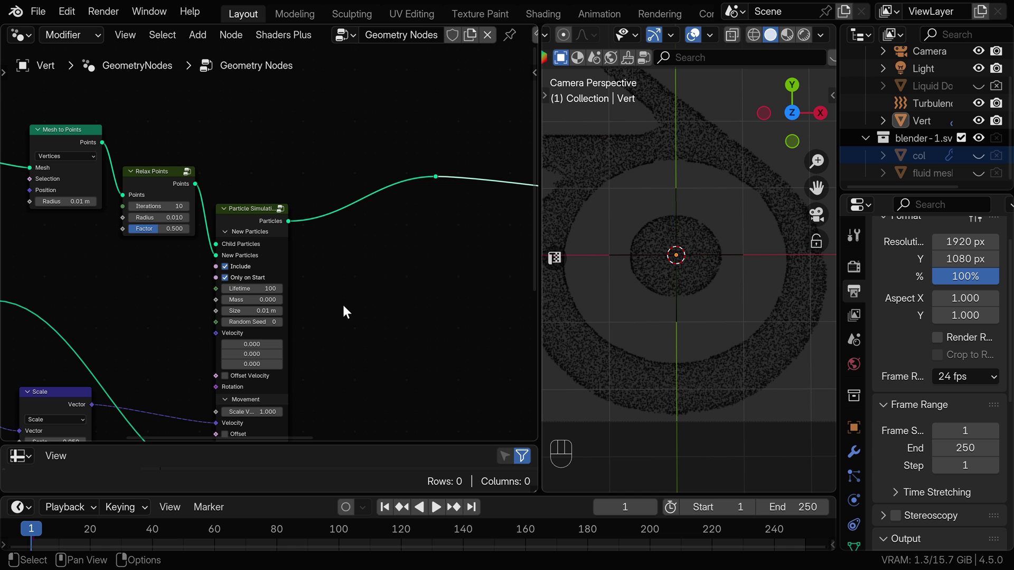